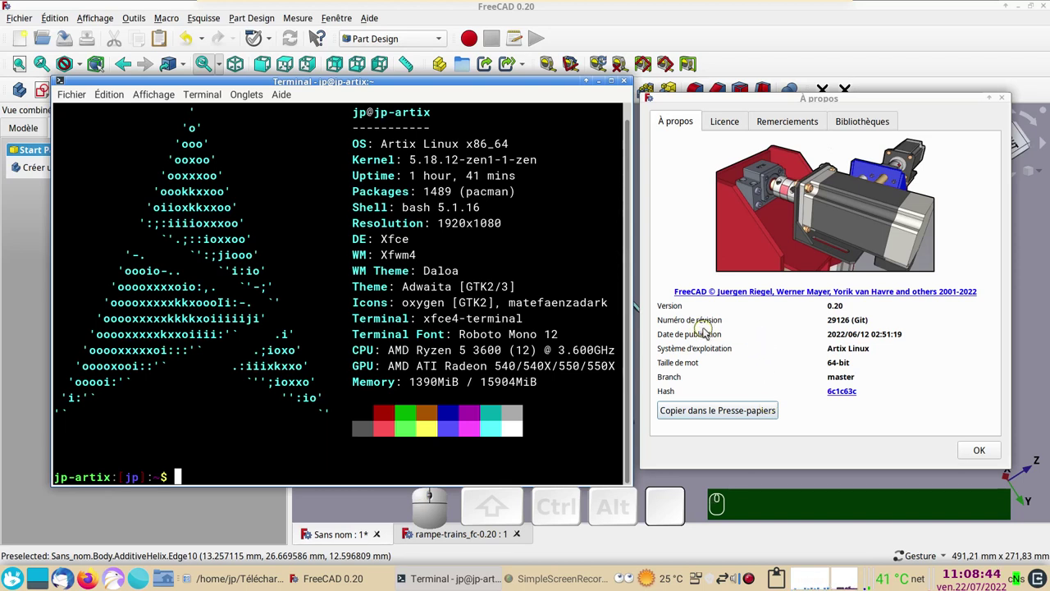
Step: Dismiss the À propos version dialog to reveal the AdditiveHelix ramp model
click(976, 453)
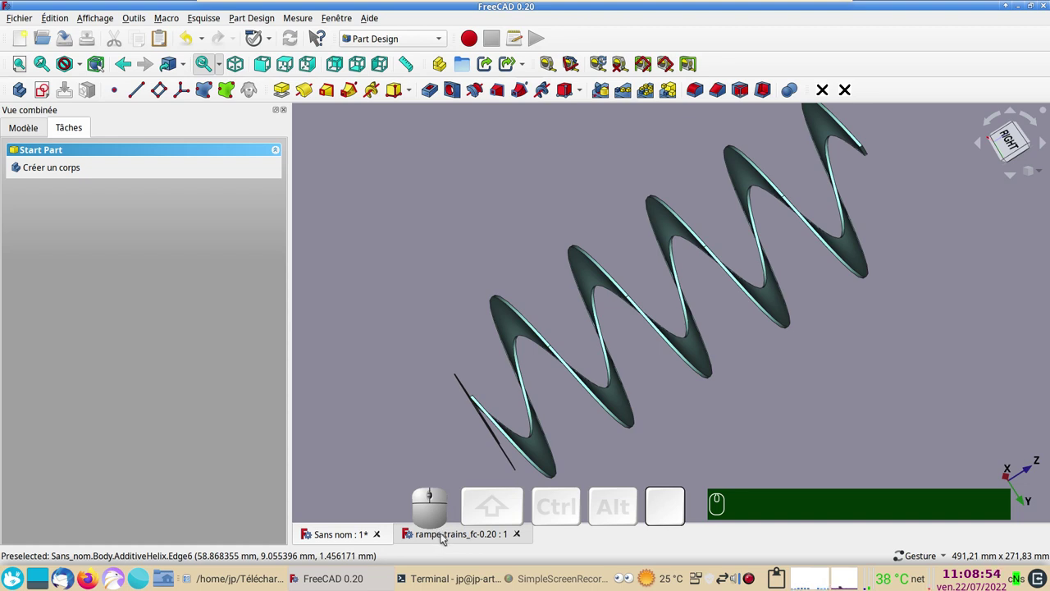
Step: Inspect the helical ramp from the front, side, behind and underside
click(445, 538)
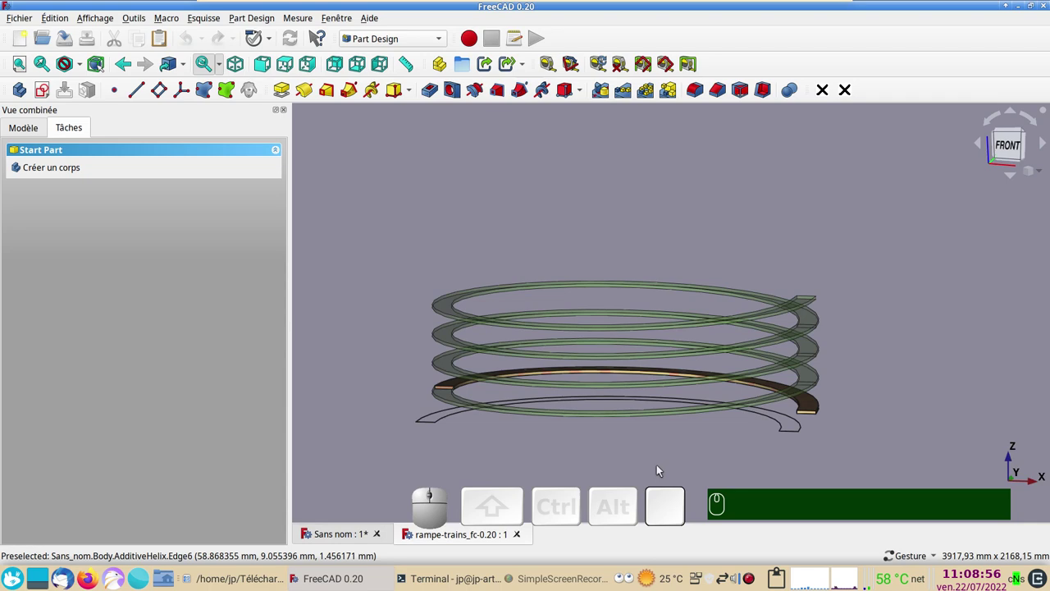
drag(673, 463, 865, 480)
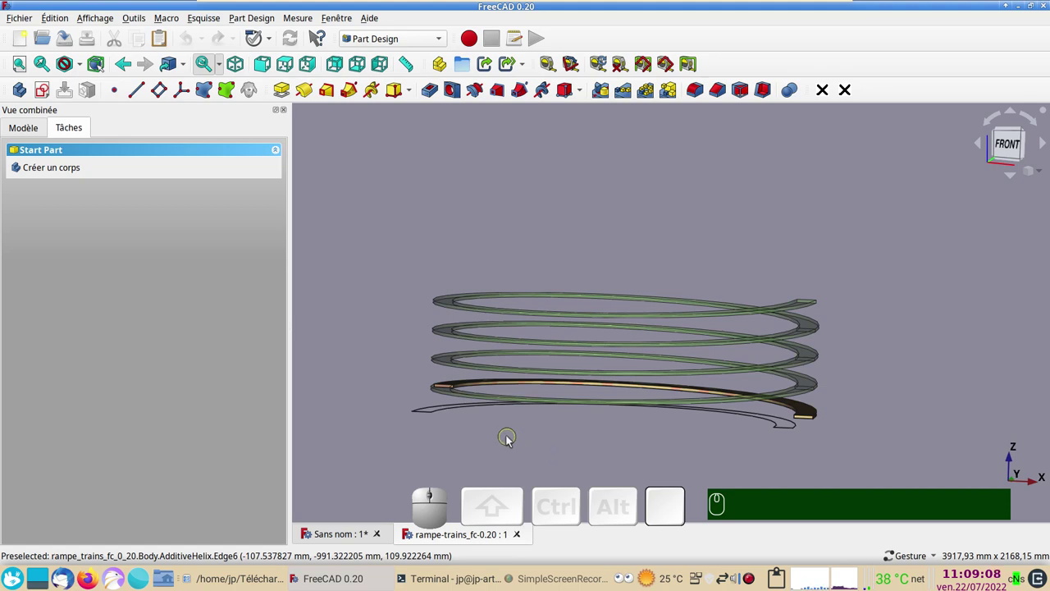
click(342, 537)
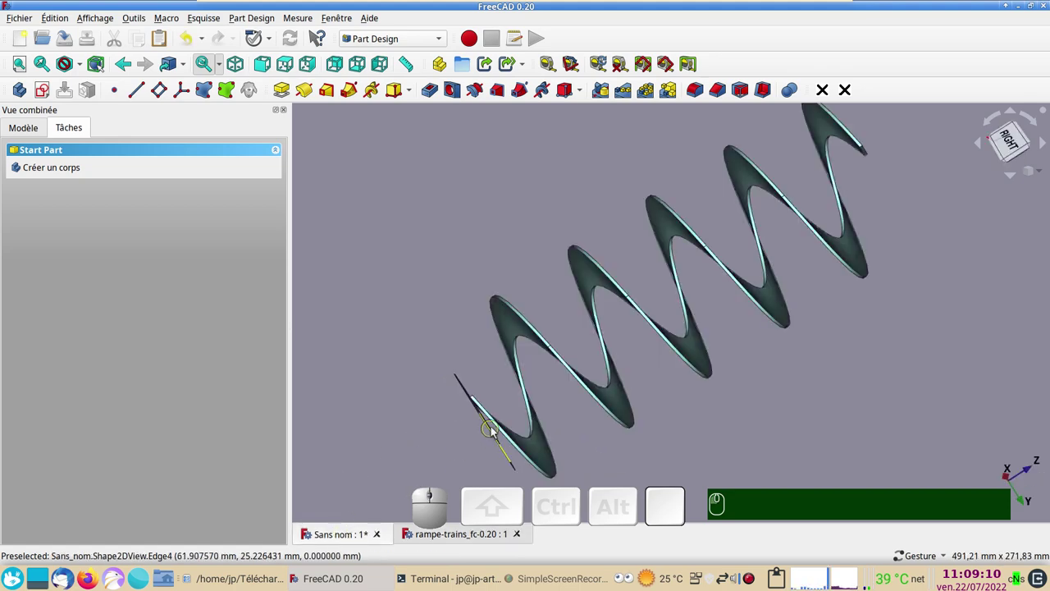
drag(628, 462, 614, 397)
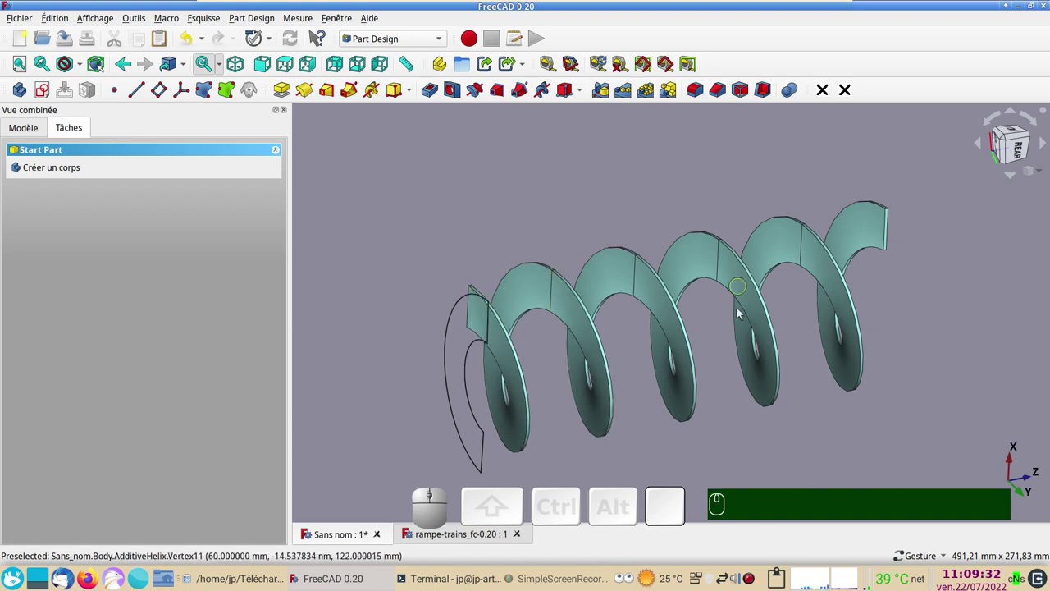
drag(556, 374, 537, 334)
key(KP_1)
drag(546, 403, 477, 322)
drag(621, 316, 608, 330)
drag(608, 403, 621, 296)
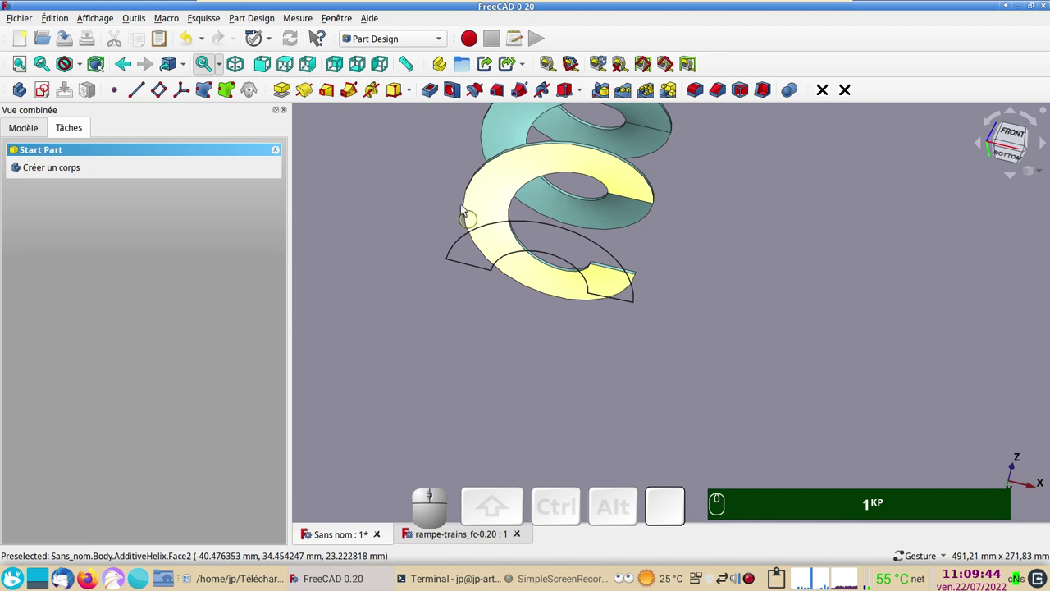
Step: Orbit the ramp around its axis once more, then close the document and create a new empty one
click(484, 214)
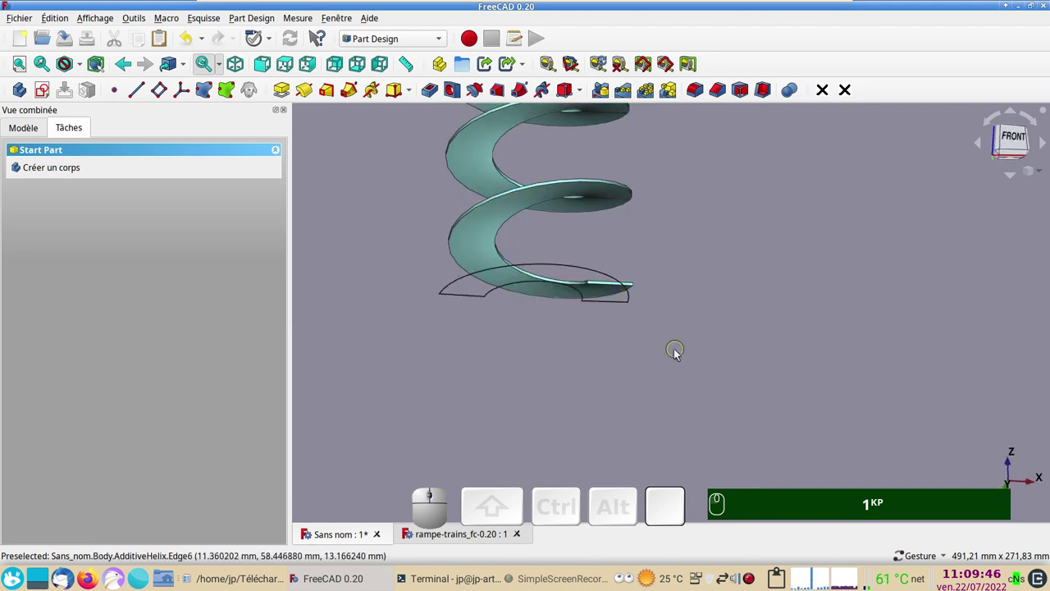
drag(678, 353, 630, 368)
drag(636, 373, 662, 408)
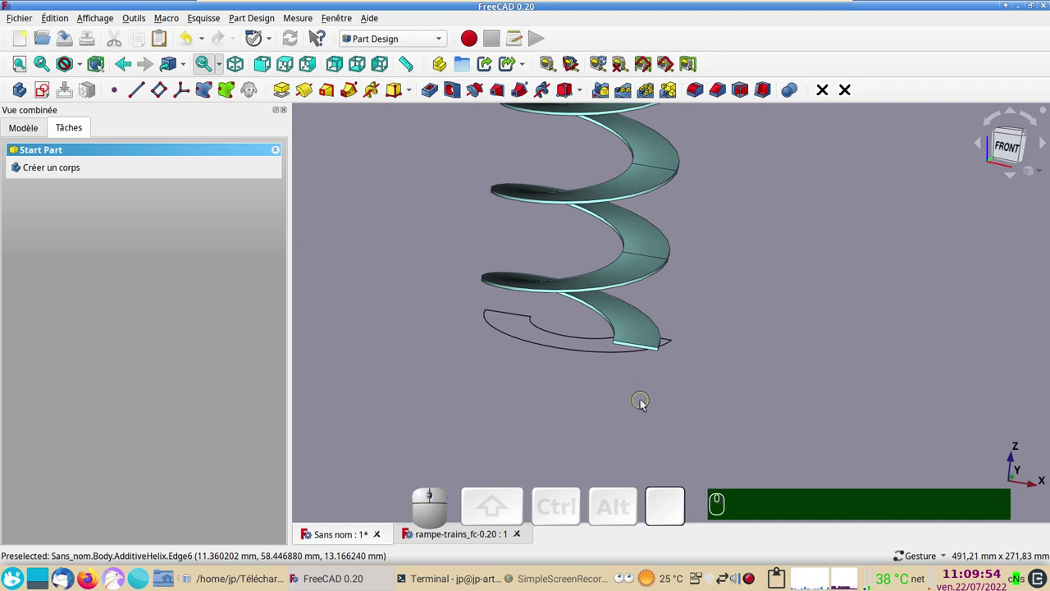
scroll(down, 3)
drag(699, 379, 666, 412)
click(394, 312)
click(21, 40)
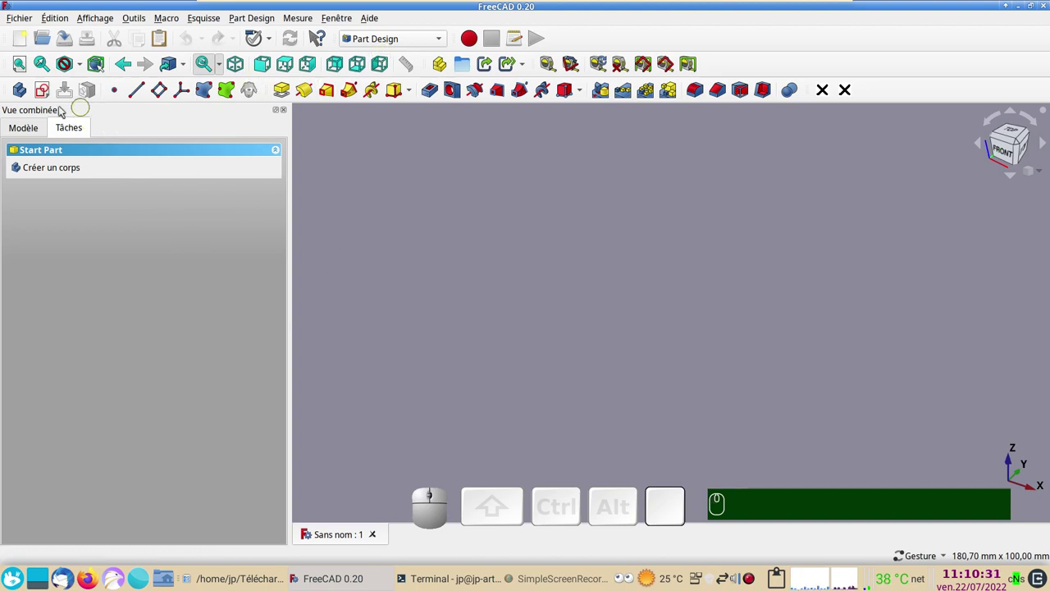
Step: Create a new Body and start an empty sketch on its XZ_Plane
click(55, 171)
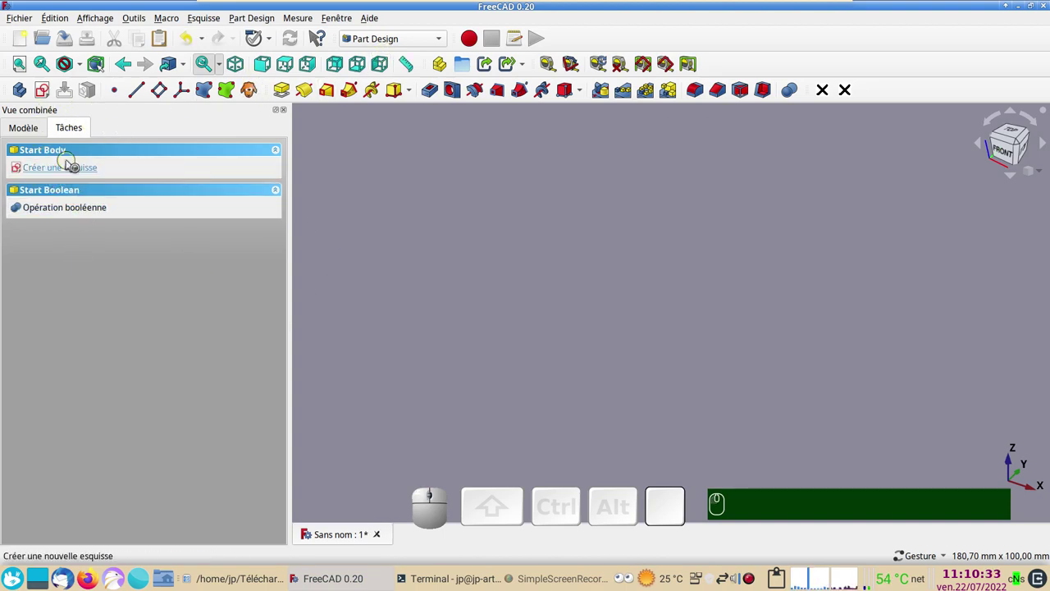
click(17, 201)
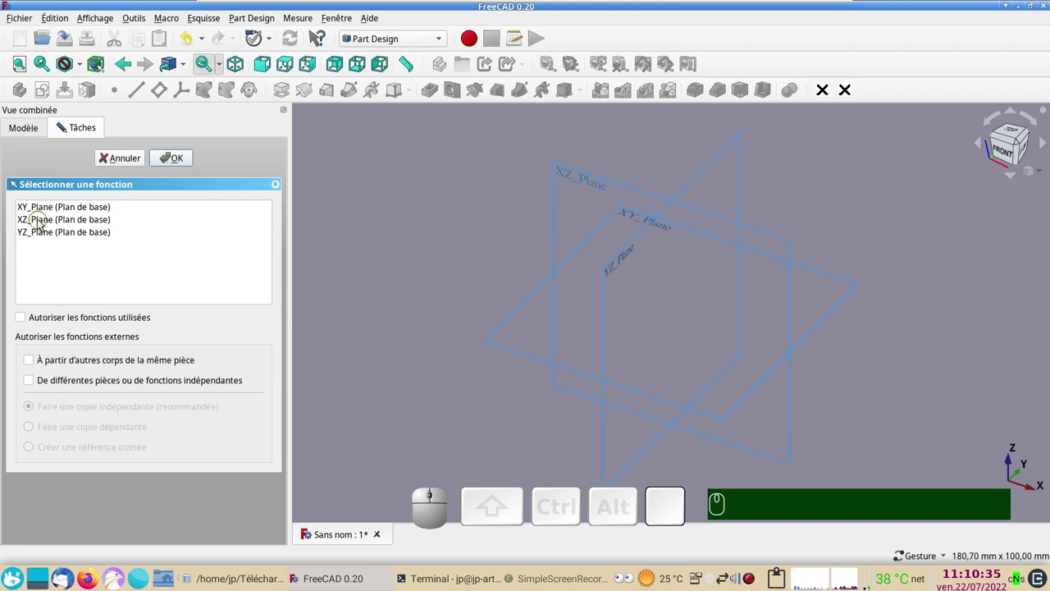
click(43, 223)
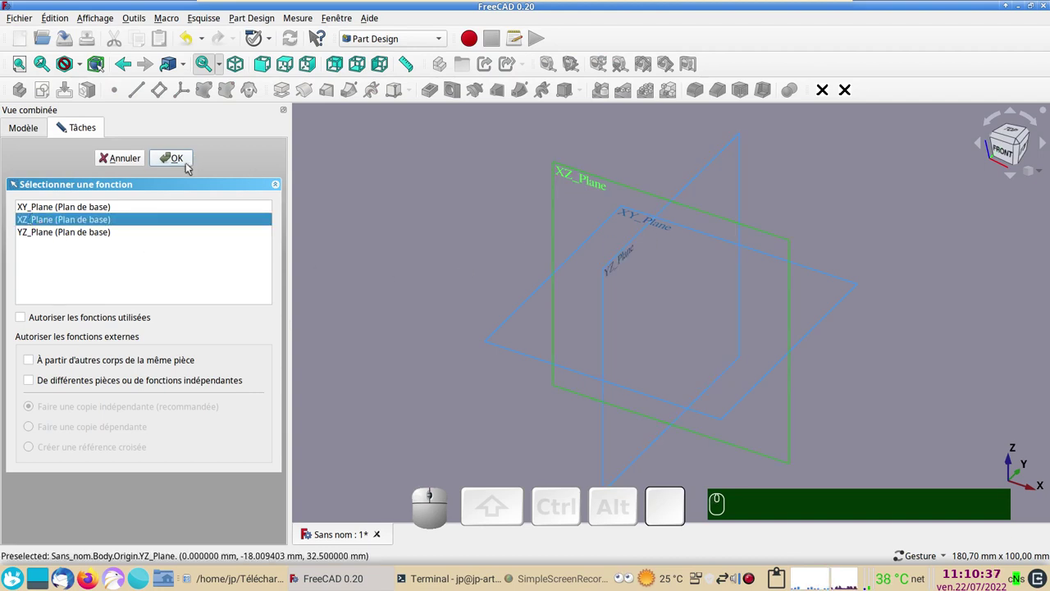
click(182, 164)
Step: Draw a rectangle and constrain its left edge to a 2 mm height
drag(908, 427, 664, 406)
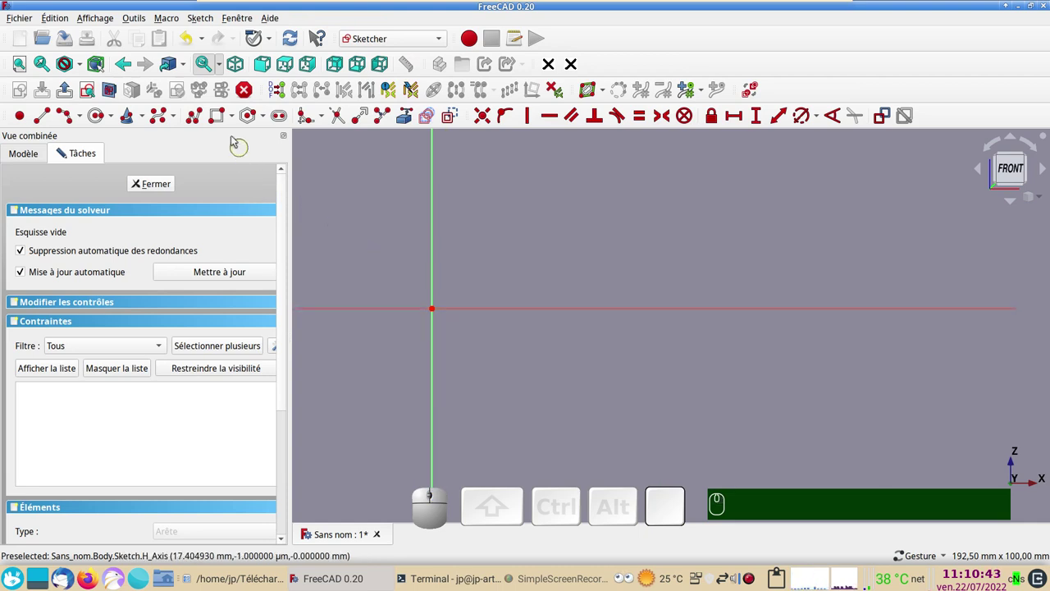
click(218, 118)
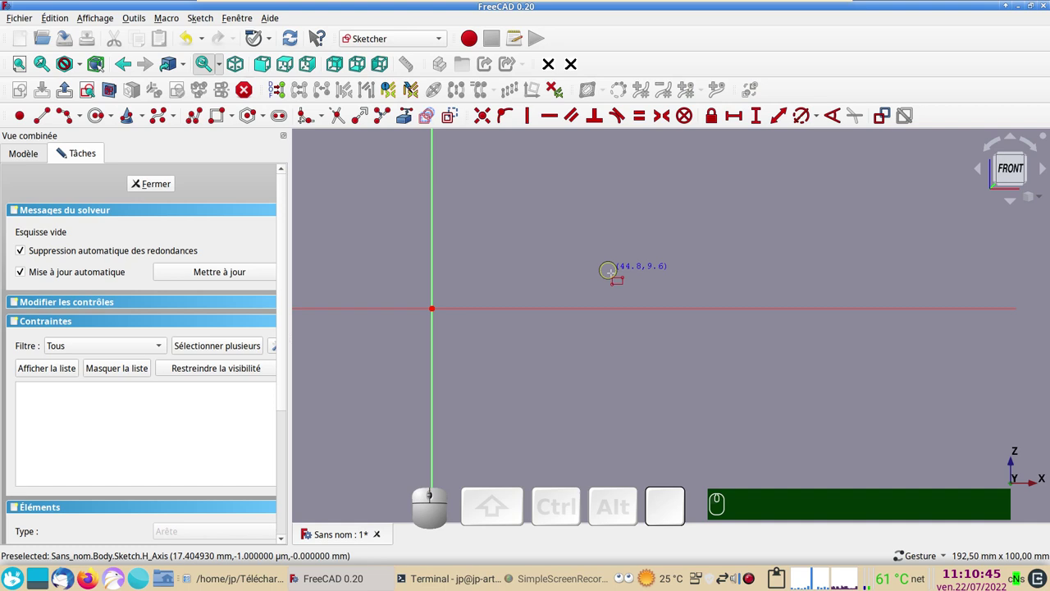
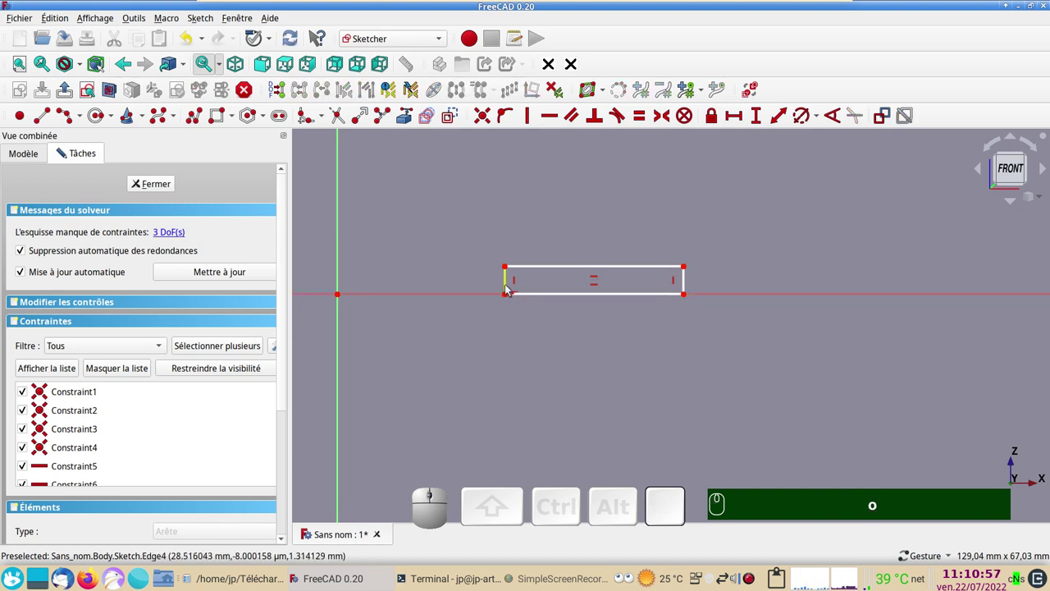
click(512, 287)
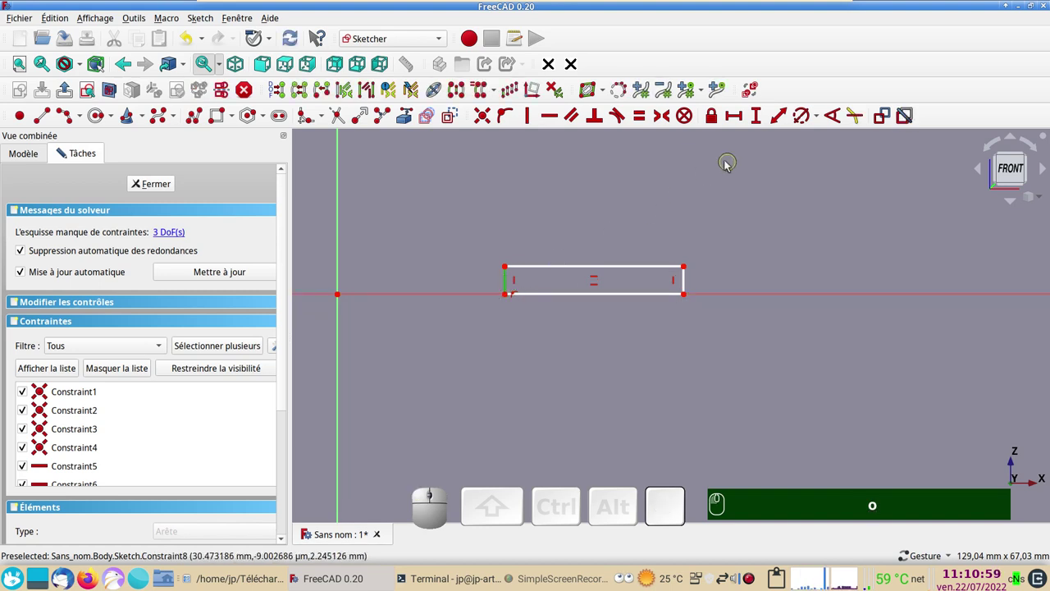
click(758, 119)
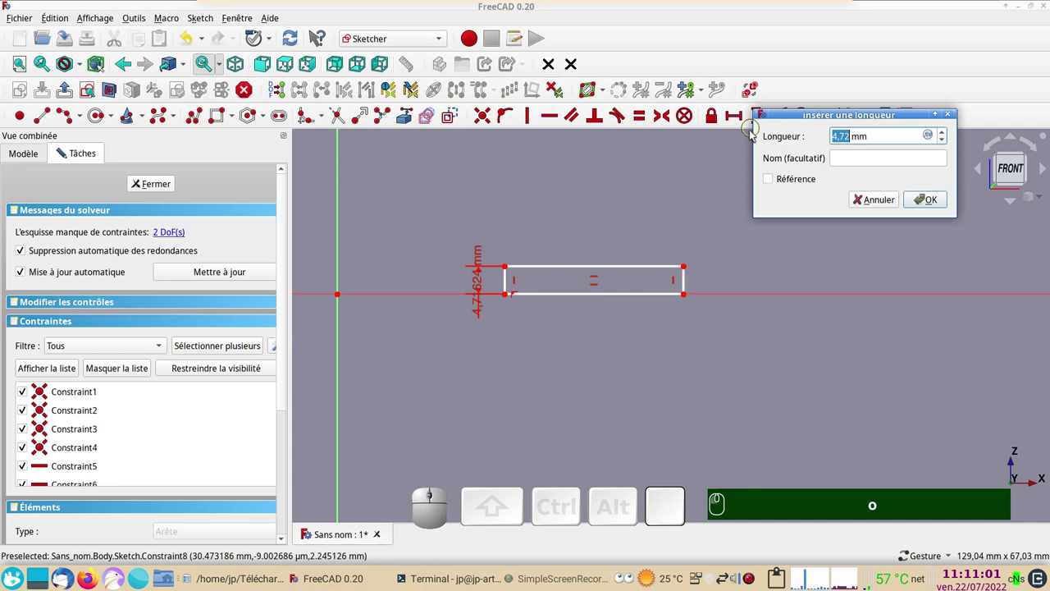
key(KP_2)
key(KP_Enter)
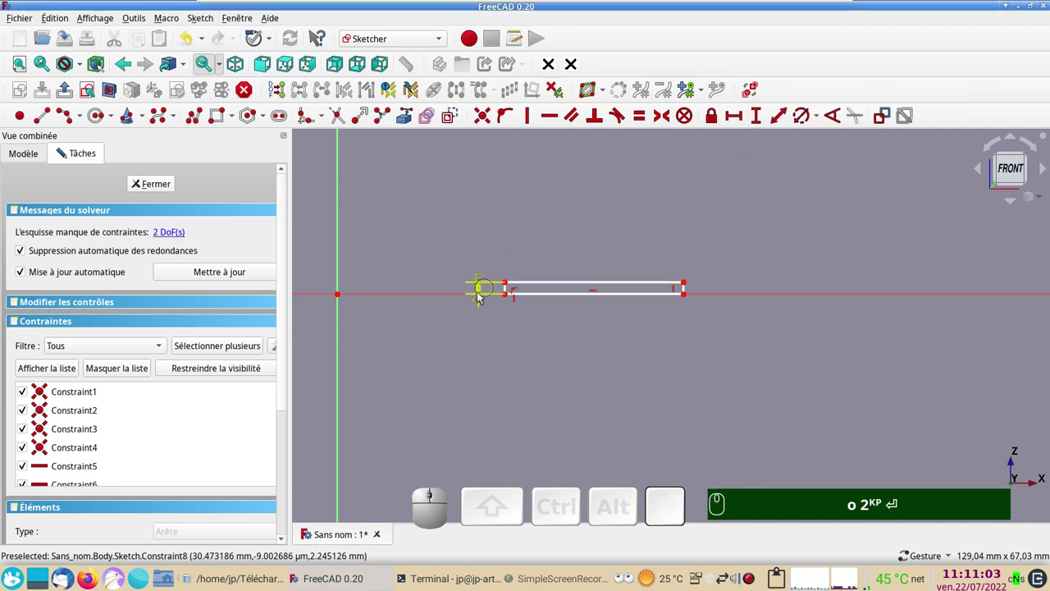
Step: Constrain the rectangle's top edge to a 30 mm width
drag(481, 297, 572, 285)
click(571, 285)
click(744, 124)
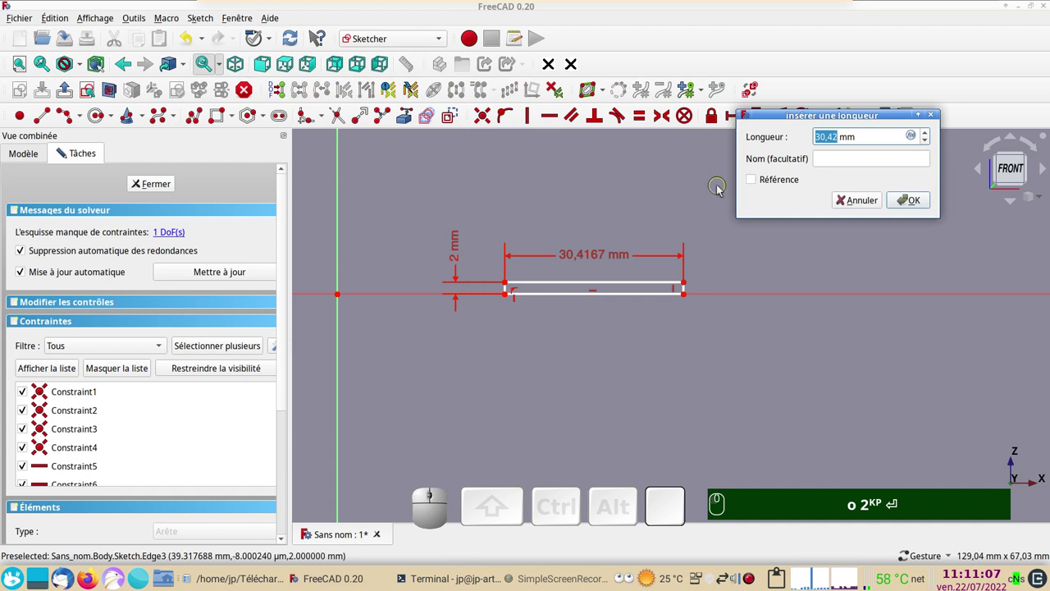
key(KP_3)
key(KP_0)
key(Return)
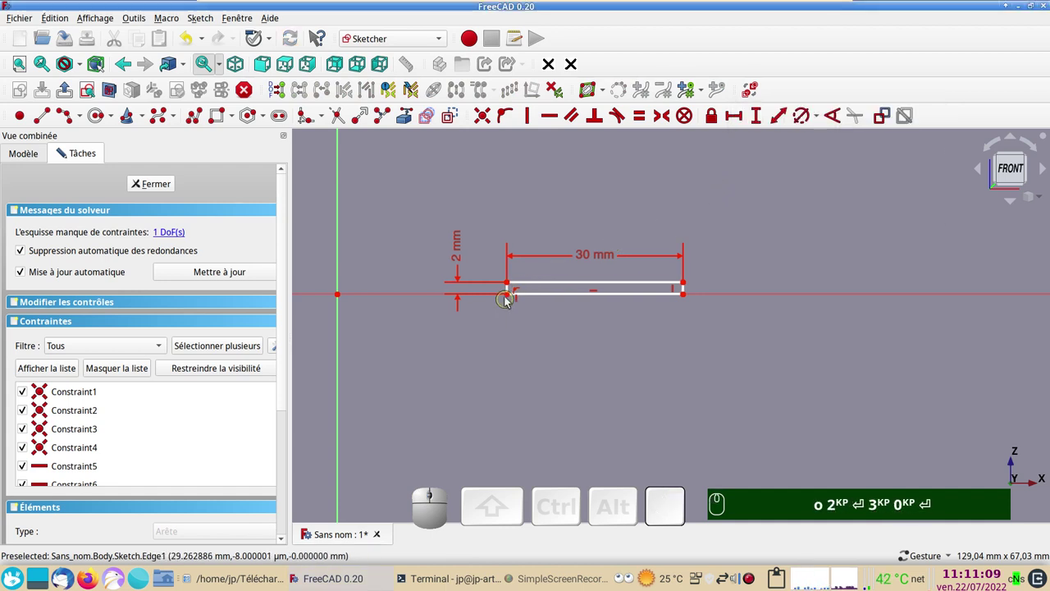
Step: Set a 30 mm horizontal offset from the origin to the lower-left corner and finish the sketch
click(511, 297)
text(o)
key(KP_2)
key(Return)
key(KP_3)
key(KP_0)
click(345, 300)
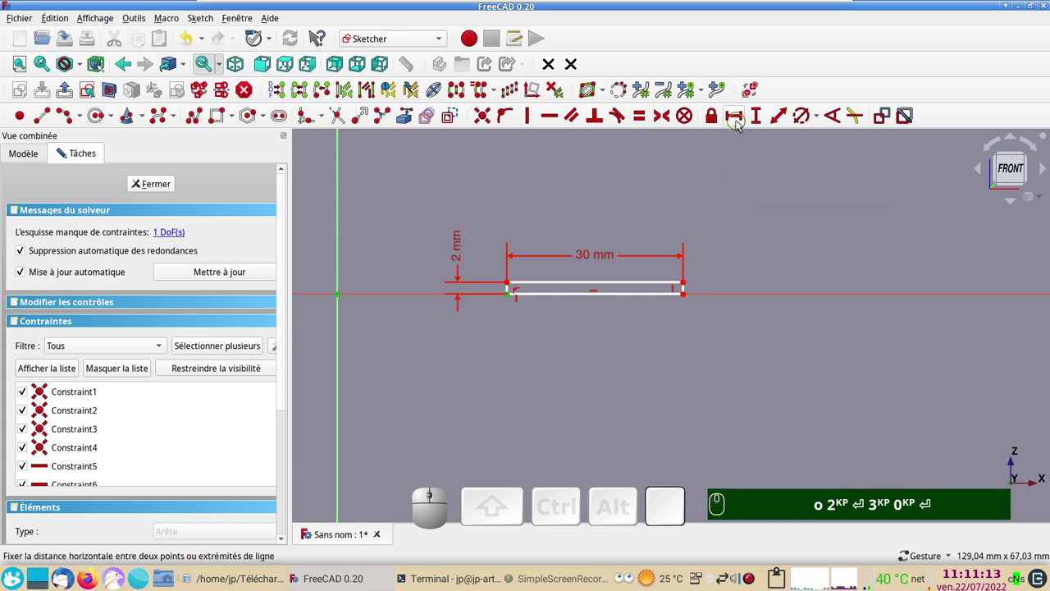
click(741, 126)
key(KP_3)
key(KP_0)
key(Return)
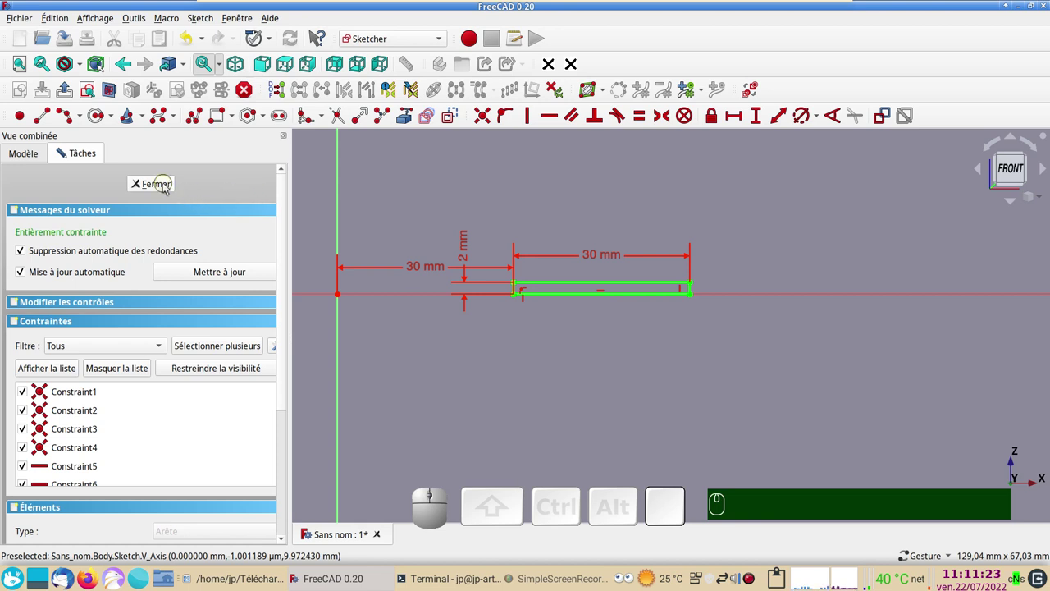
click(163, 184)
Step: Sweep the rectangle into an additive helix in Pas-Tours-Angle mode with 60 mm pitch and 5 turns
drag(726, 361, 516, 309)
scroll(up, 3)
drag(533, 305, 633, 368)
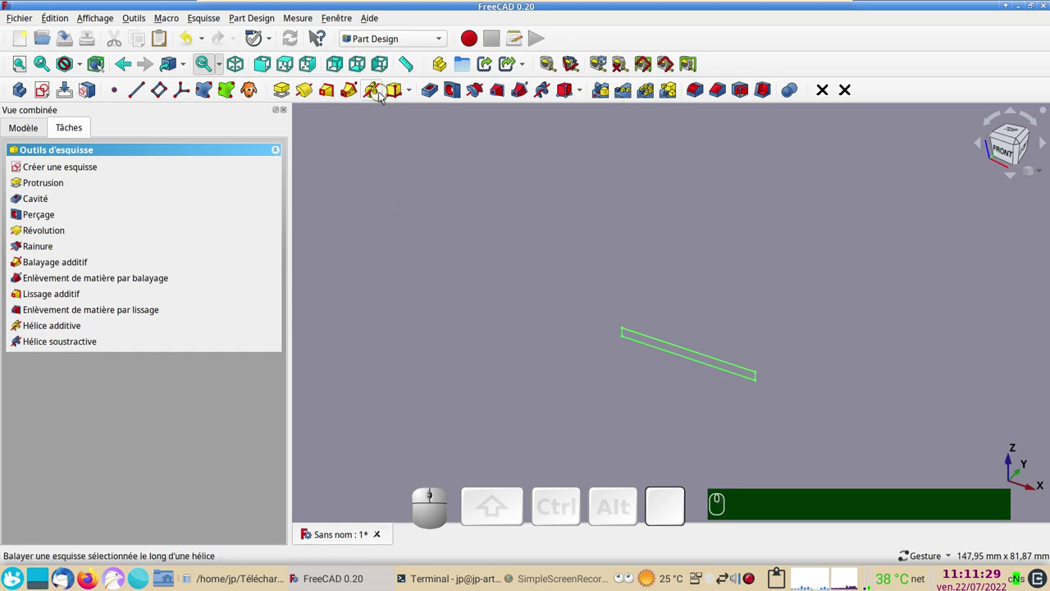
click(378, 92)
scroll(down, 3)
drag(704, 399, 710, 408)
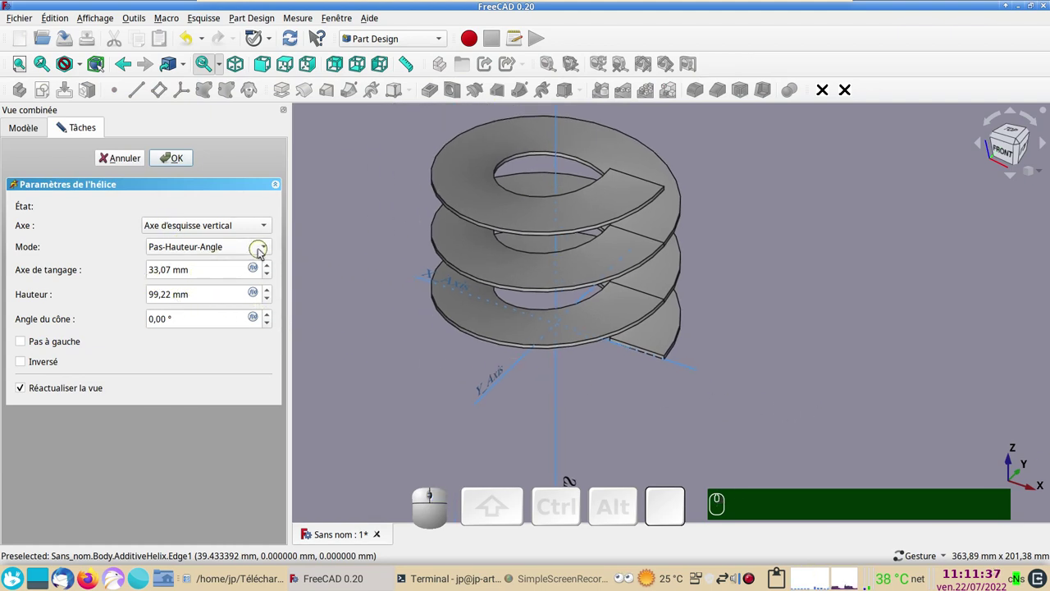
click(266, 247)
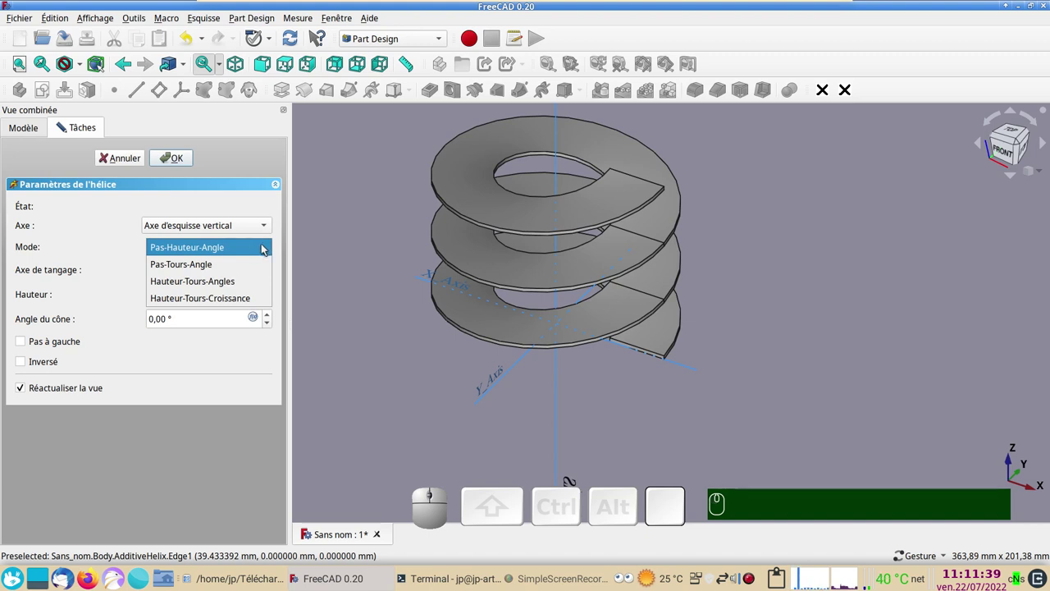
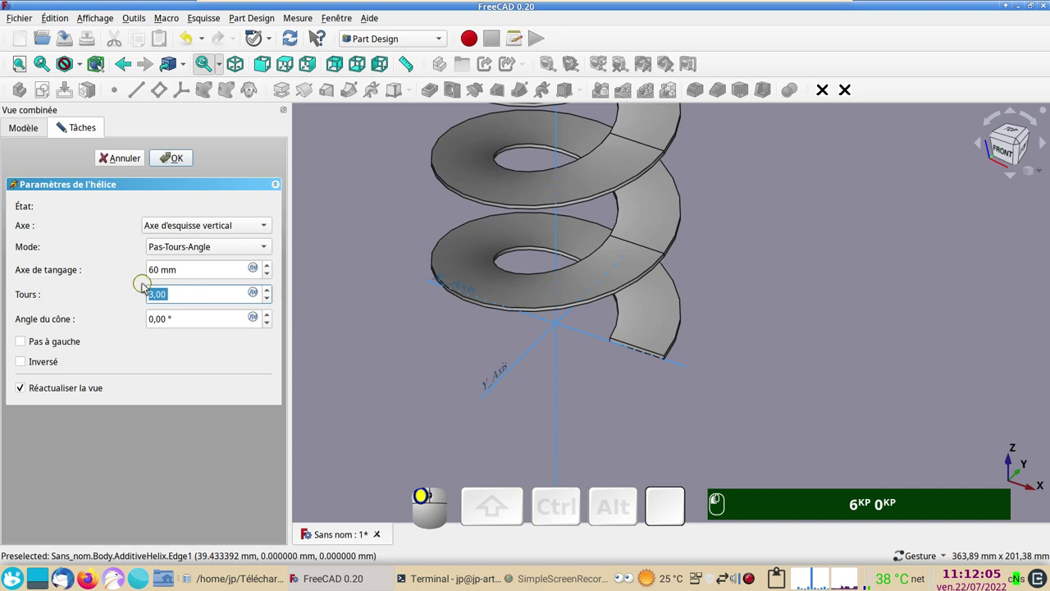
key(KP_5)
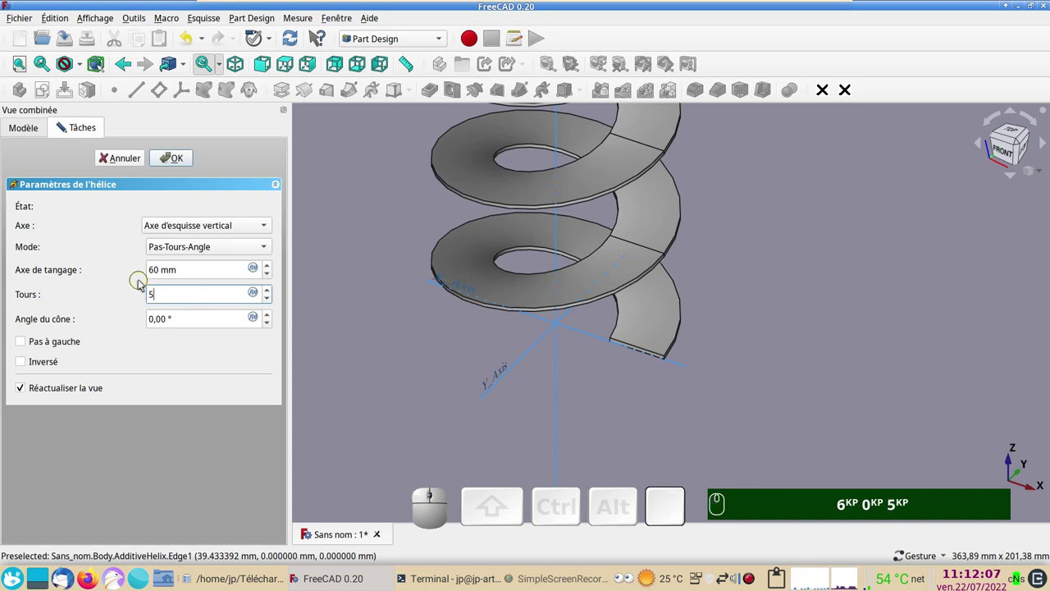
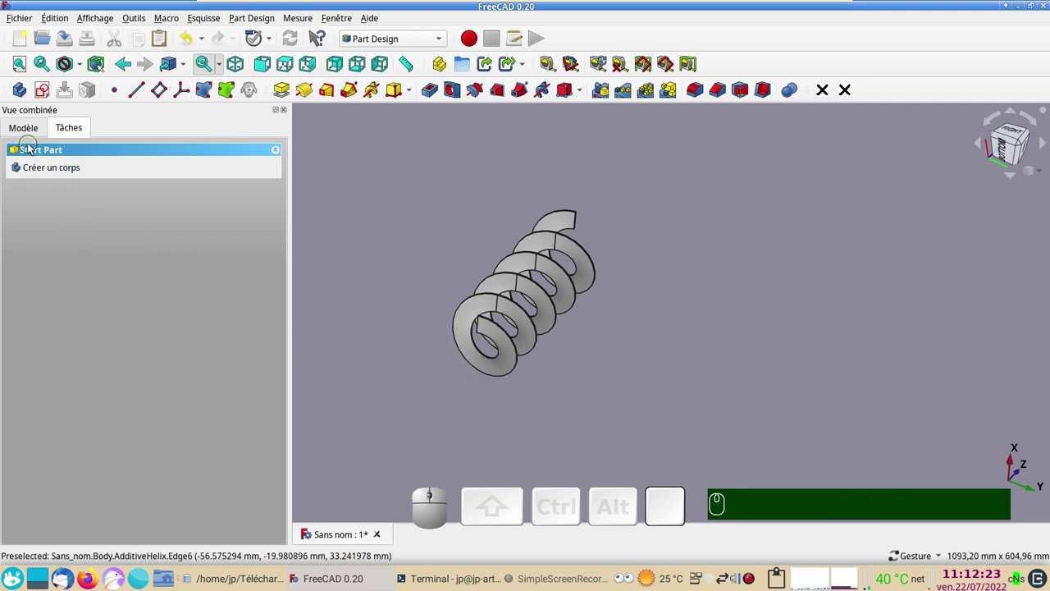
Step: Set the AdditiveHelix Turns property to 0,5 in the model tree
click(33, 137)
click(68, 216)
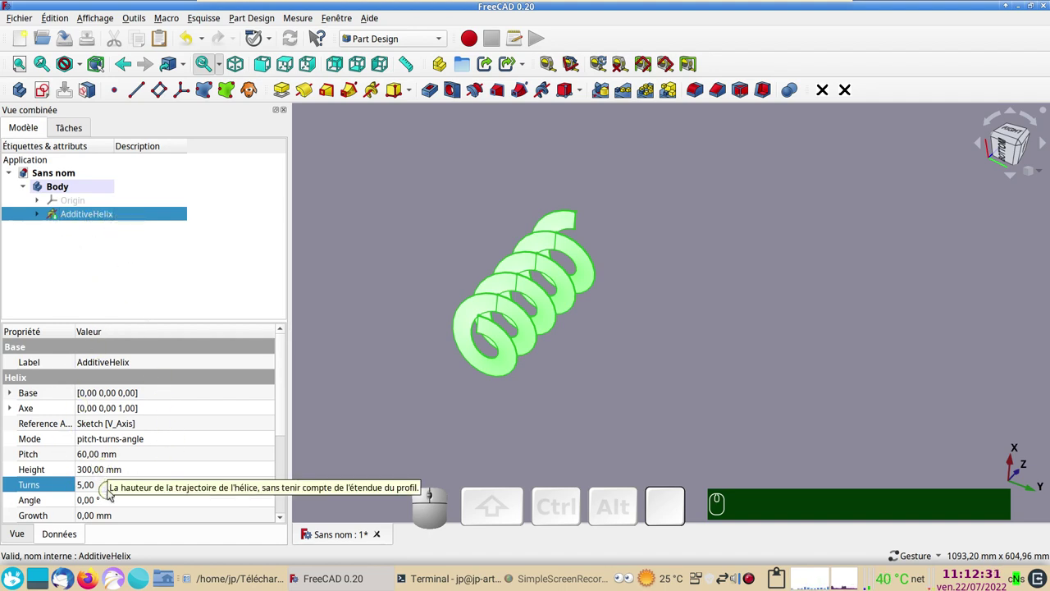
click(110, 490)
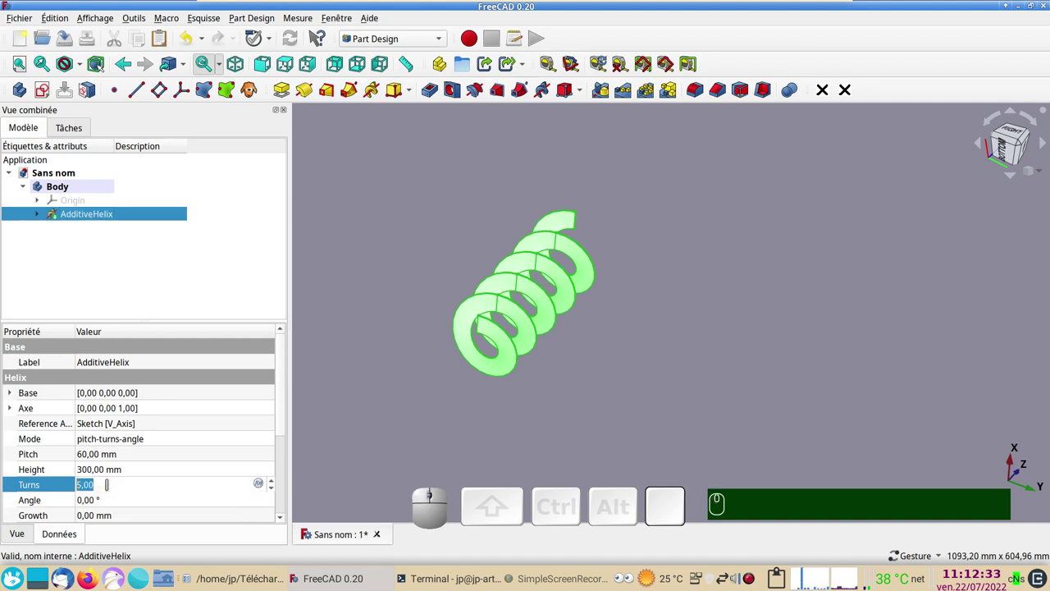
key(KP_0)
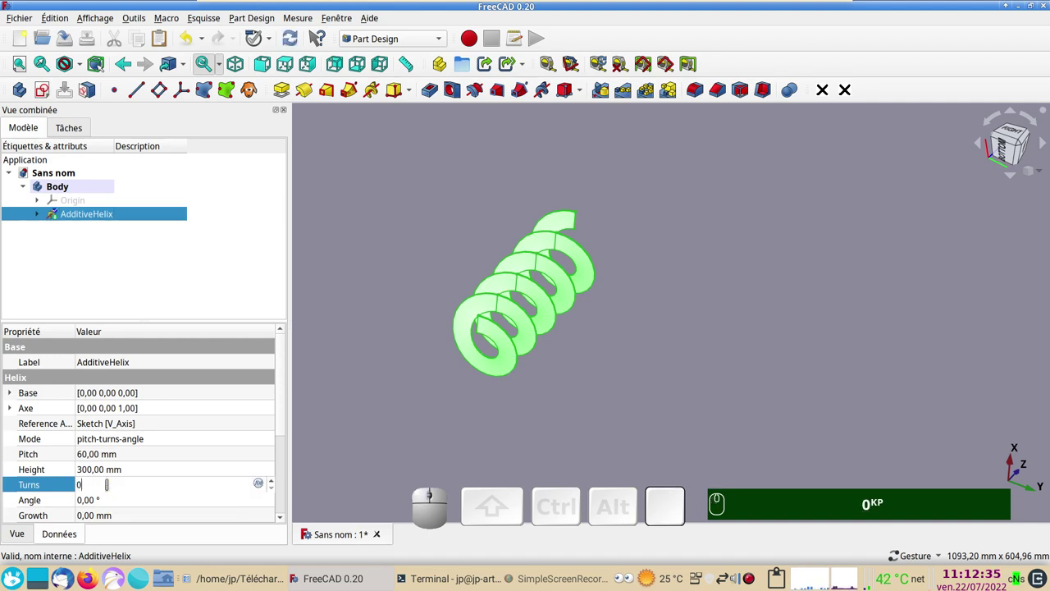
key(,)
key(KP_5)
key(Return)
Step: Re-enter 0,5 turns so the ramp becomes a 30 mm high half ring, then view it from above
scroll(up, 3)
click(620, 446)
key(KP_0)
text(,)
key(KP_5)
key(Return)
key(KP_2)
drag(547, 363, 604, 273)
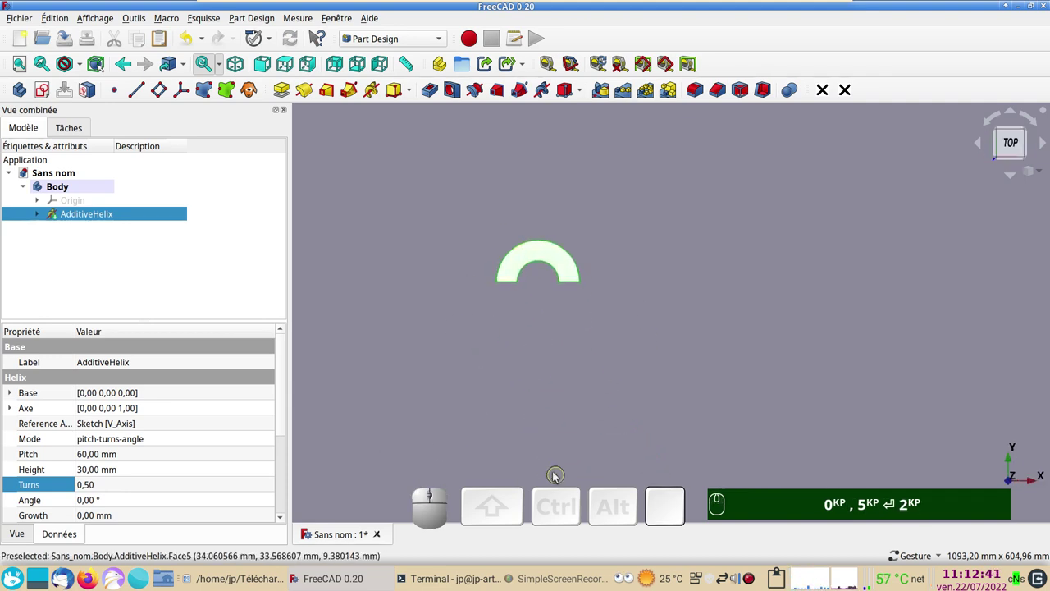
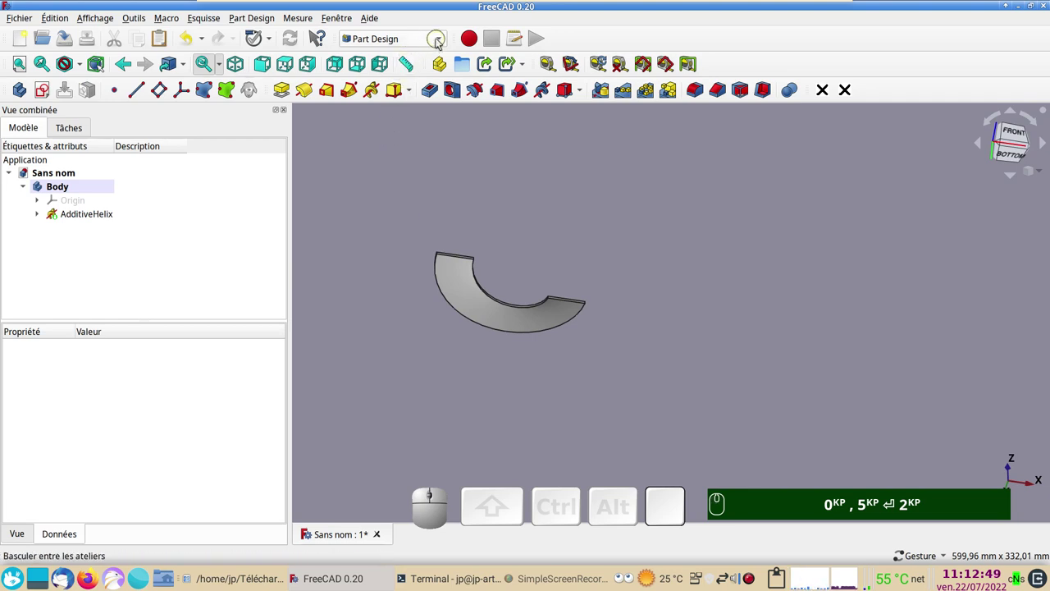
Step: Switch to the Surface workbench and enlarge the view of the ramp
click(439, 43)
key(KP_0)
text(,)
key(KP_5)
key(Return)
key(KP_2)
click(392, 417)
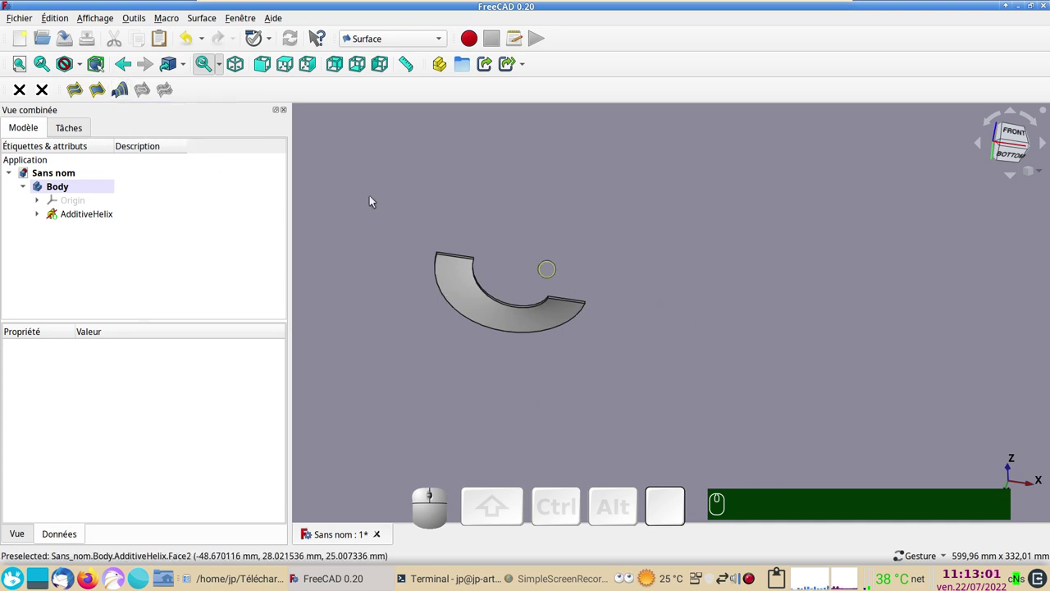
scroll(up, 3)
drag(439, 231, 137, 146)
Step: Create a sectional-edges Surface between the ramp's outer and inner curved edges
click(115, 93)
click(109, 232)
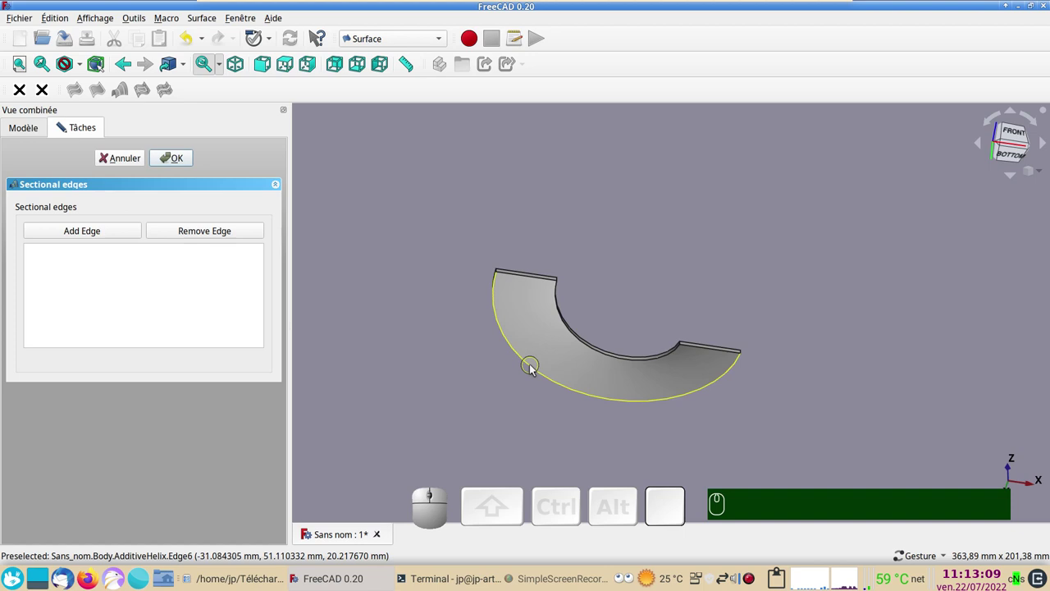
click(535, 368)
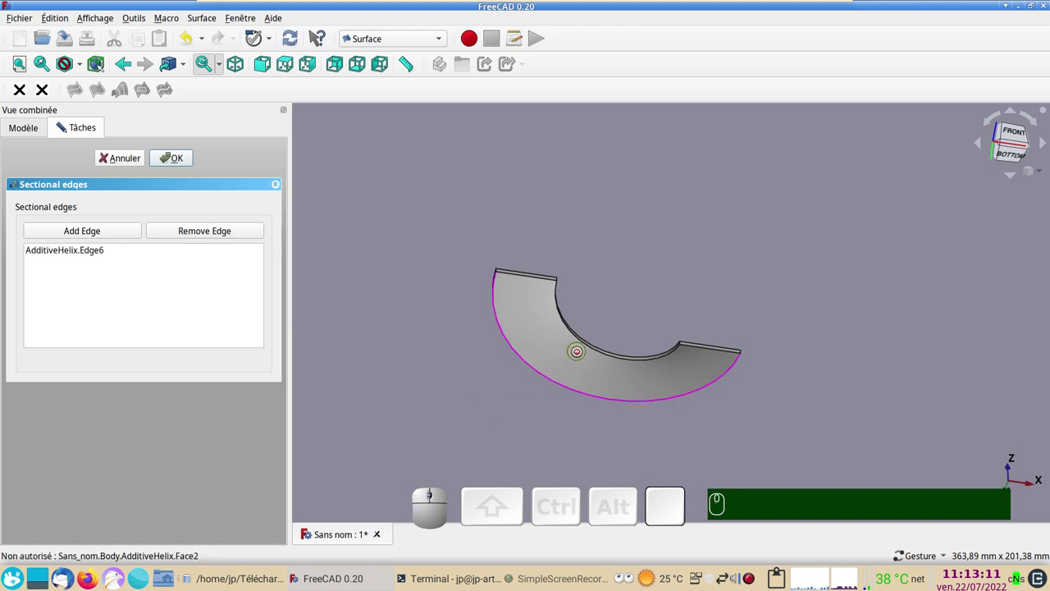
click(585, 347)
click(181, 164)
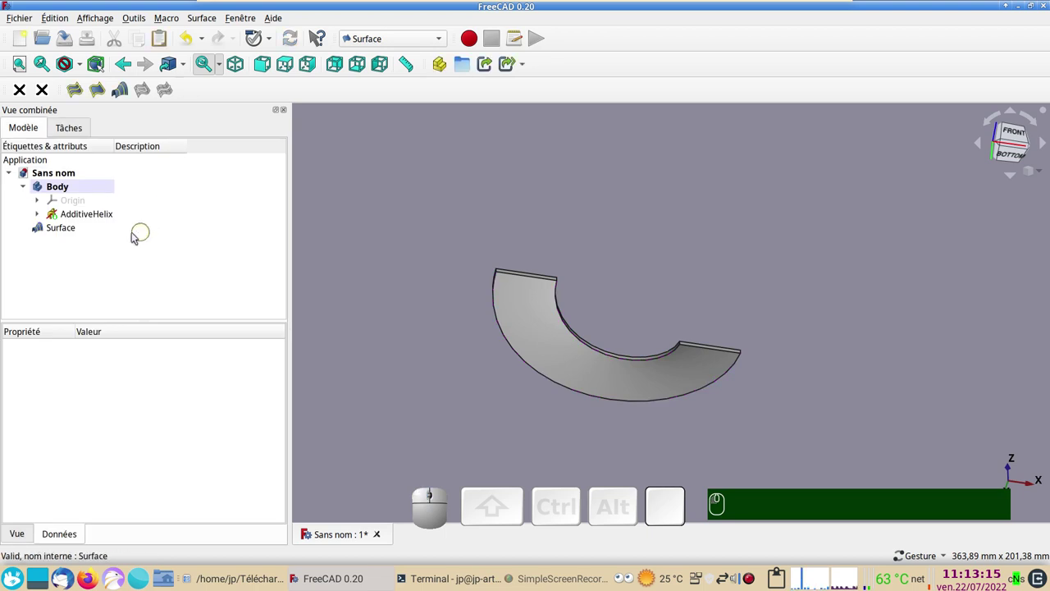
Step: Hide the solid AdditiveHelix so only the curved surface shows, and select its profile Sketch
click(78, 214)
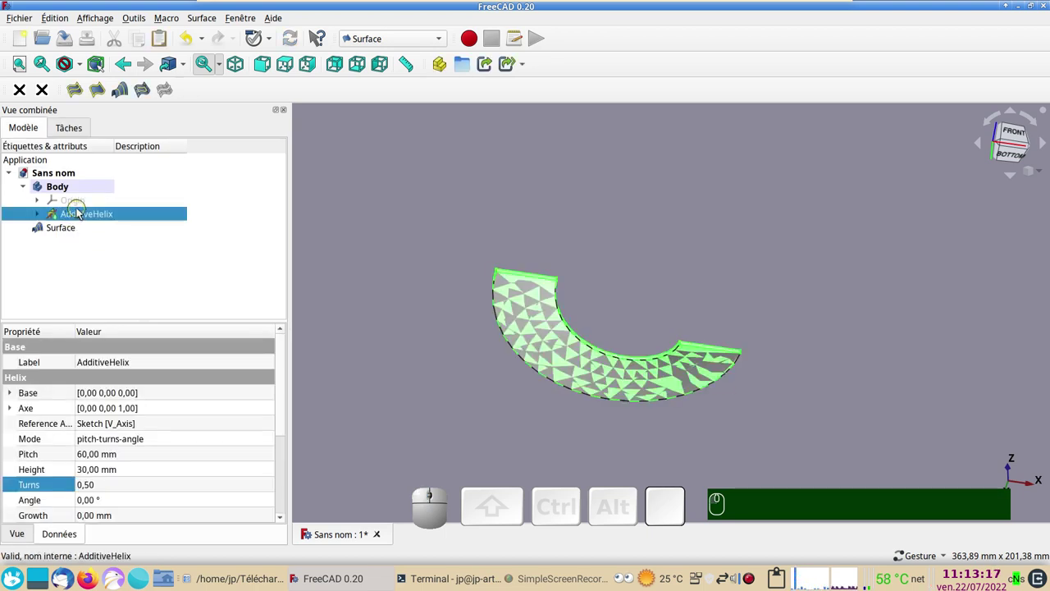
key(space)
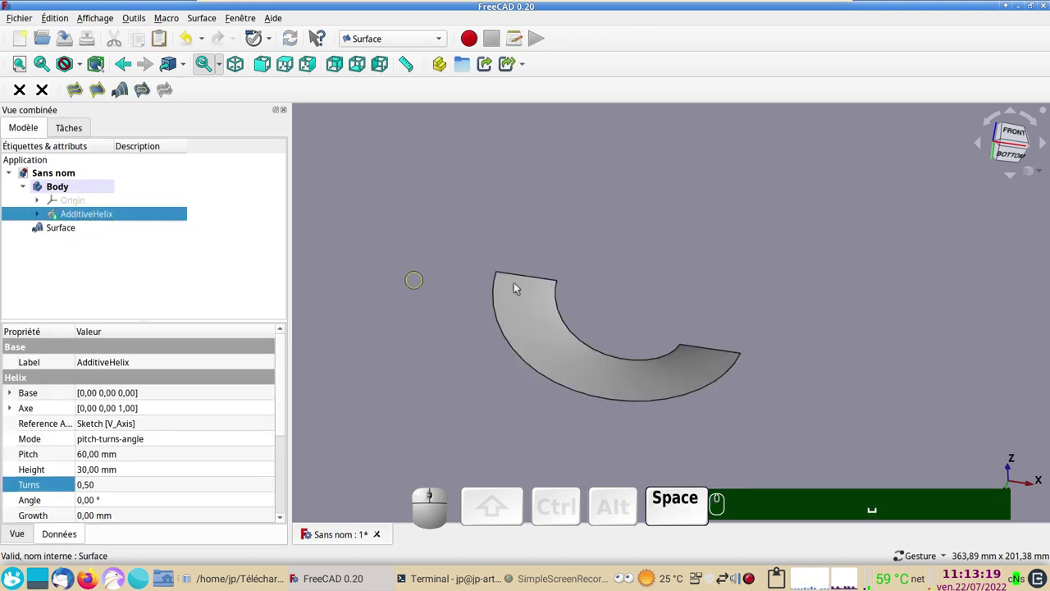
drag(725, 261, 665, 287)
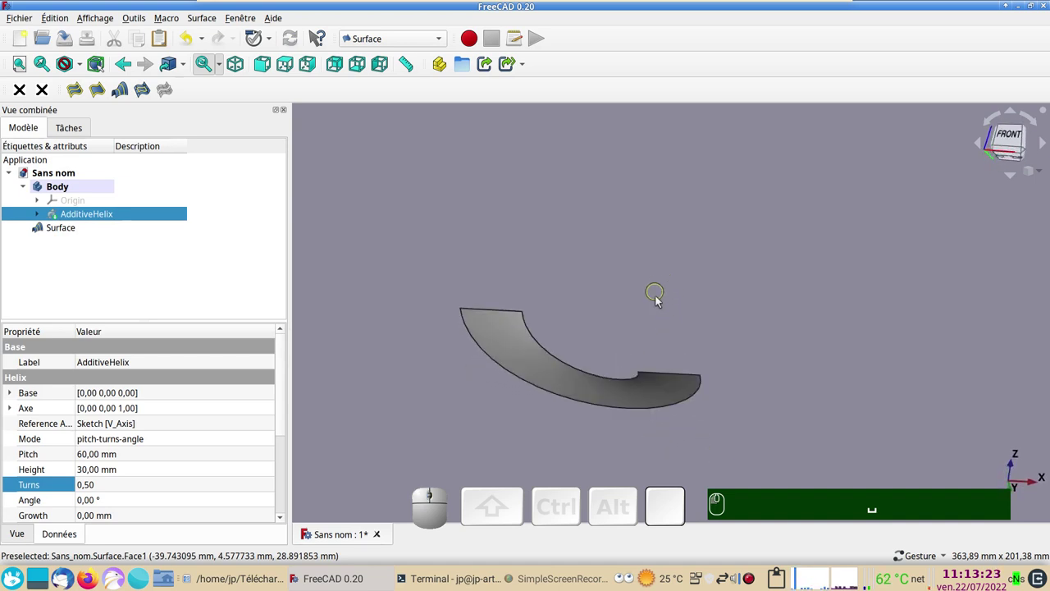
click(774, 474)
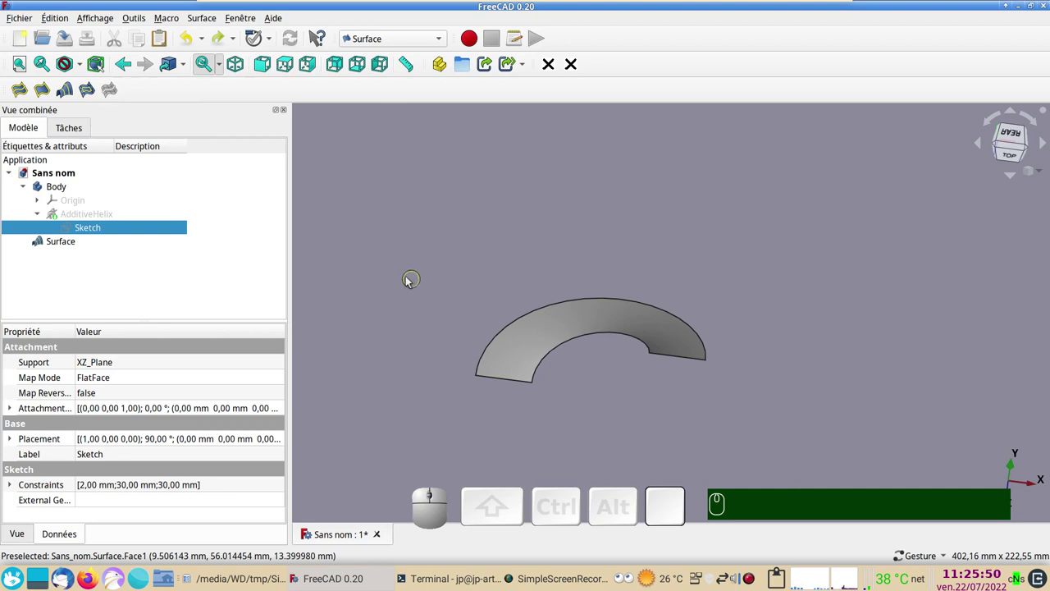
Step: Raise the AdditiveHelix Turns to a full turn so the Surface forms a complete ring, viewed from above
click(78, 247)
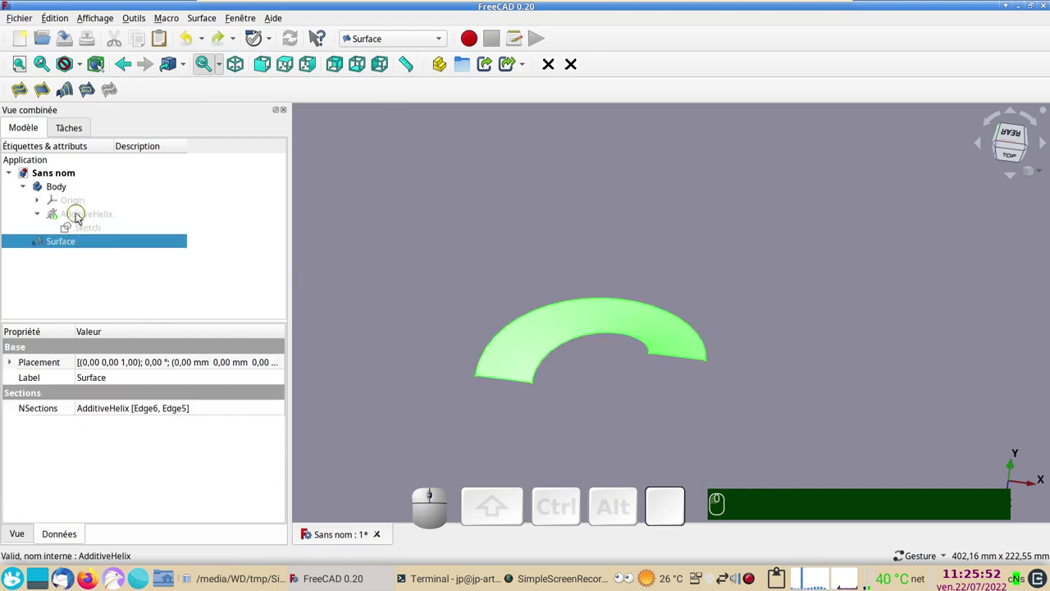
click(79, 217)
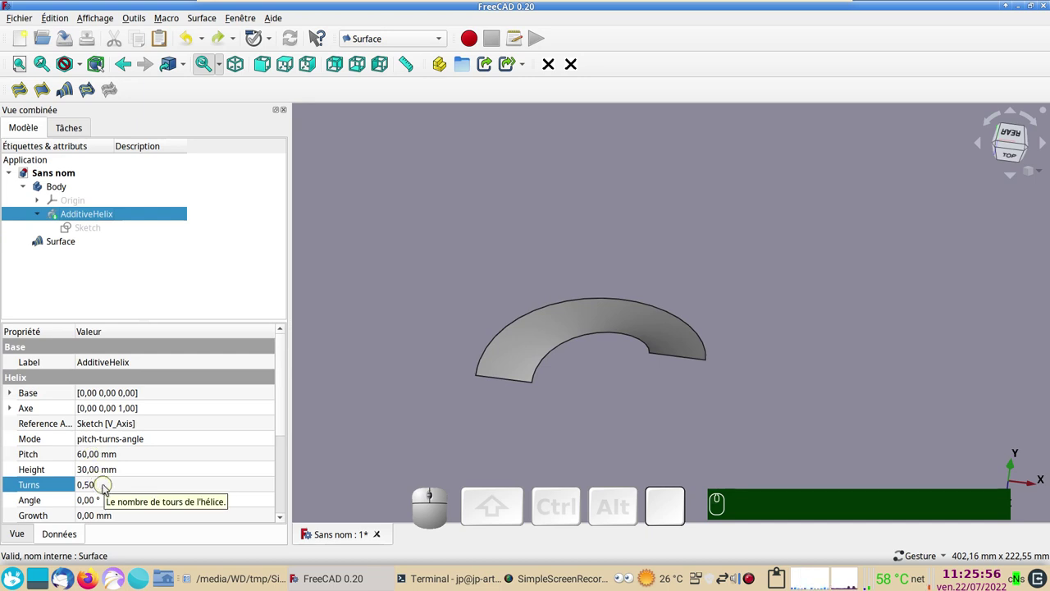
click(106, 489)
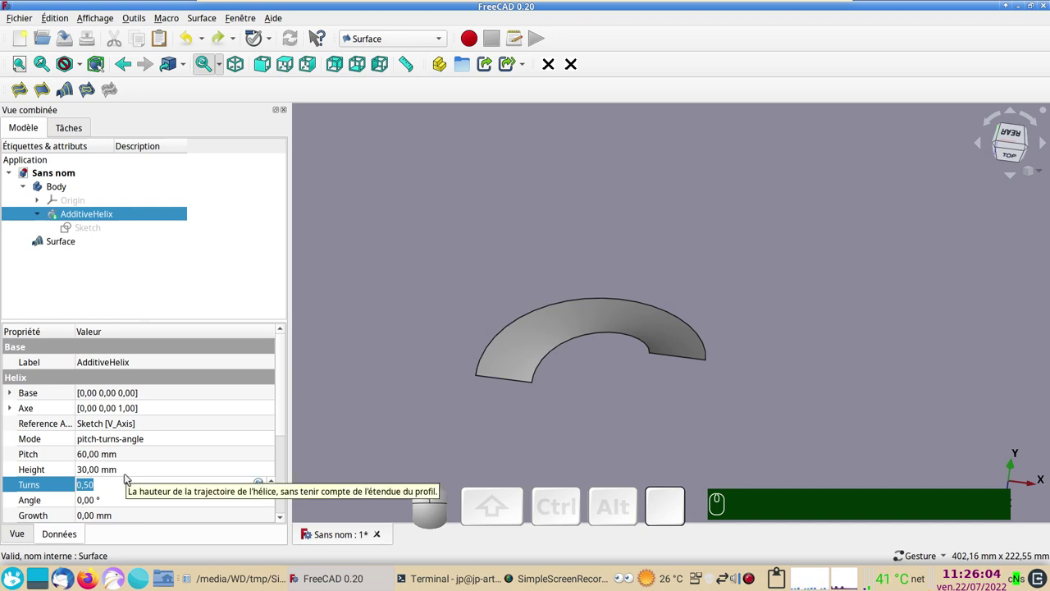
key(KP_1)
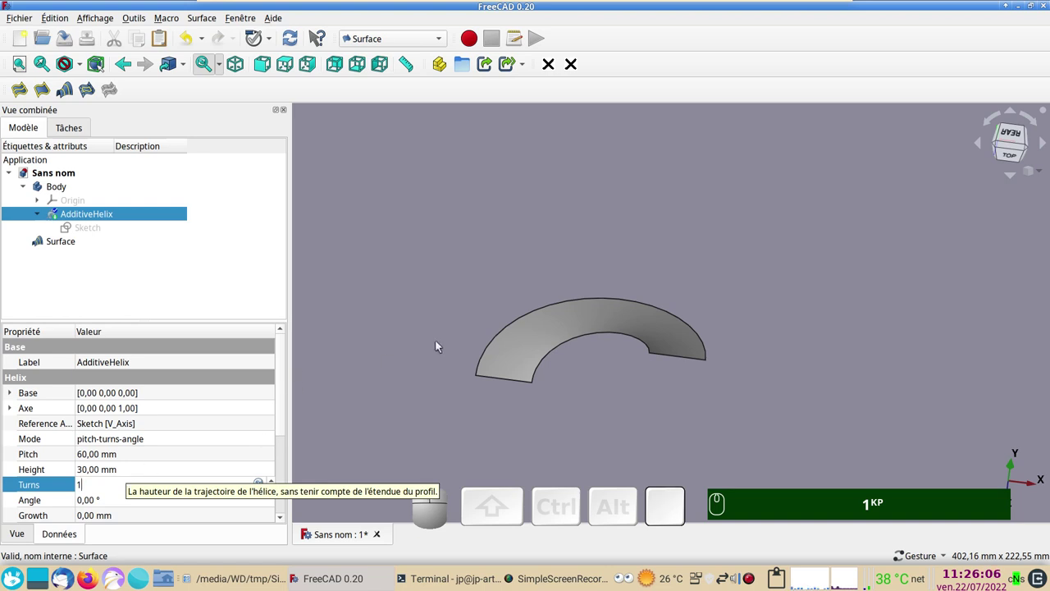
click(290, 45)
key(KP_2)
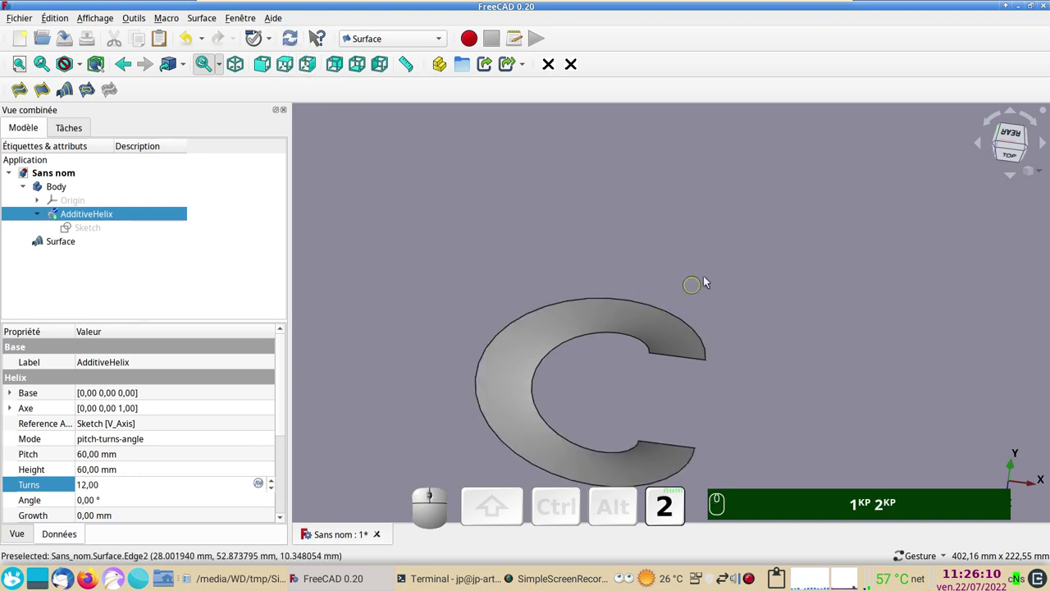
click(754, 265)
key(KP_2)
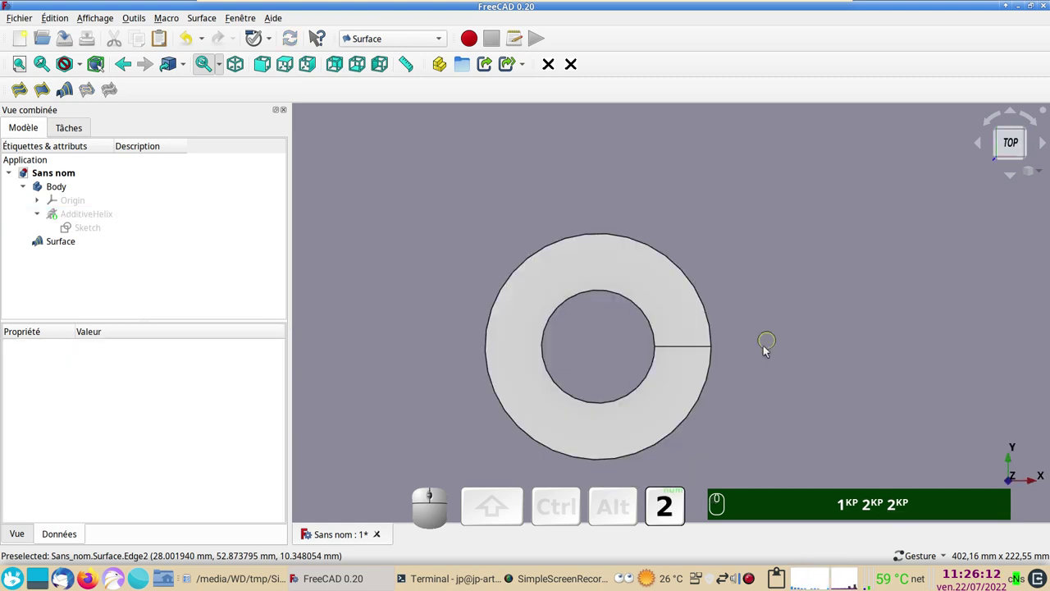
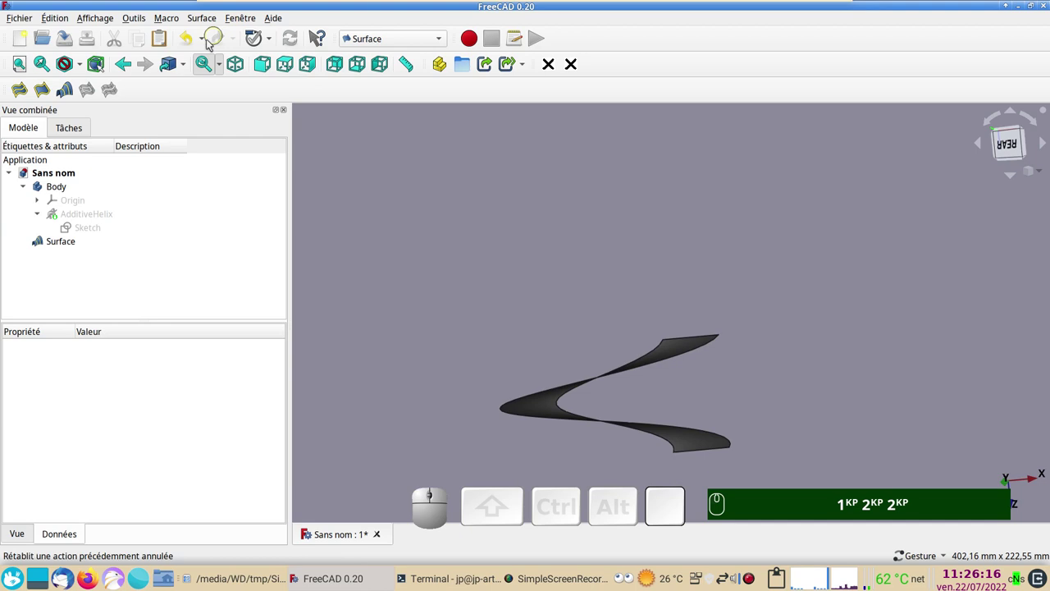
Step: Reopen the profile Sketch and edit its 30 mm length constraint toward 60 mm
click(197, 45)
drag(560, 241, 166, 258)
click(89, 229)
scroll(up, 3)
click(679, 278)
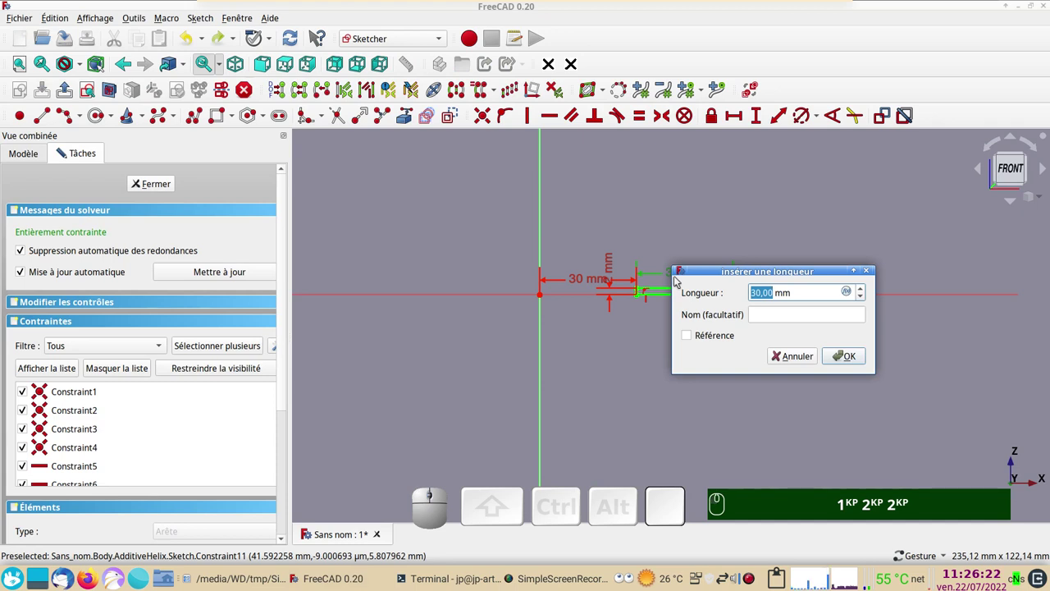
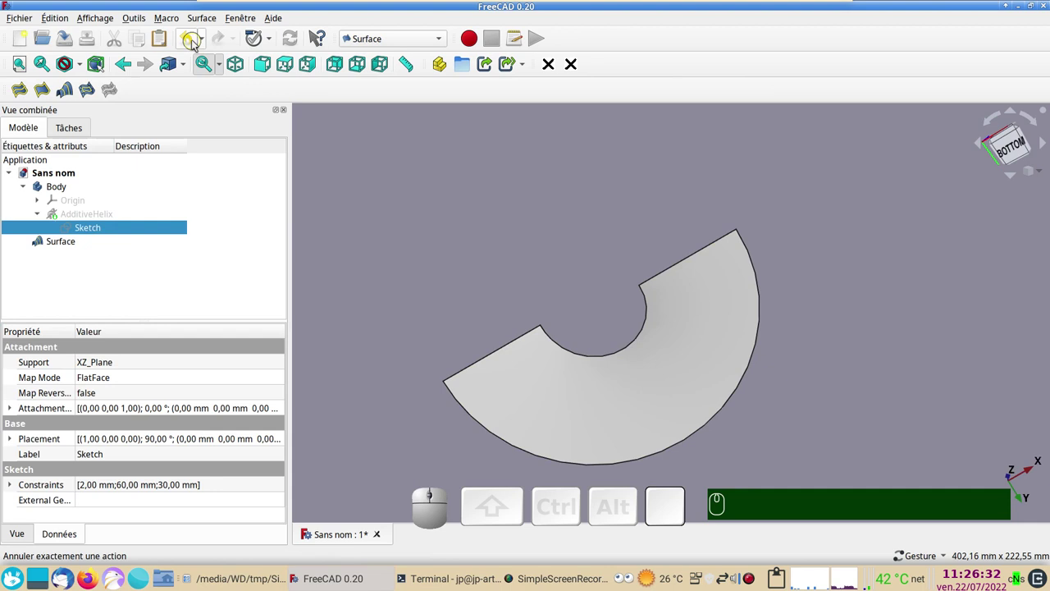
Step: Undo the constraint change back to 30 mm and view the half-ring surface from above
click(197, 43)
click(291, 41)
drag(608, 216, 736, 249)
drag(751, 248, 571, 357)
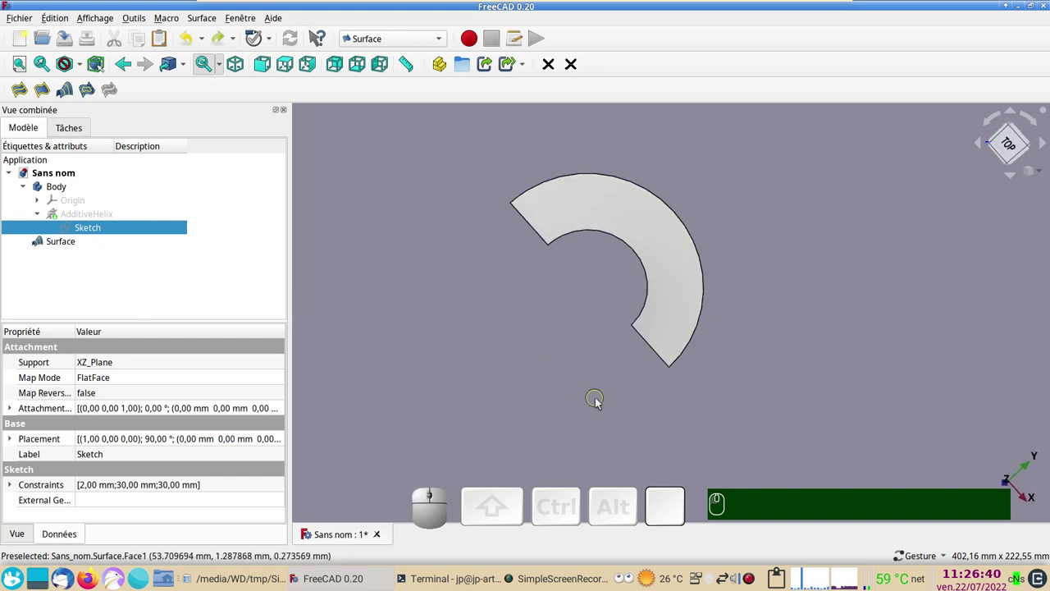
drag(609, 408, 681, 418)
key(KP_2)
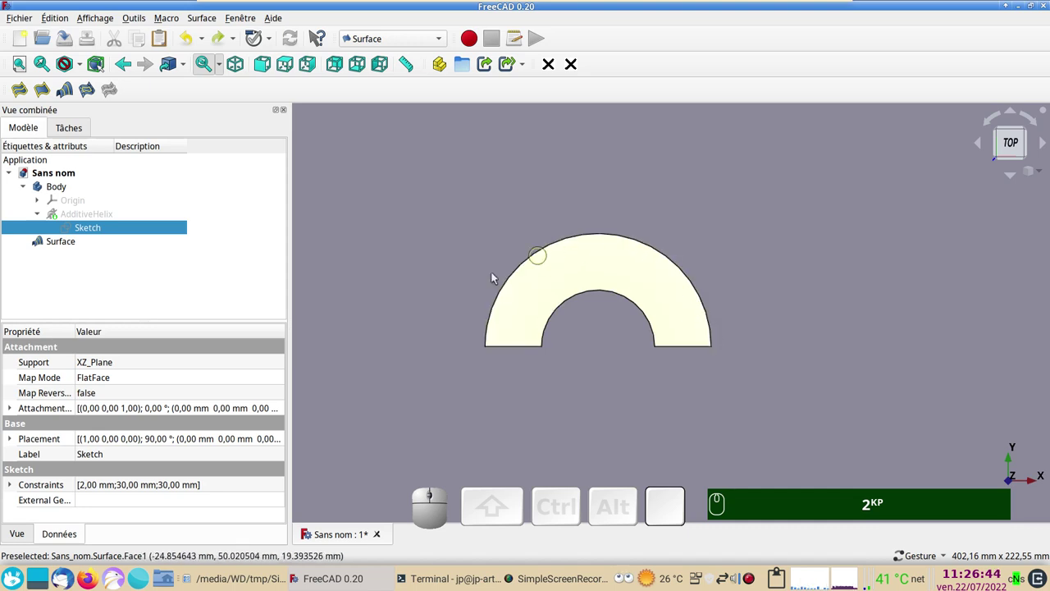
Step: Orbit around the narrow half-ring Surface to inspect it edge-on
drag(630, 444, 716, 297)
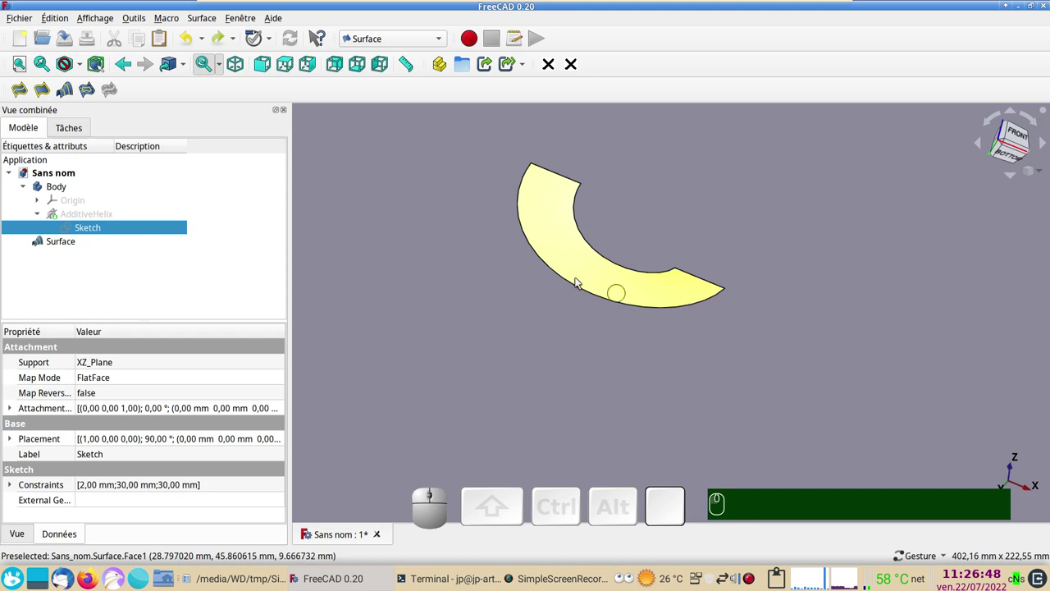
drag(724, 357, 667, 373)
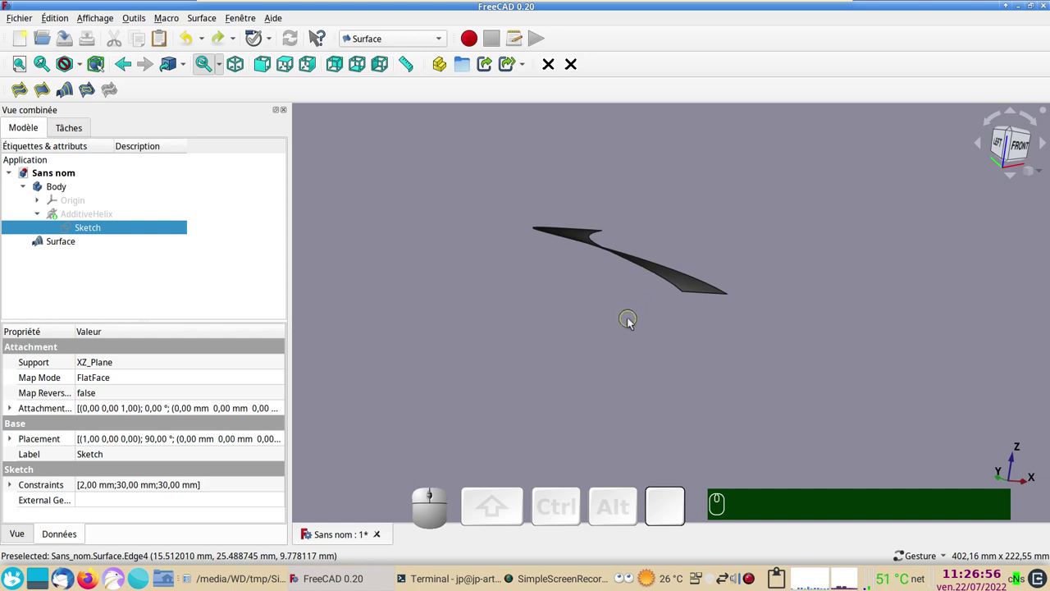
click(655, 352)
drag(562, 318, 551, 391)
middle_click(551, 392)
drag(554, 387, 506, 309)
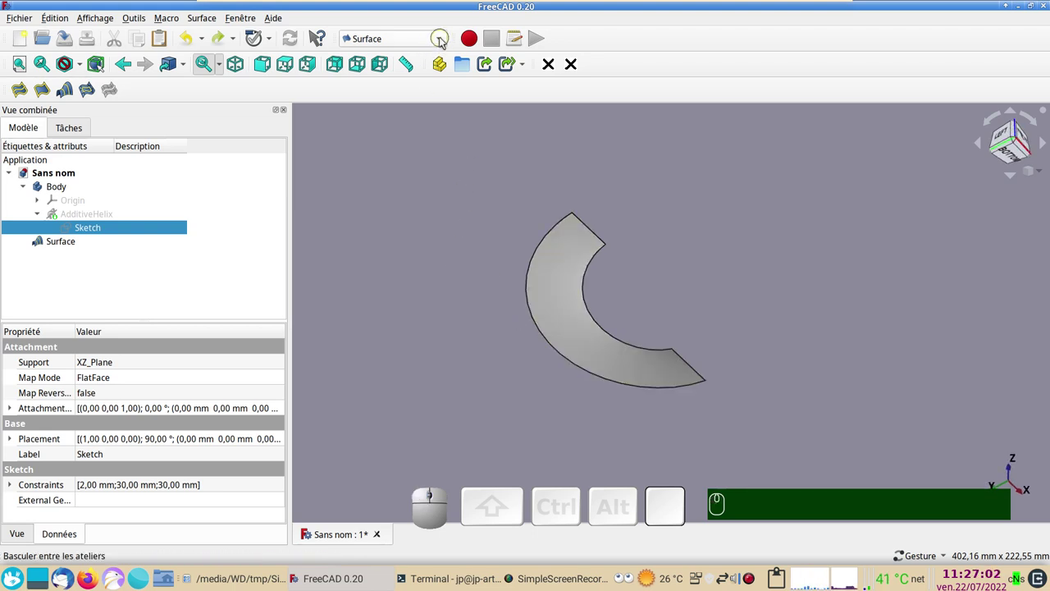
Step: In Mesh Design, mesh the half-ring Surface with the Standard settings, giving Surface (Meshed)
click(443, 42)
click(403, 182)
click(76, 248)
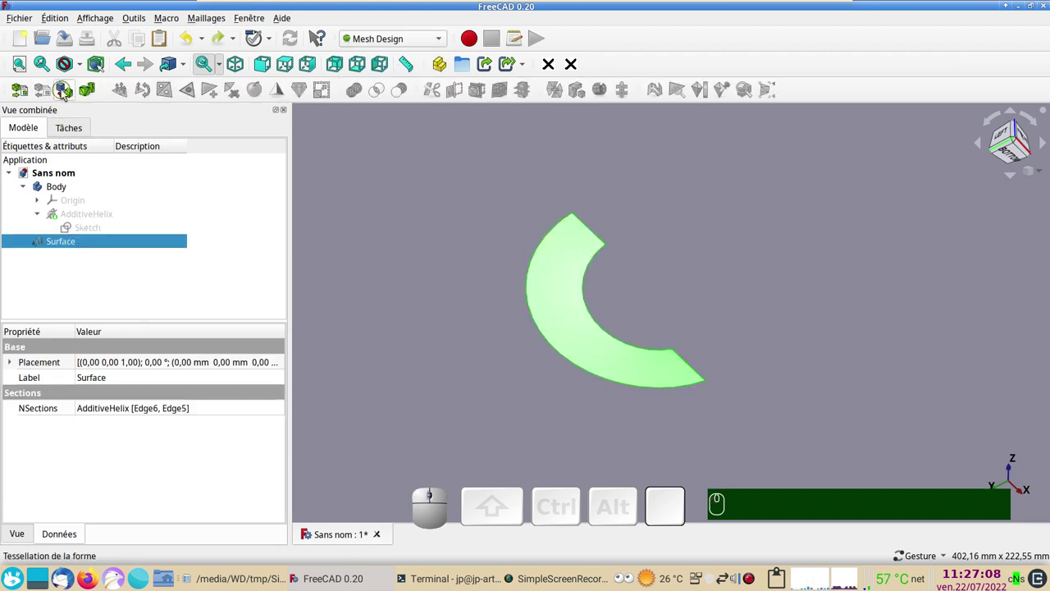
click(67, 93)
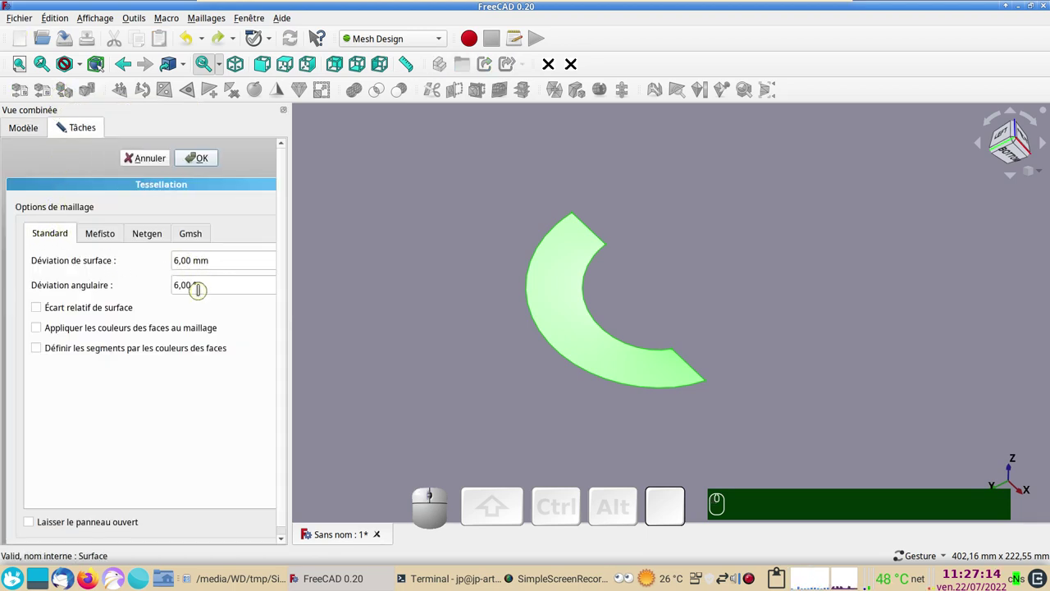
click(204, 158)
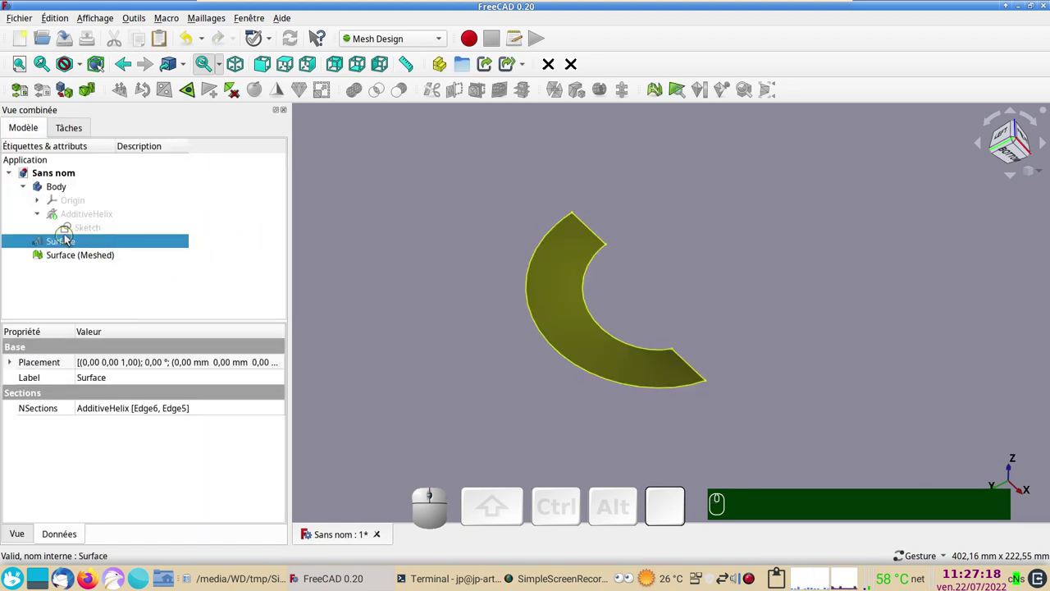
Step: Hide the original Surface and view the remaining meshed half ring from the front
key(space)
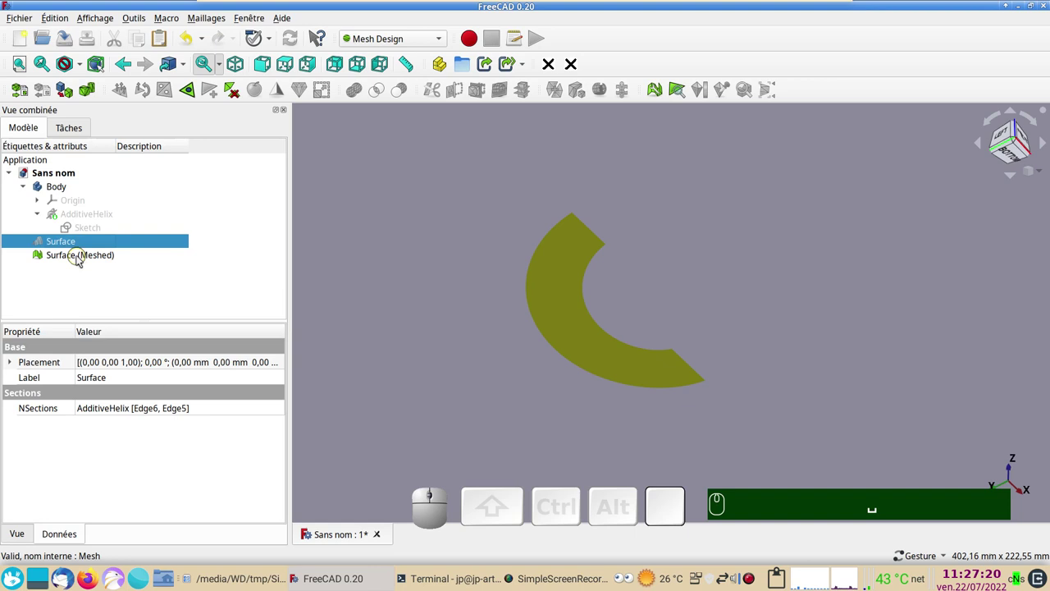
scroll(up, 3)
key(&)
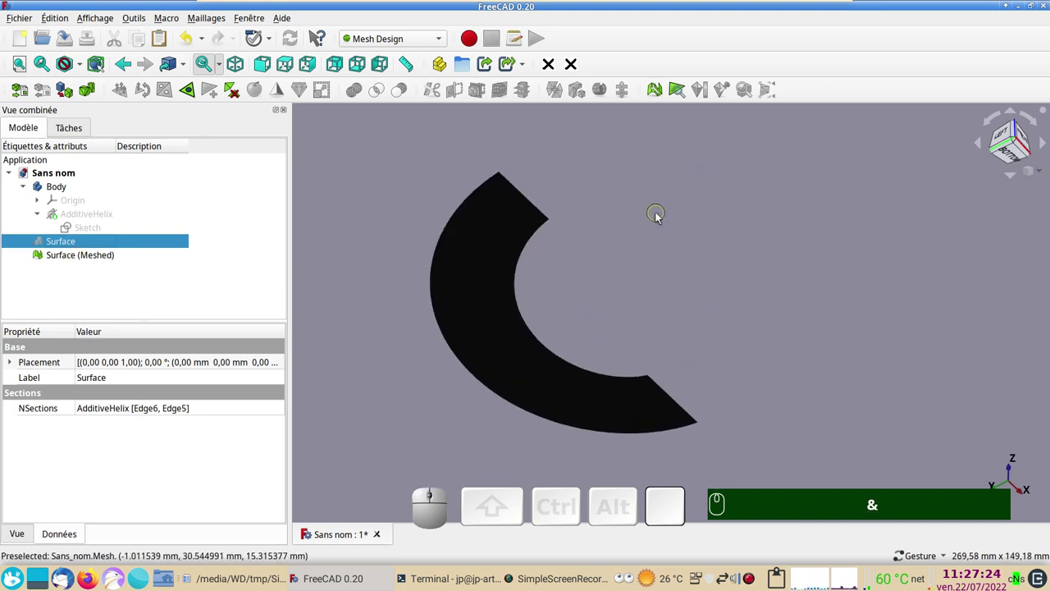
click(661, 215)
click(97, 260)
key(&)
click(385, 222)
text(&&&)
scroll(up, 3)
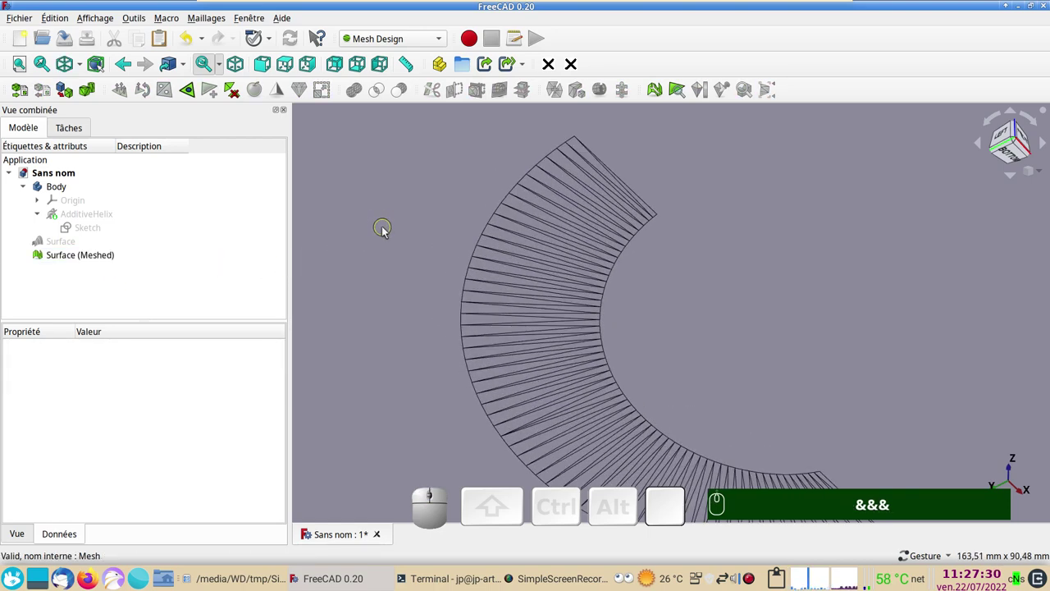
scroll(down, 3)
text(&)
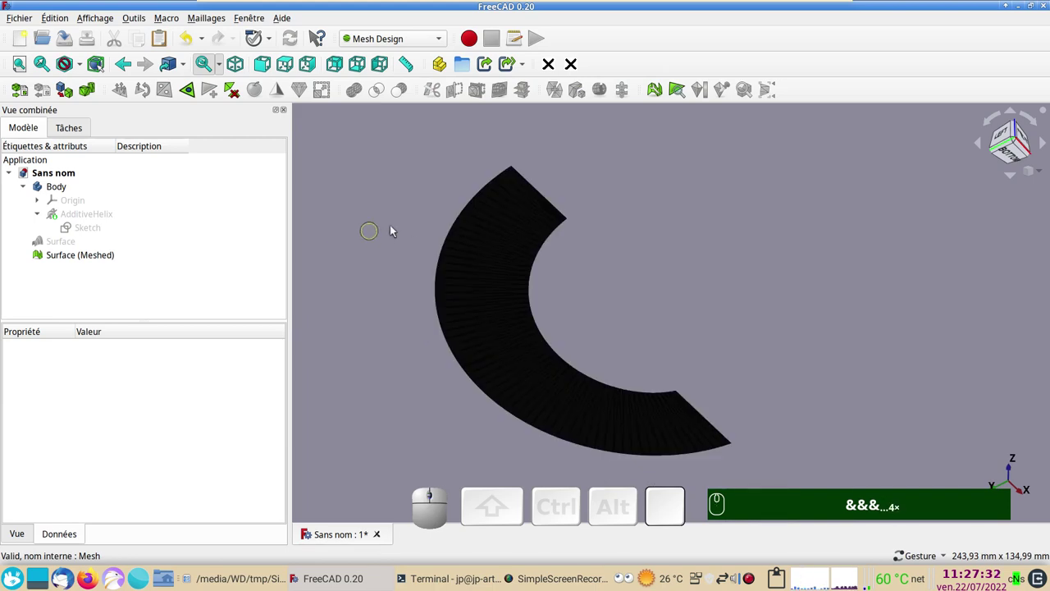
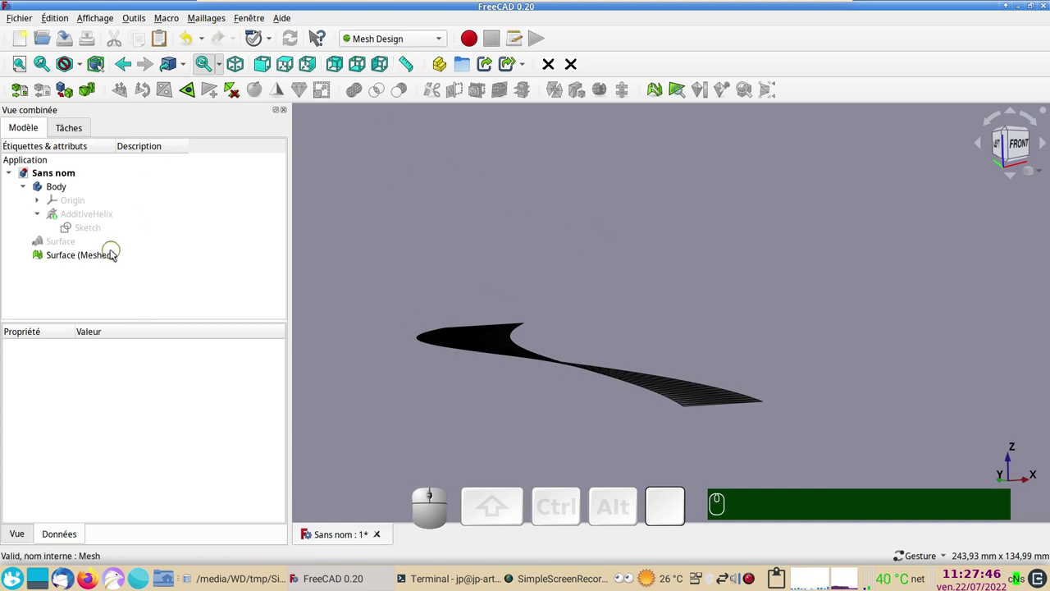
Step: Unwrap Surface (Meshed) into a flat half-ring outline Shape and inspect it
click(101, 257)
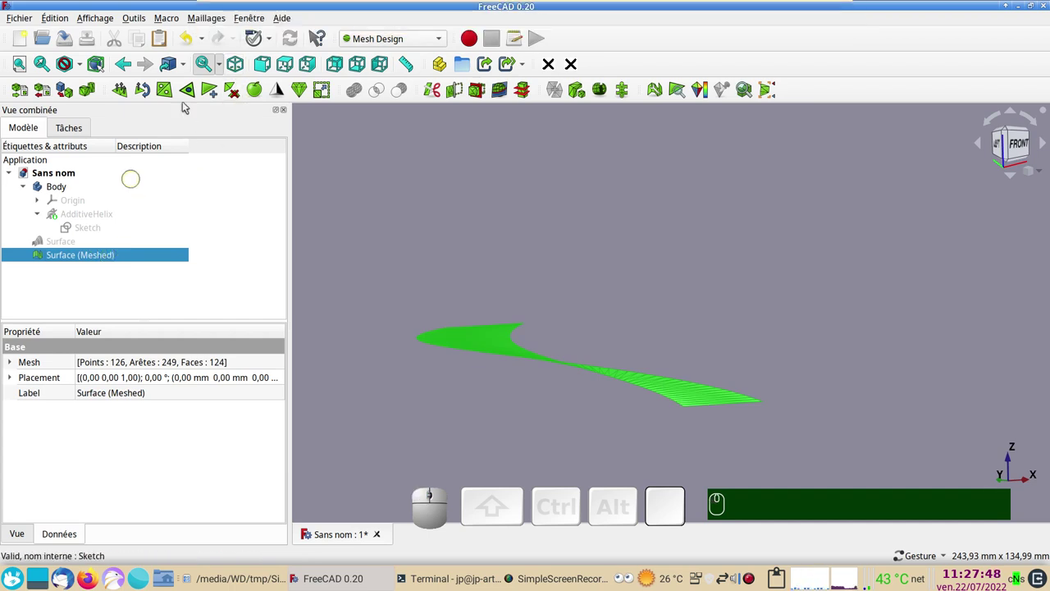
click(211, 24)
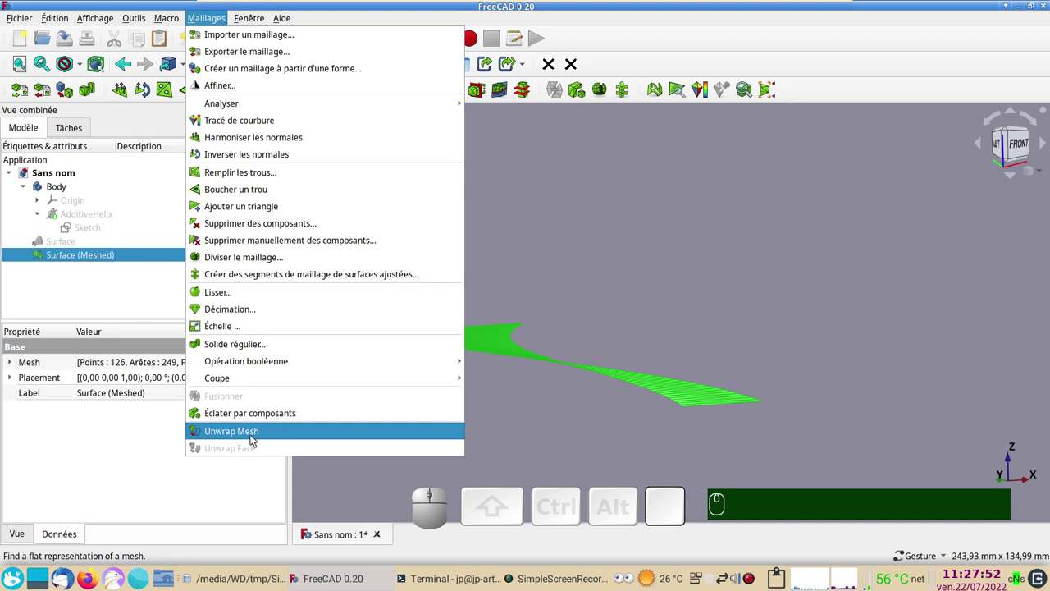
click(254, 439)
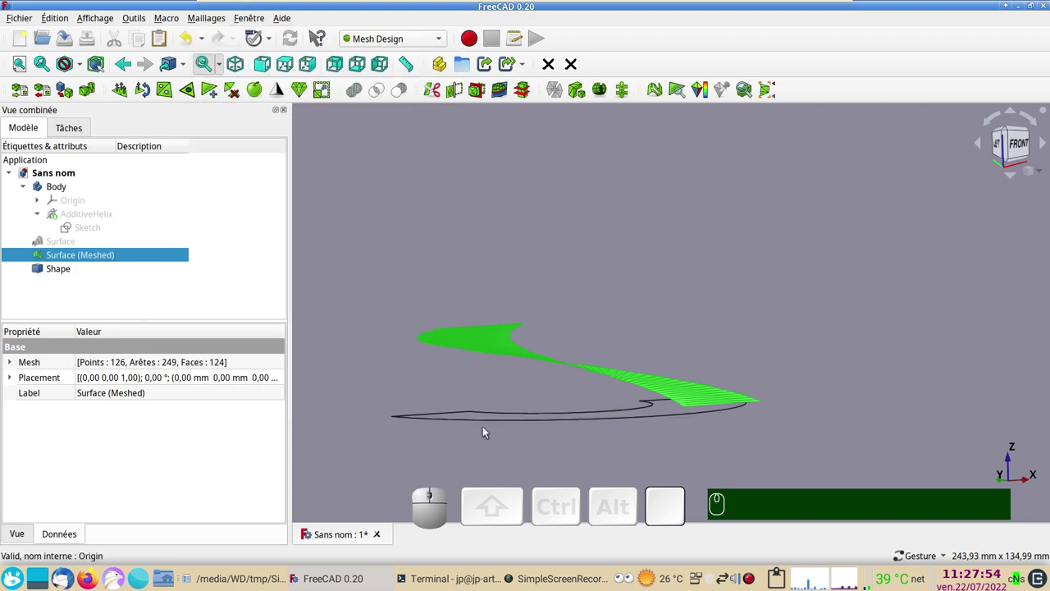
key(KP_1)
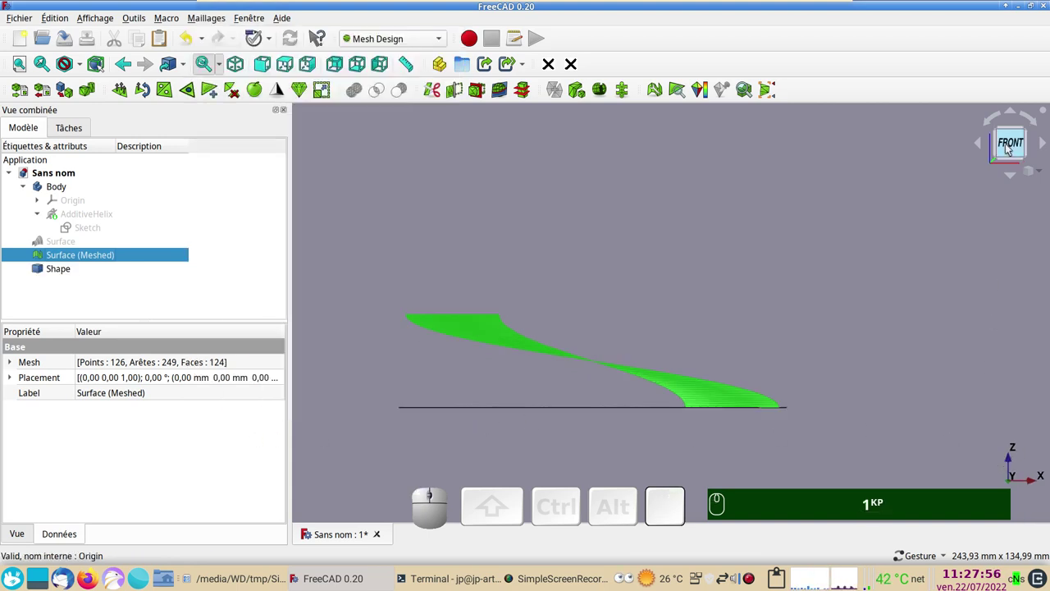
drag(746, 256, 551, 218)
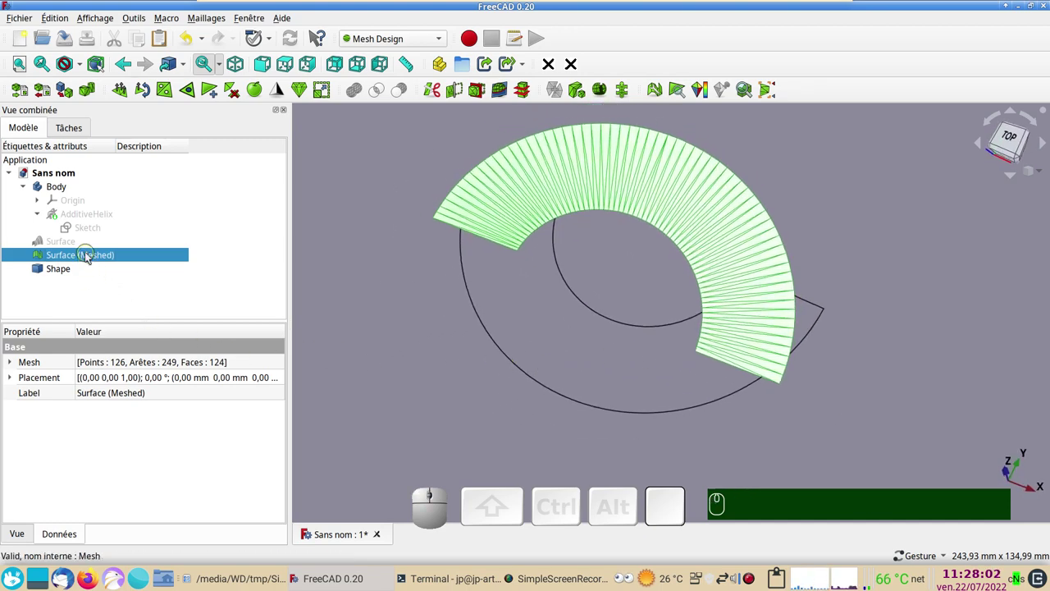
Step: Hide the meshed surface so only the flat Shape remains visible
click(89, 257)
key(space)
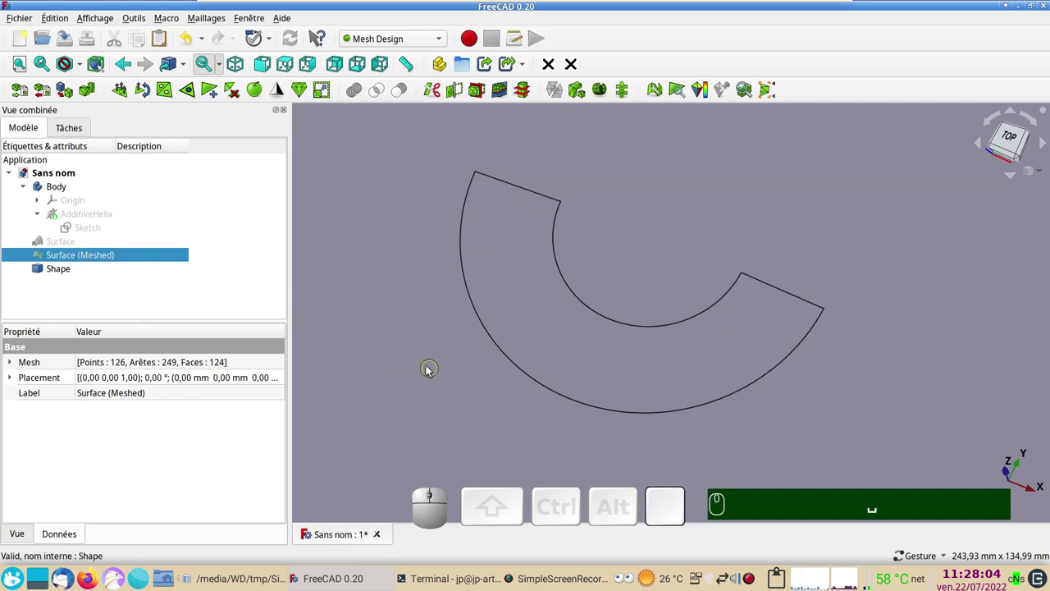
key(KP_2)
scroll(up, 3)
drag(692, 324, 477, 390)
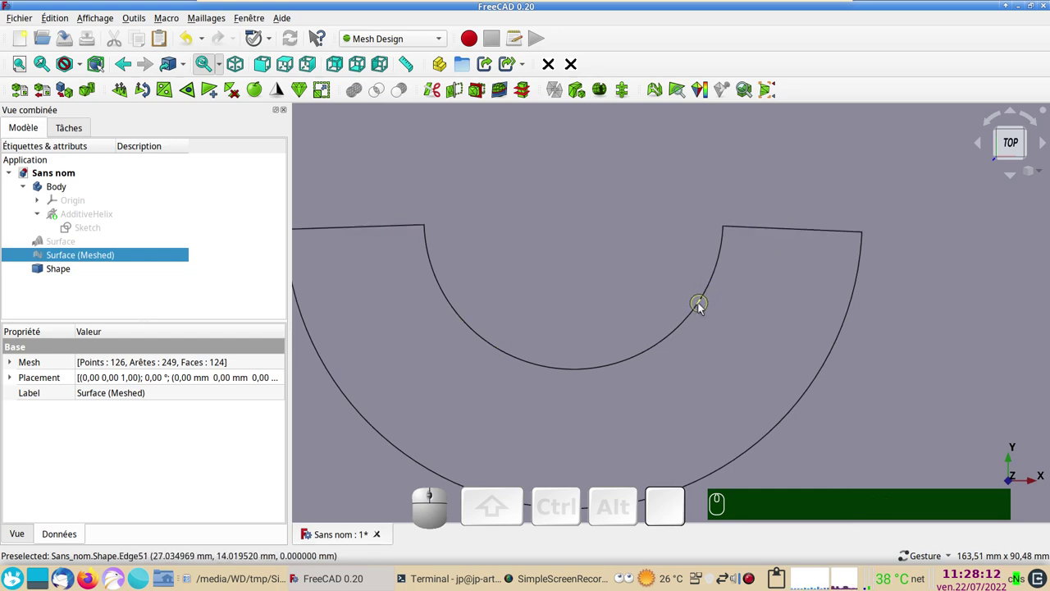
scroll(down, 3)
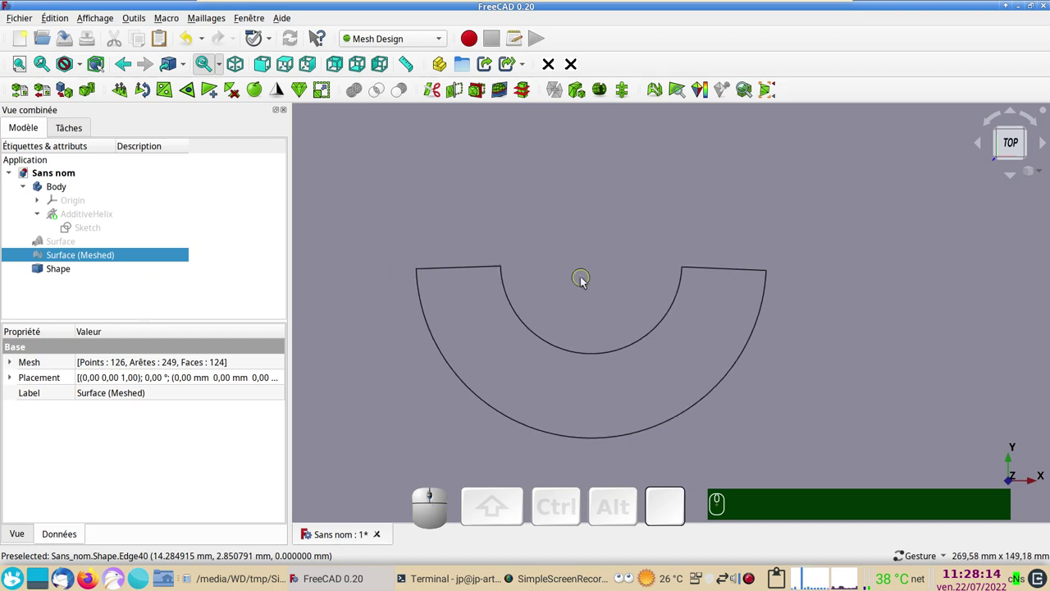
right_click(588, 282)
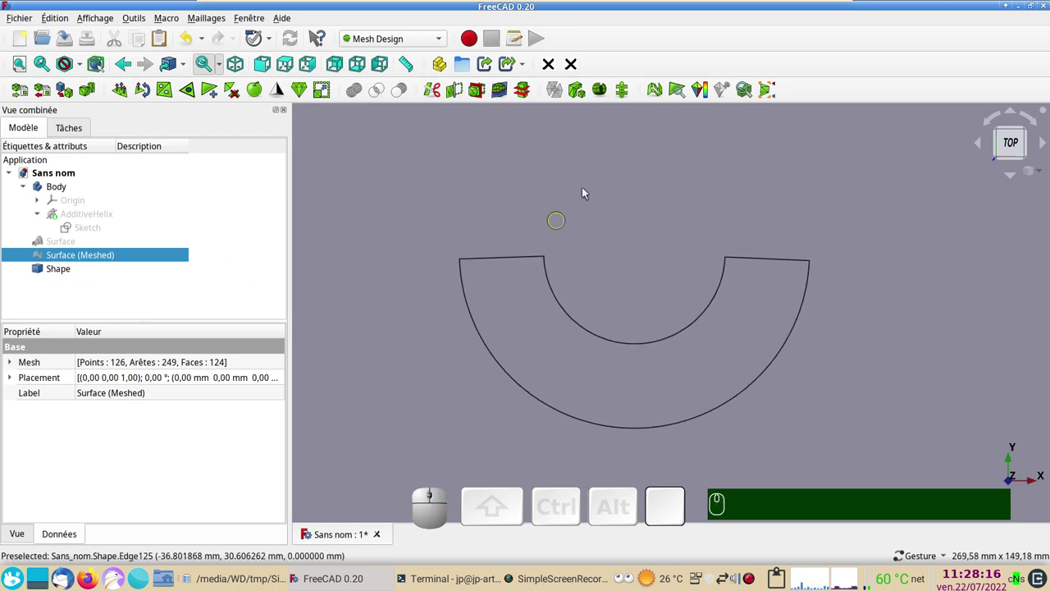
click(435, 40)
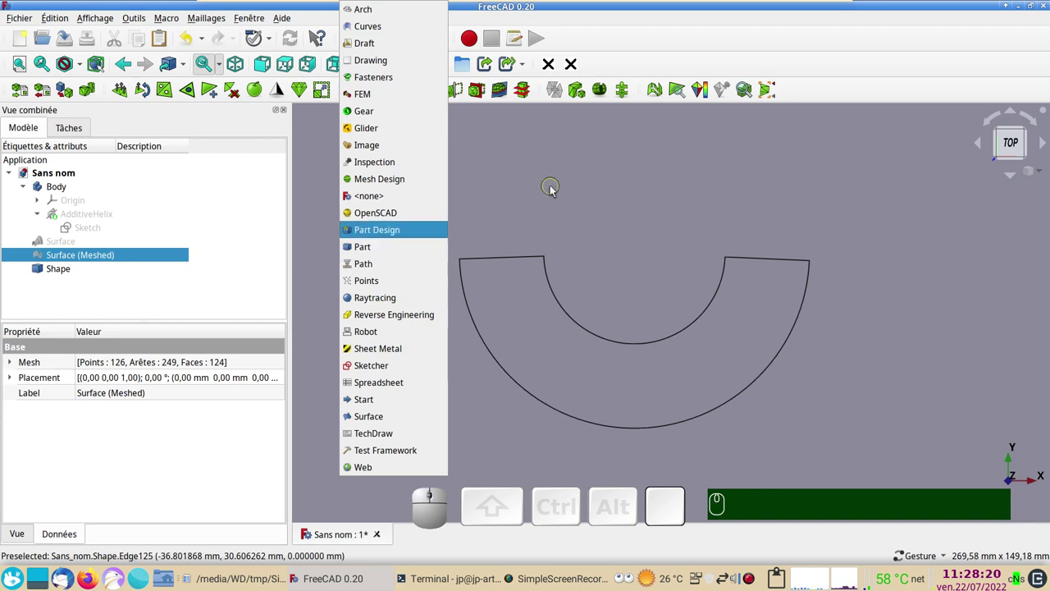
right_click(555, 189)
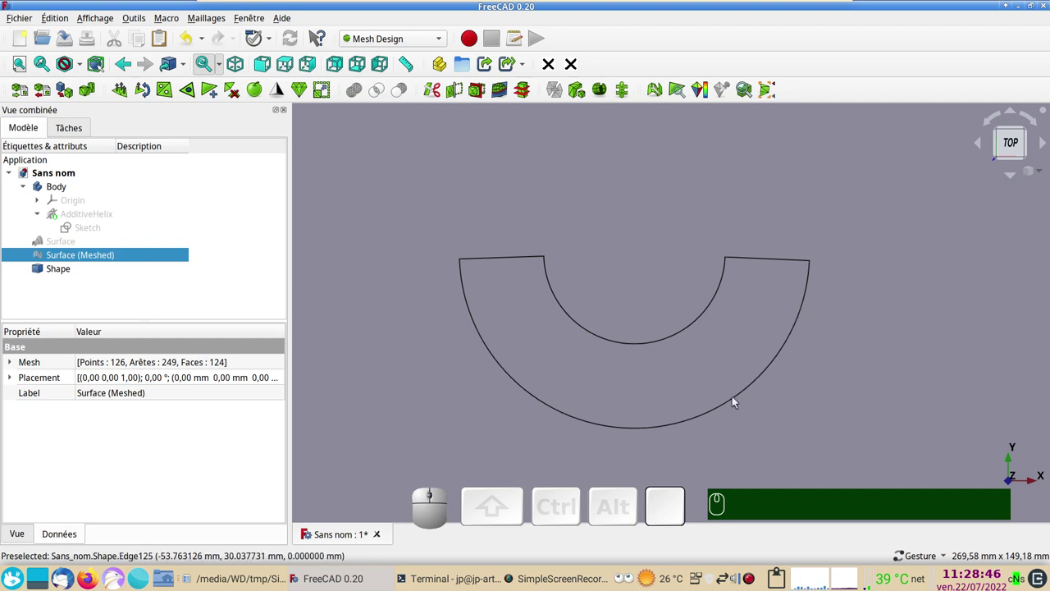
Step: Switch to Part Design, show the Modèle tree and select the unwrapped Shape
click(496, 249)
click(443, 43)
click(392, 237)
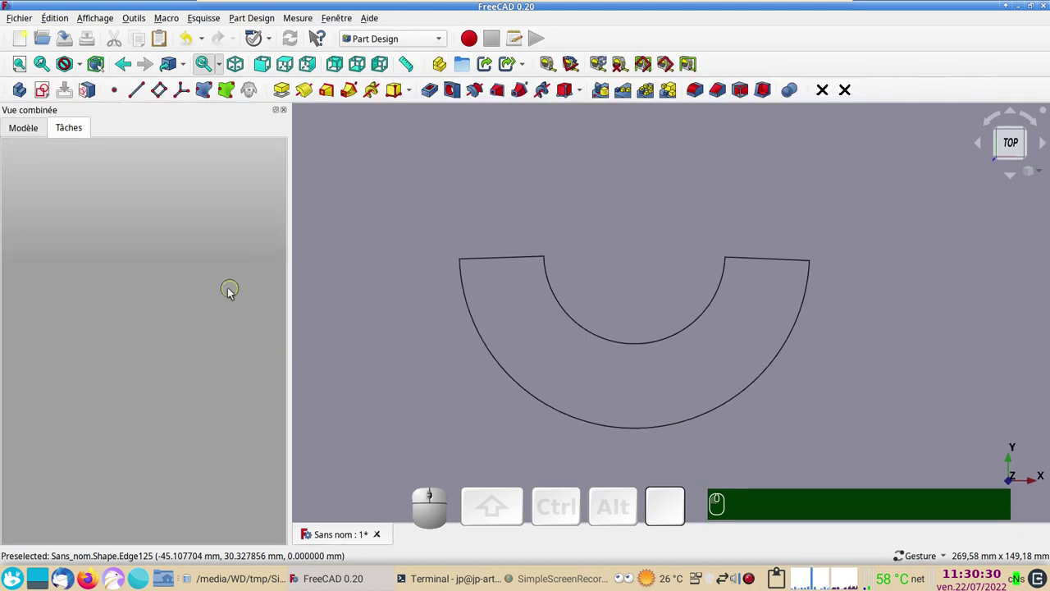
click(24, 134)
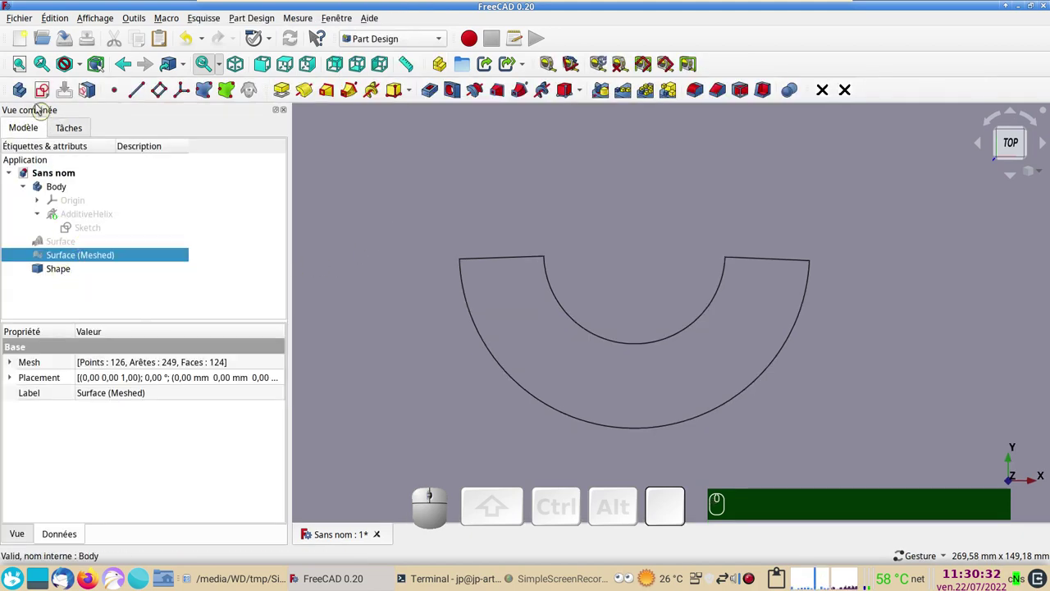
click(62, 273)
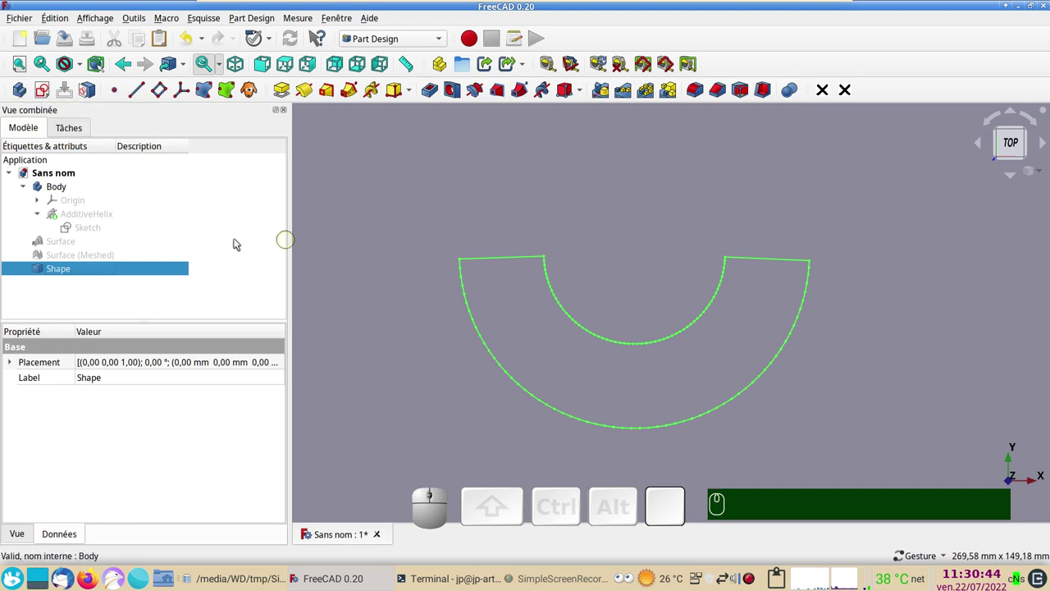
Step: Create Body001 and drag the unwrapped Shape into it as its BaseFeature
click(424, 194)
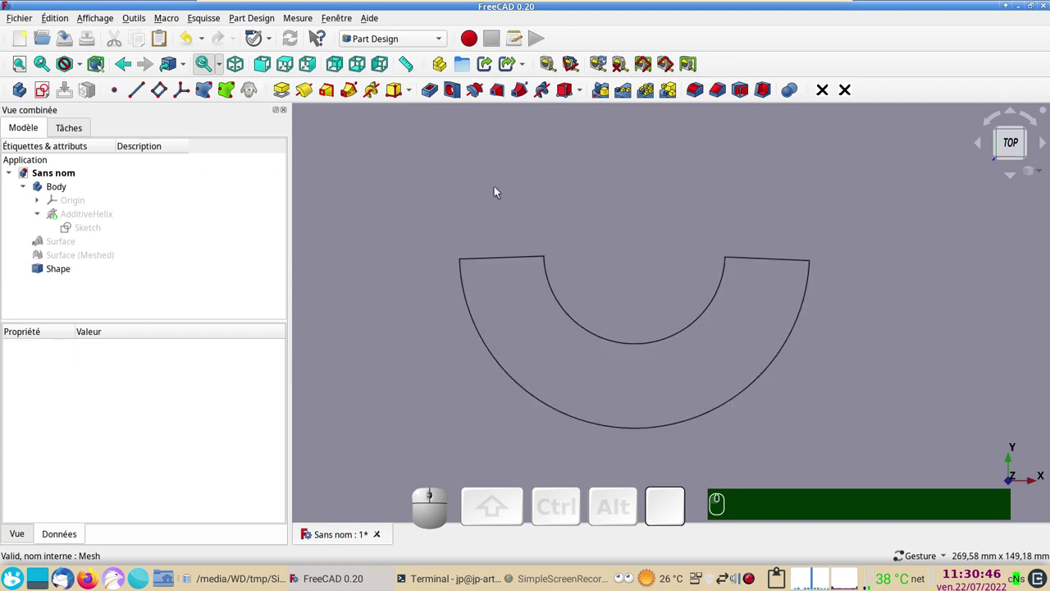
click(27, 96)
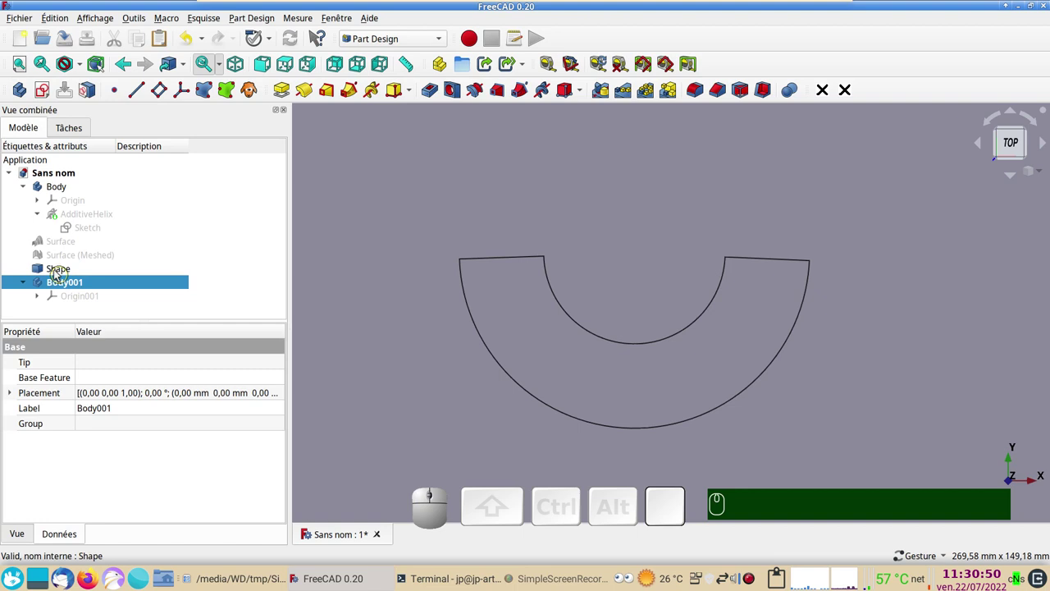
click(60, 276)
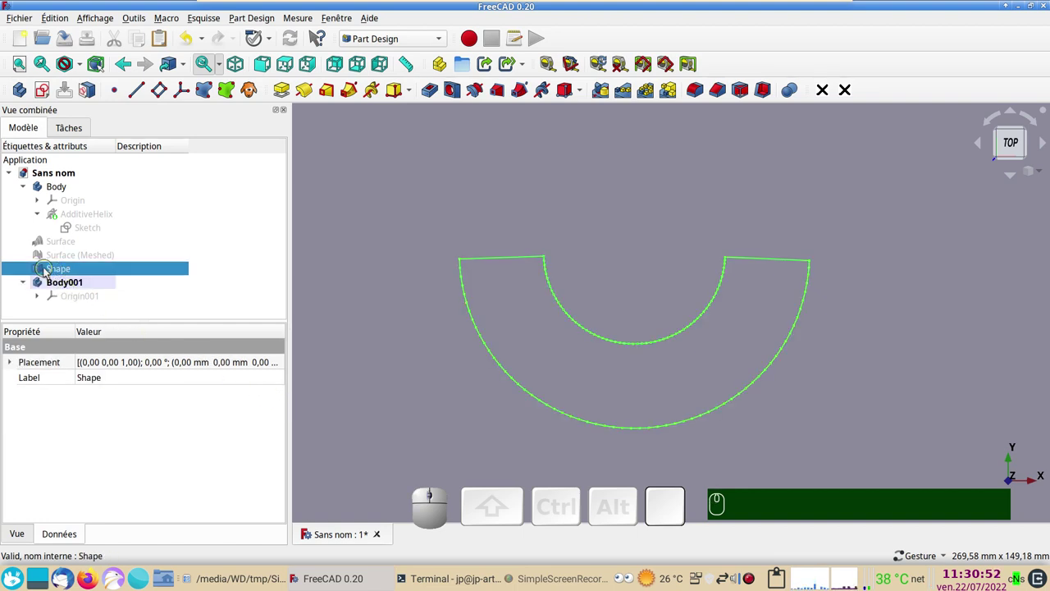
drag(50, 273, 104, 309)
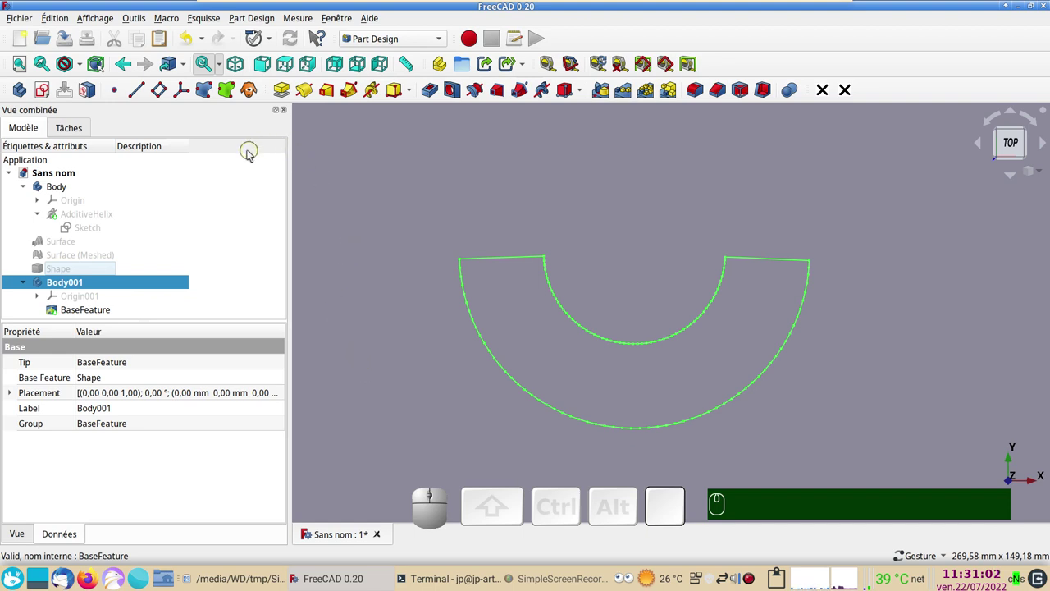
Step: Start a new sketch in Body001 on the XY plane over the flat outline
click(49, 96)
click(71, 210)
click(171, 161)
scroll(up, 3)
right_click(604, 240)
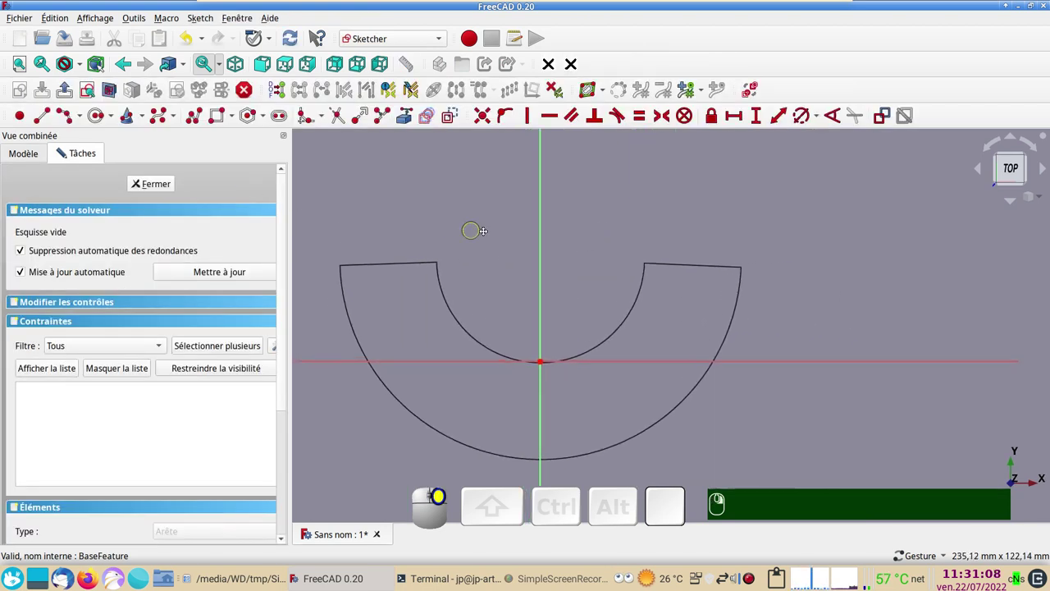
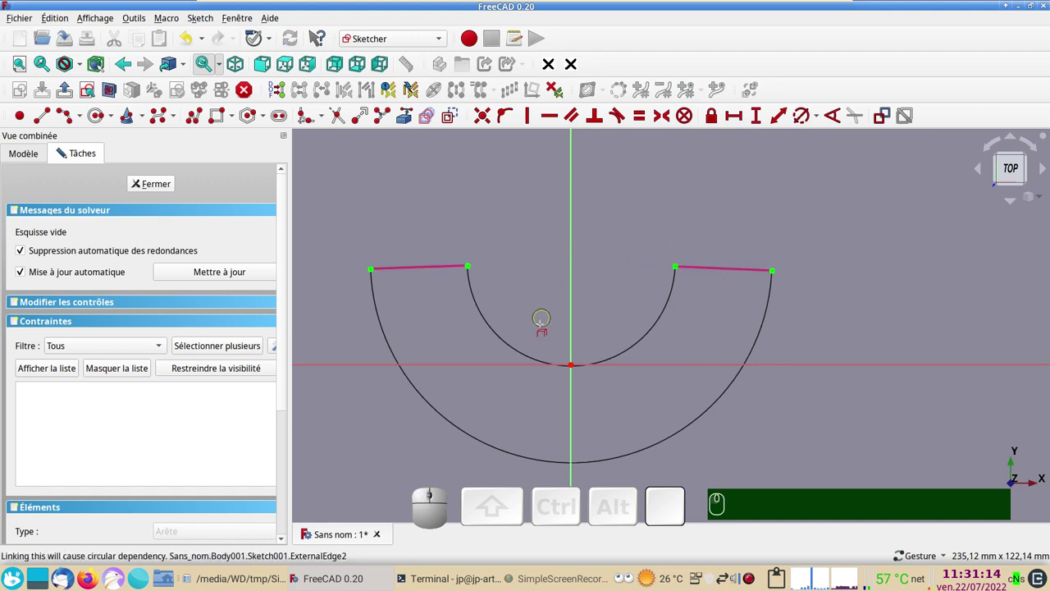
scroll(up, 3)
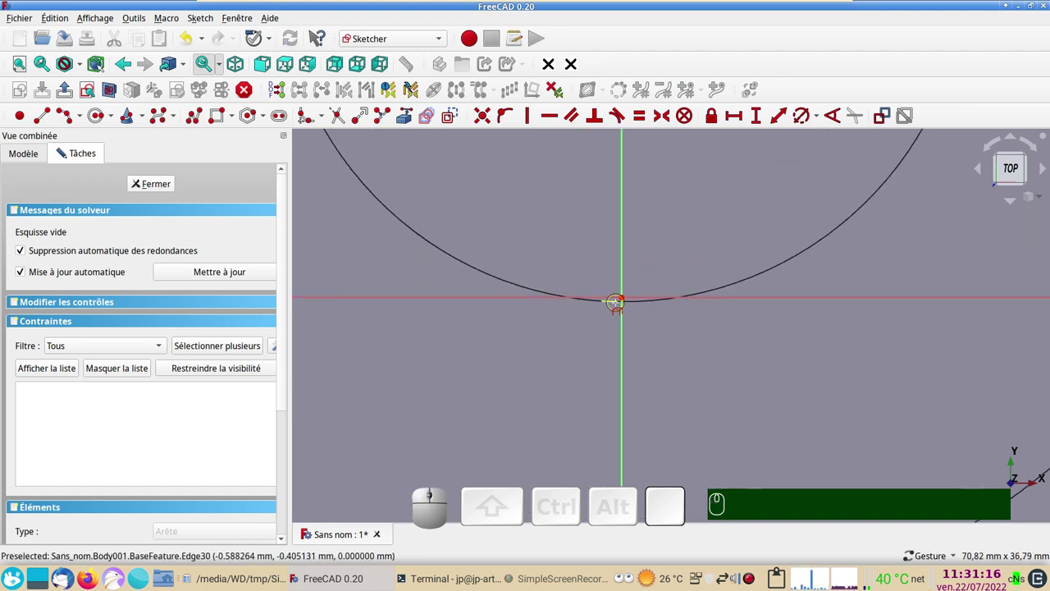
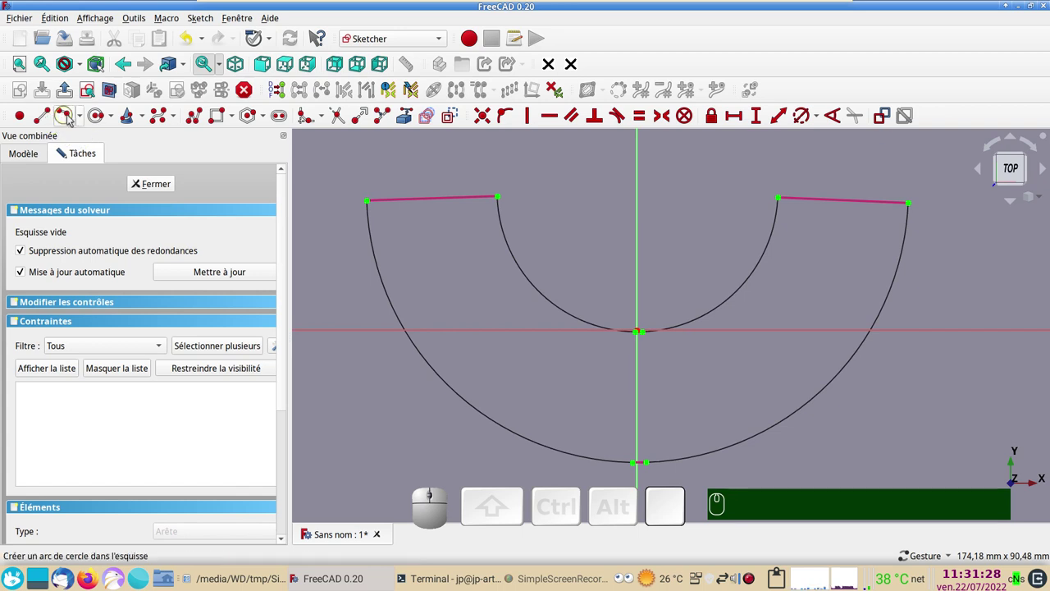
Step: Choose the three-point arc tool to trace the half-ring edges
click(82, 115)
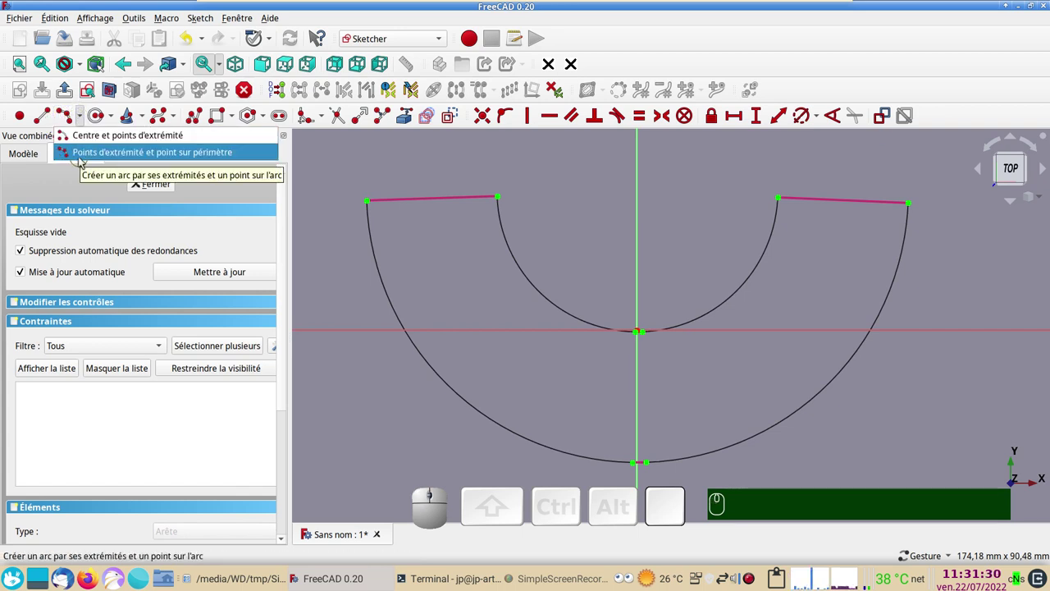
click(87, 160)
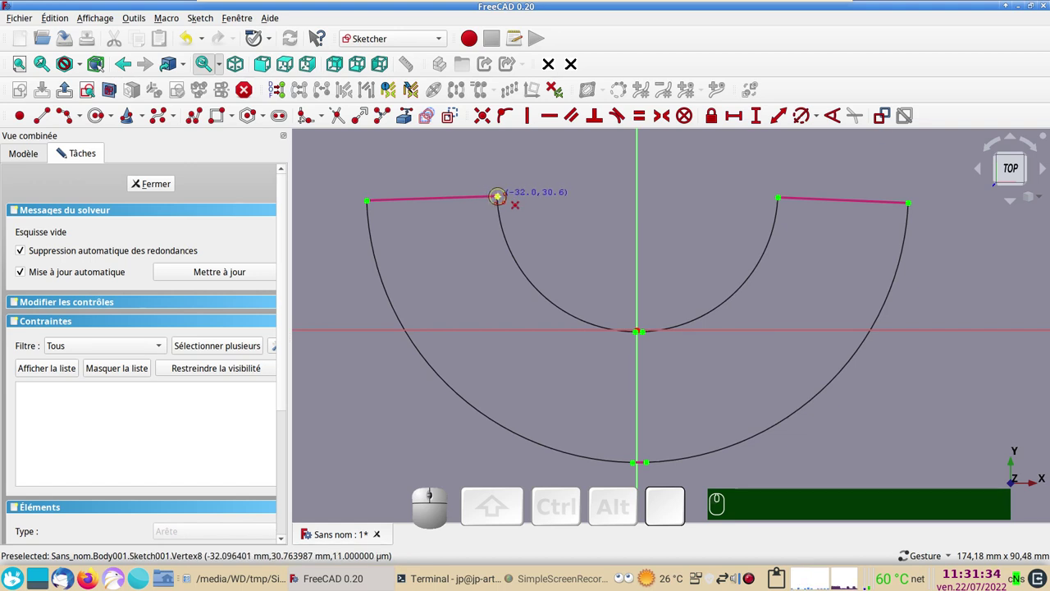
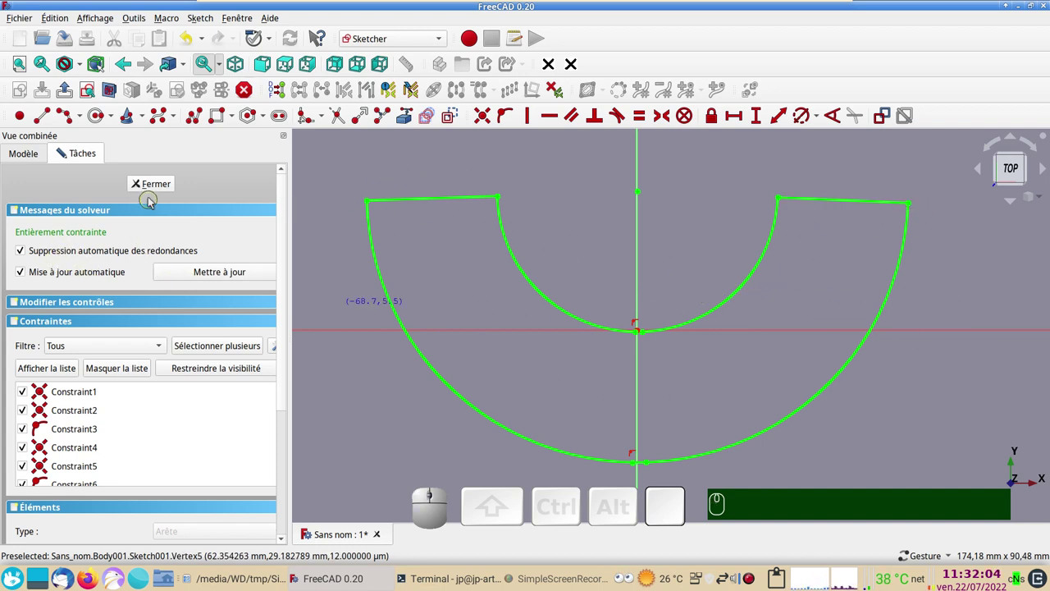
click(153, 188)
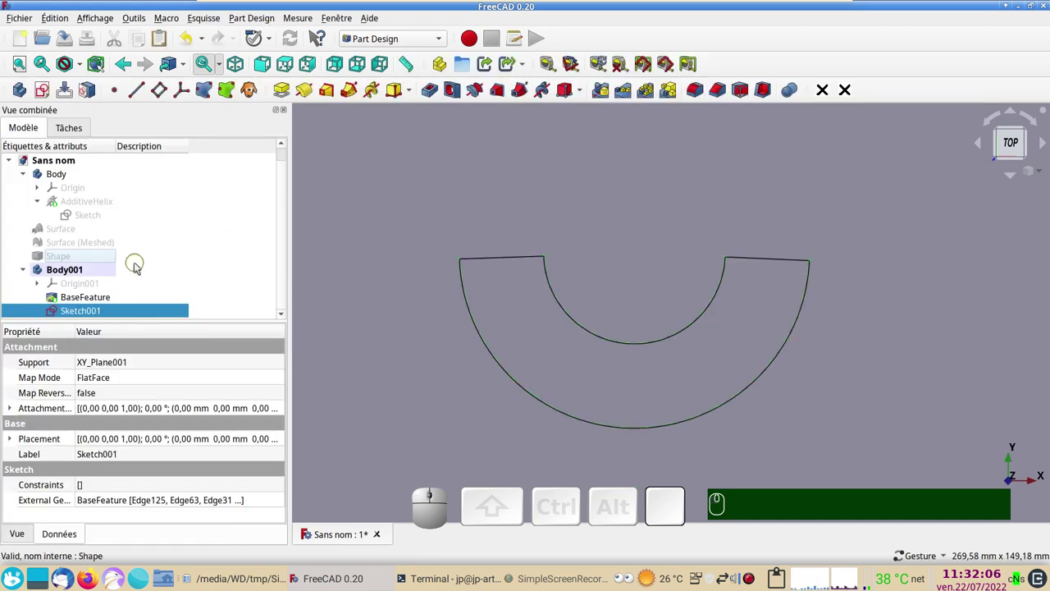
click(112, 305)
key(space)
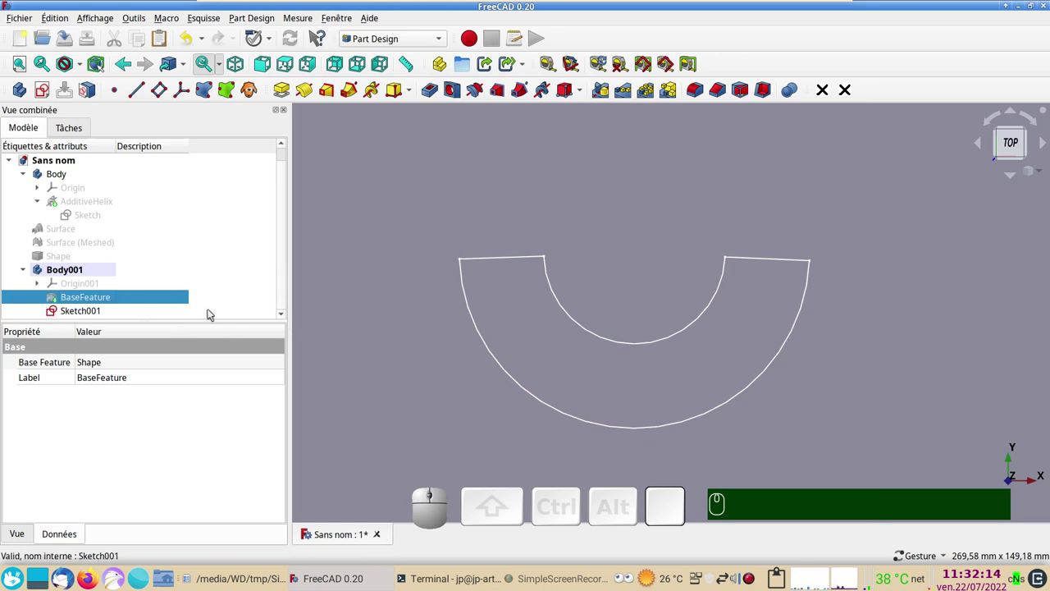
click(117, 313)
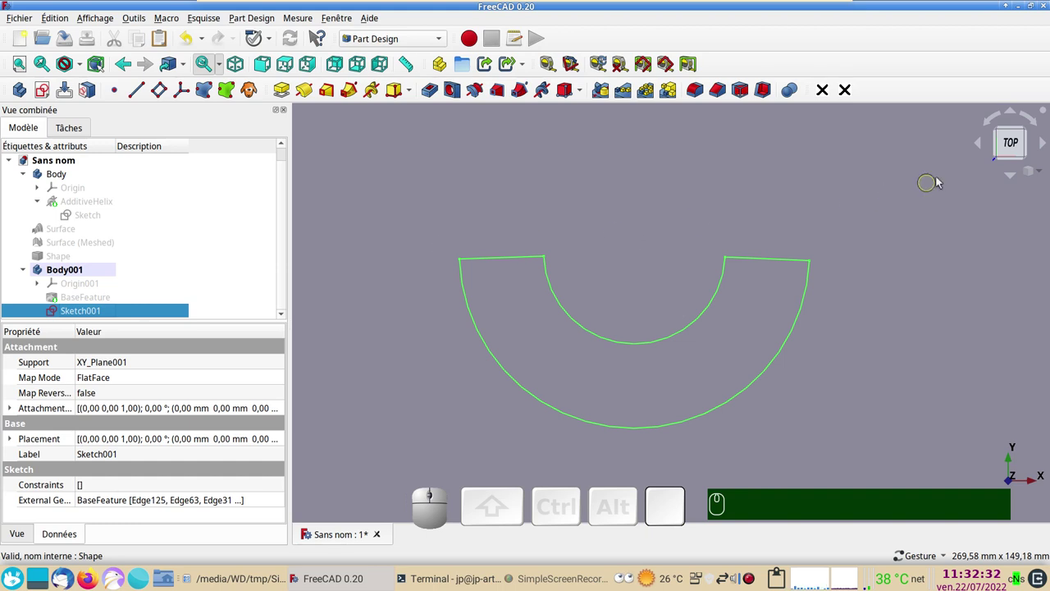
click(1008, 143)
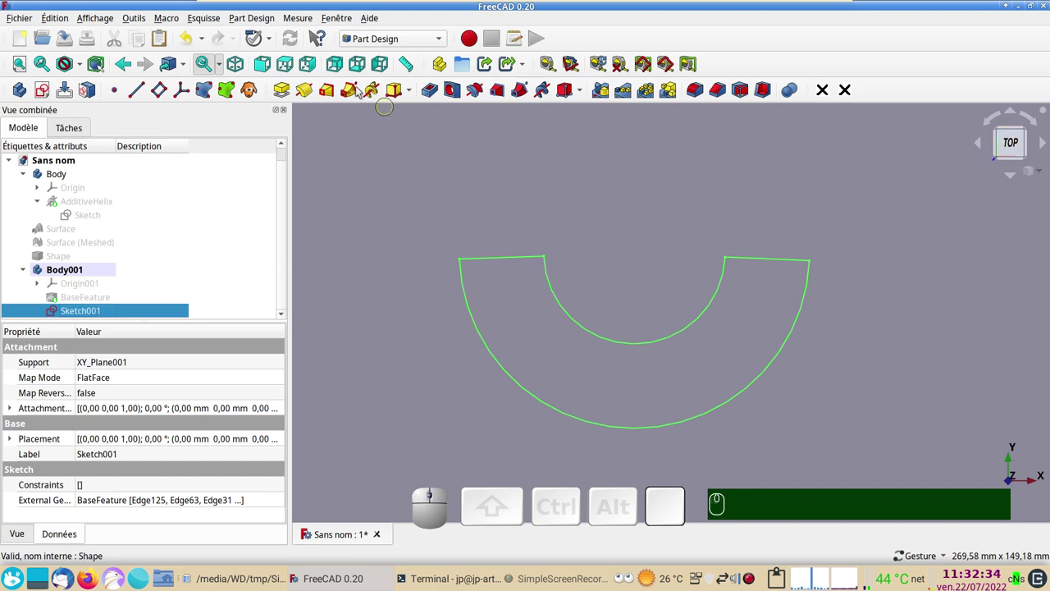
click(290, 64)
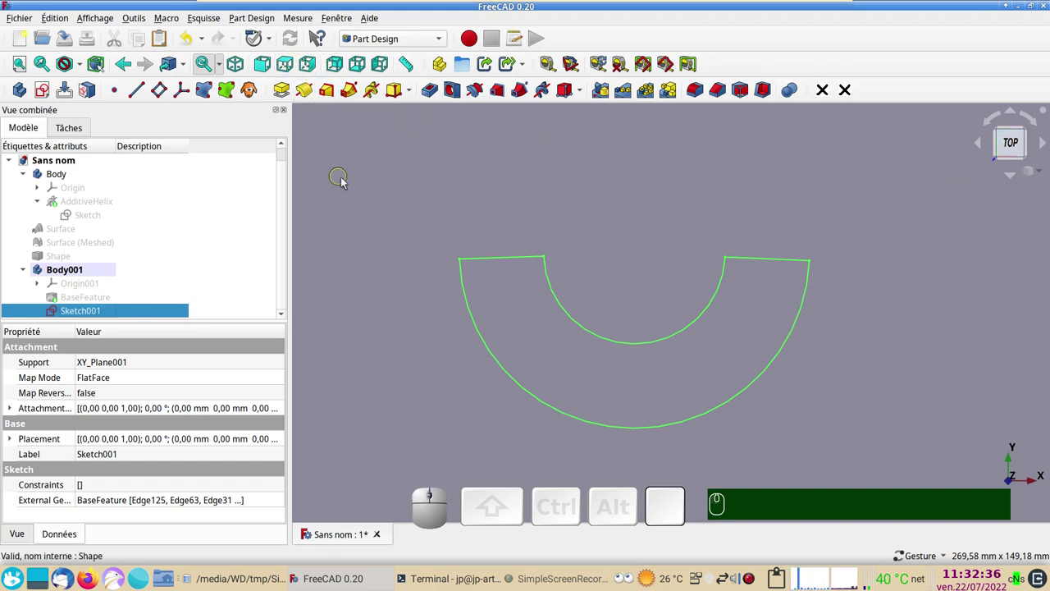
key(KP_2)
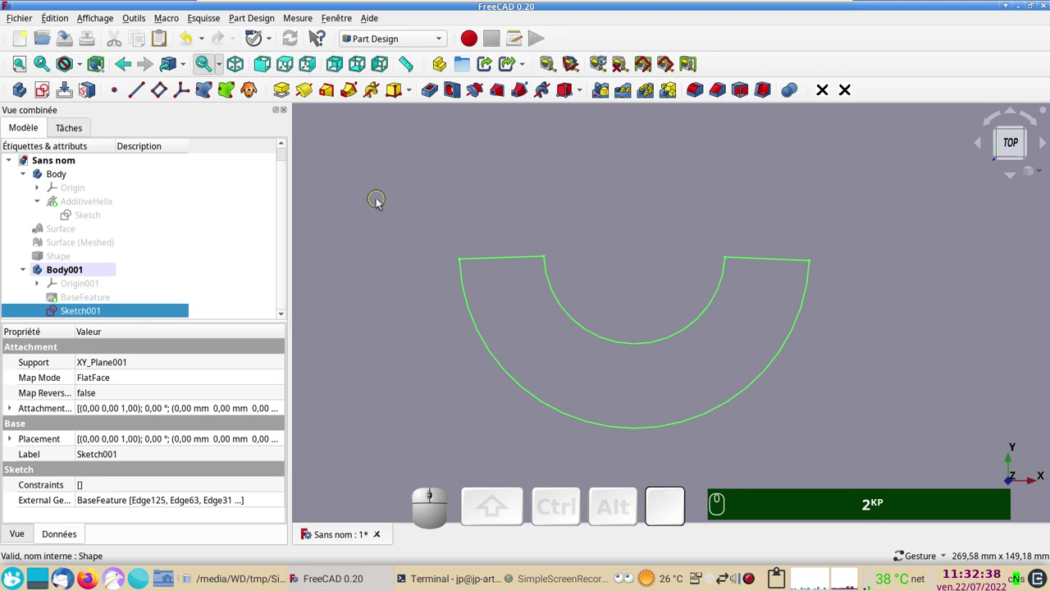
Step: Switch to the Draft workbench and set the working plane to Automatique
click(445, 47)
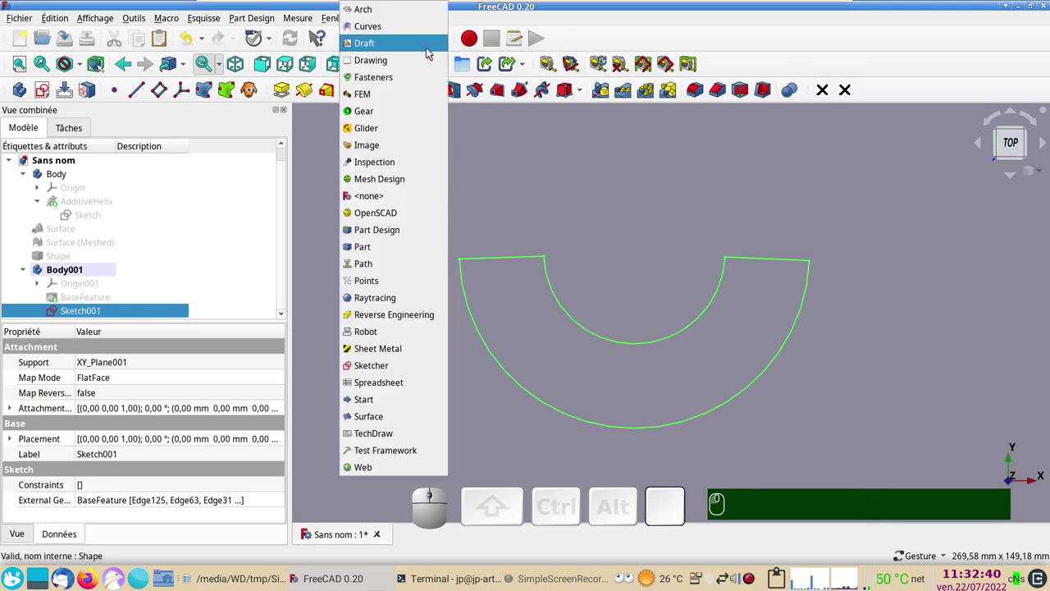
click(398, 50)
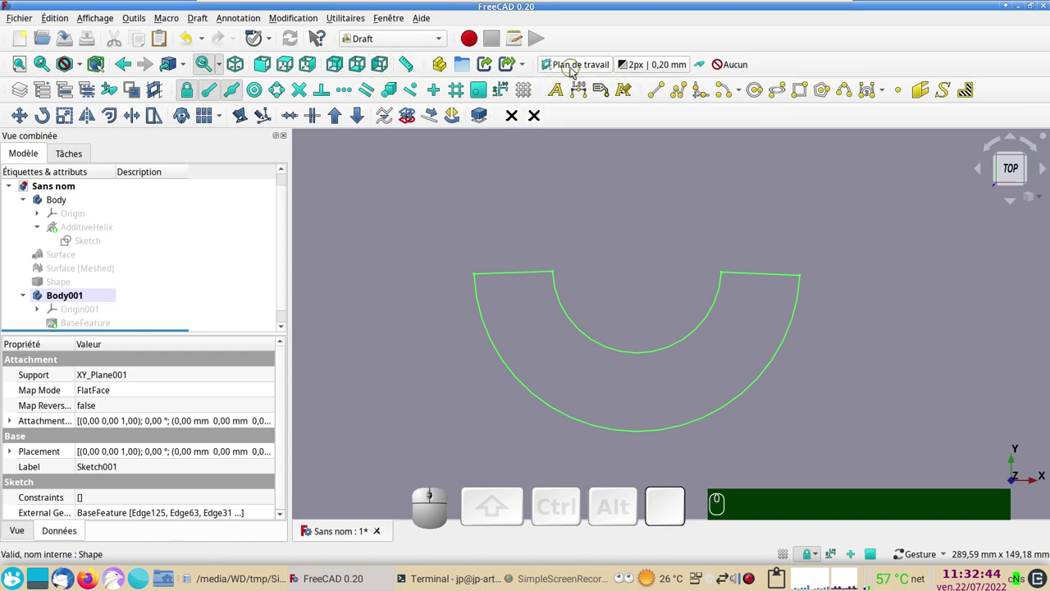
click(560, 67)
click(560, 67)
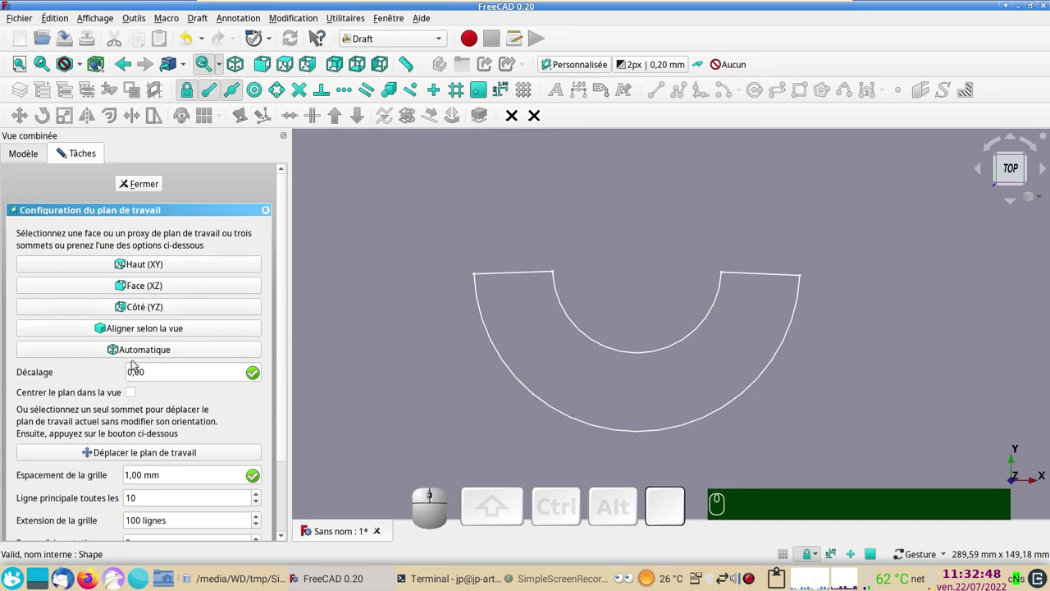
click(146, 353)
click(368, 365)
Step: Select Sketch001 in Body001 as the object to project
click(288, 68)
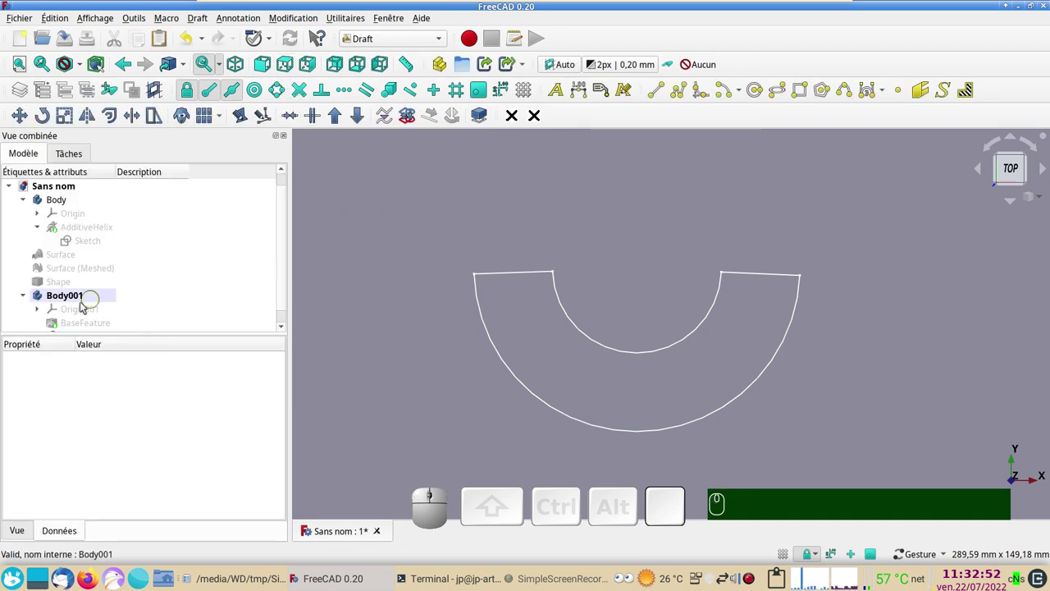
scroll(down, 3)
click(87, 329)
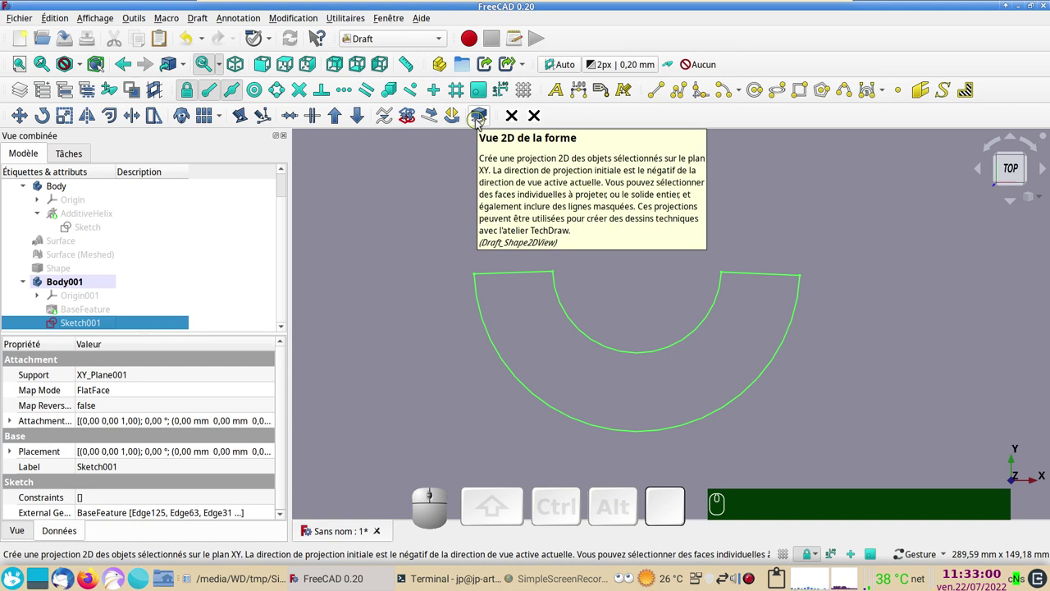
Step: Create a Shape2DView of Sketch001, hide the sketch and recentre the half-ring outline
click(480, 123)
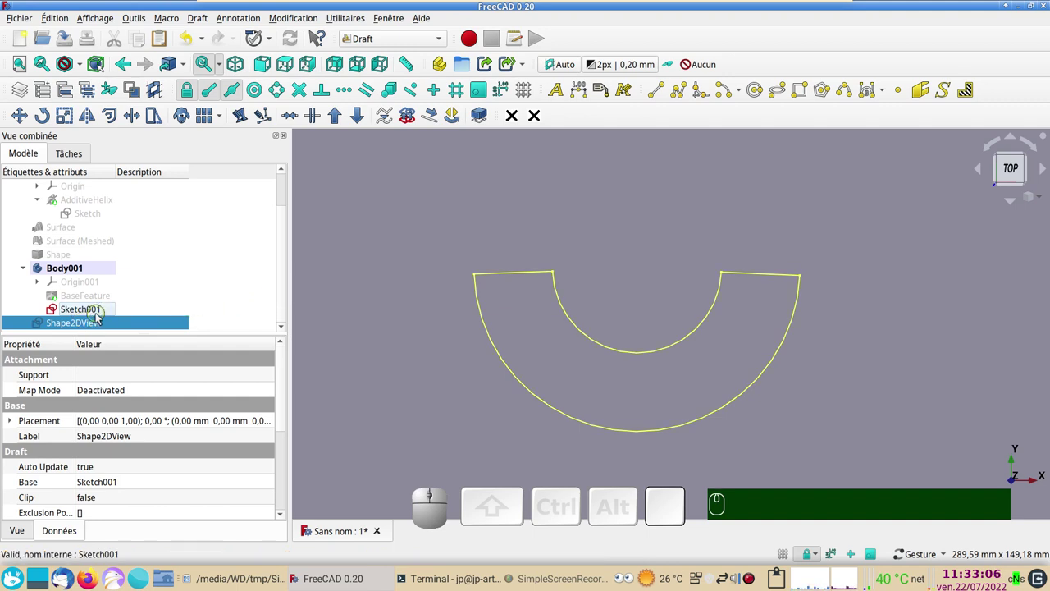
click(98, 314)
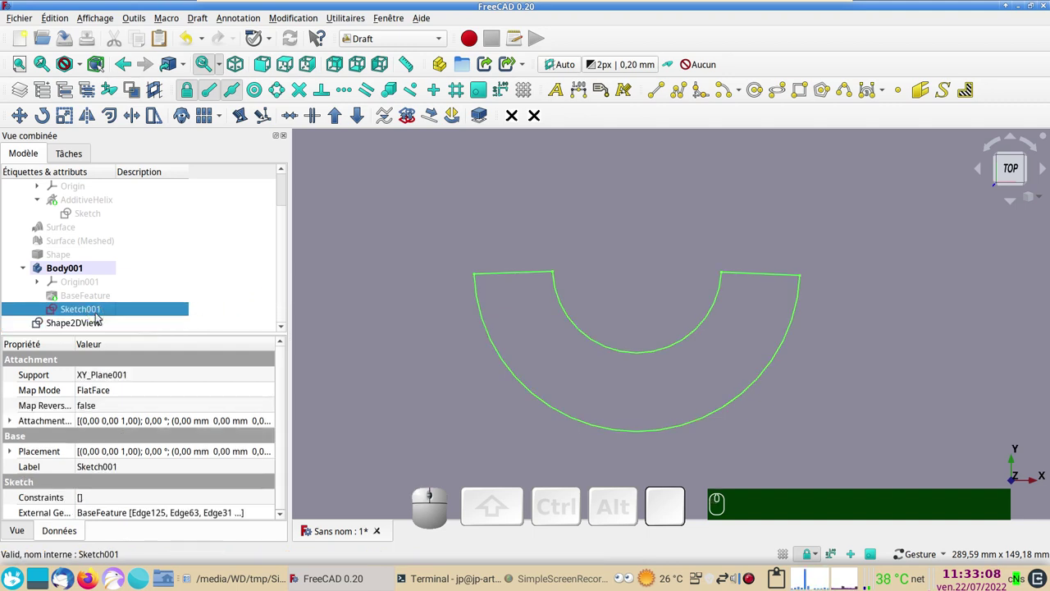
key(space)
scroll(up, 3)
scroll(down, 3)
drag(645, 382, 501, 234)
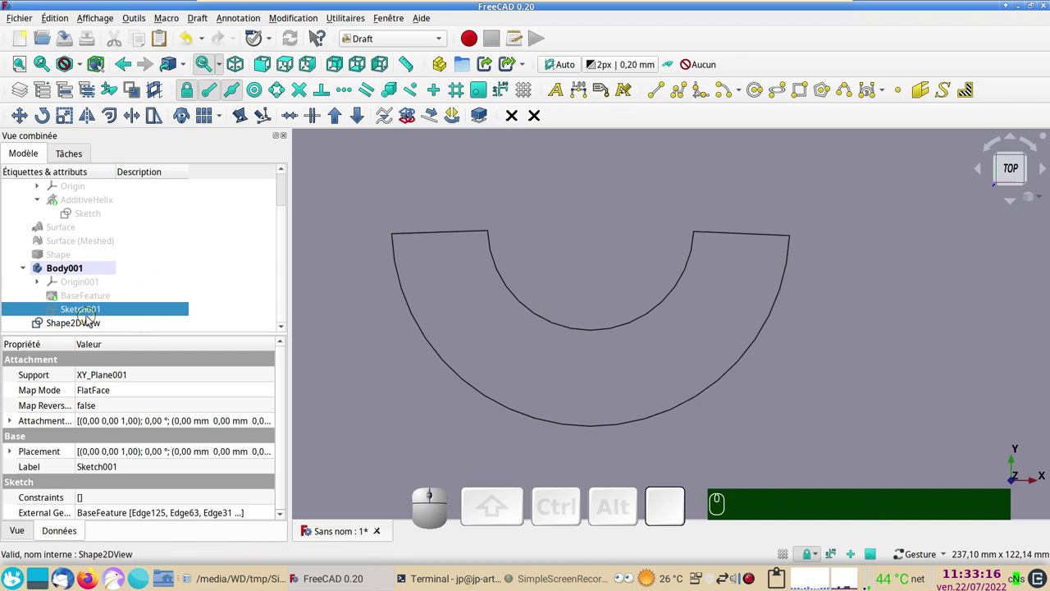
Step: Select the Shape2DView projection, leaving the workbench unchanged
click(90, 319)
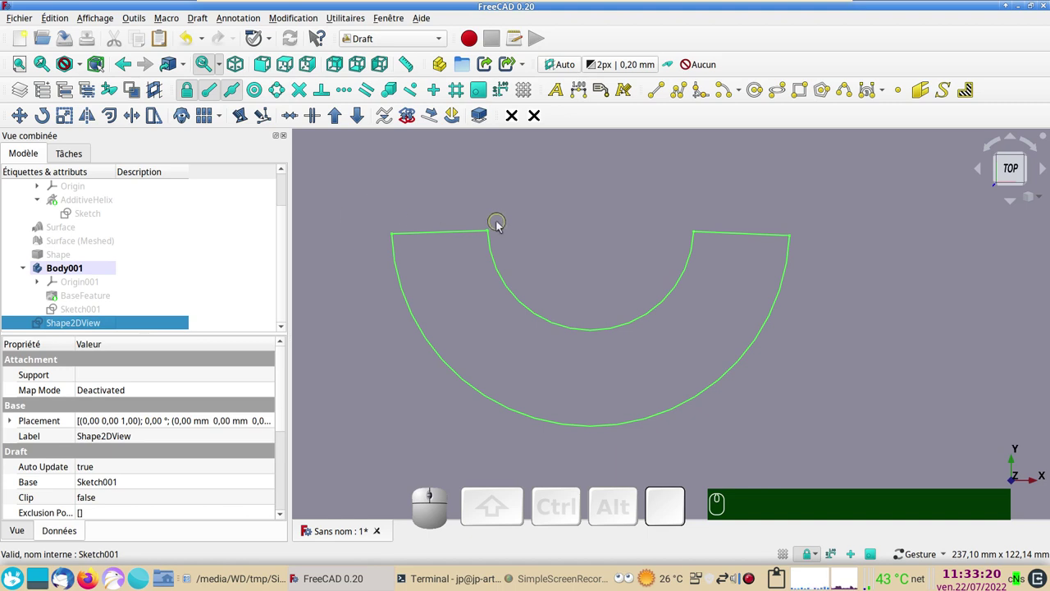
click(426, 42)
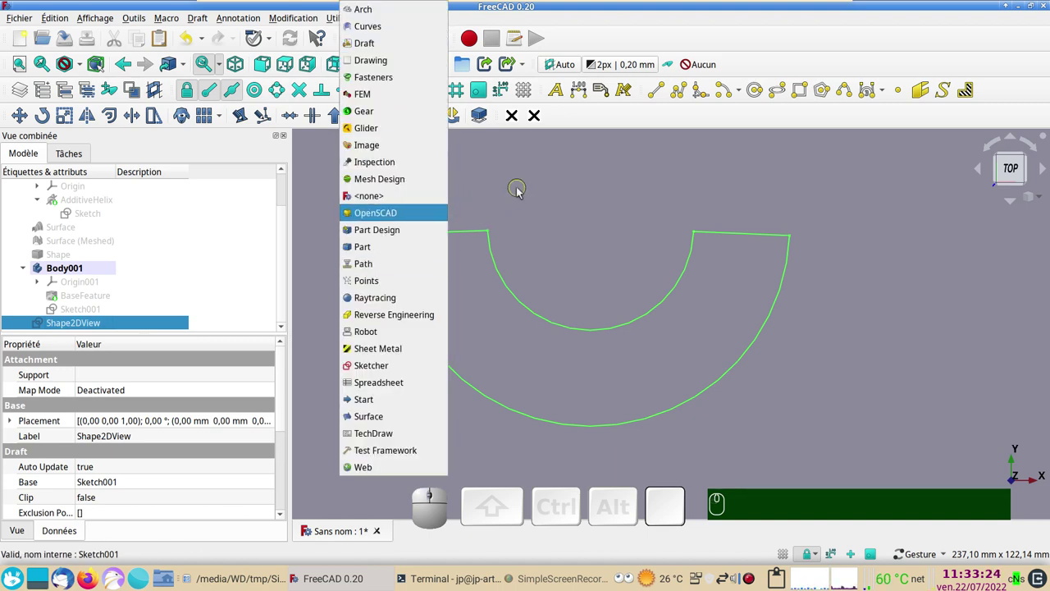
click(523, 193)
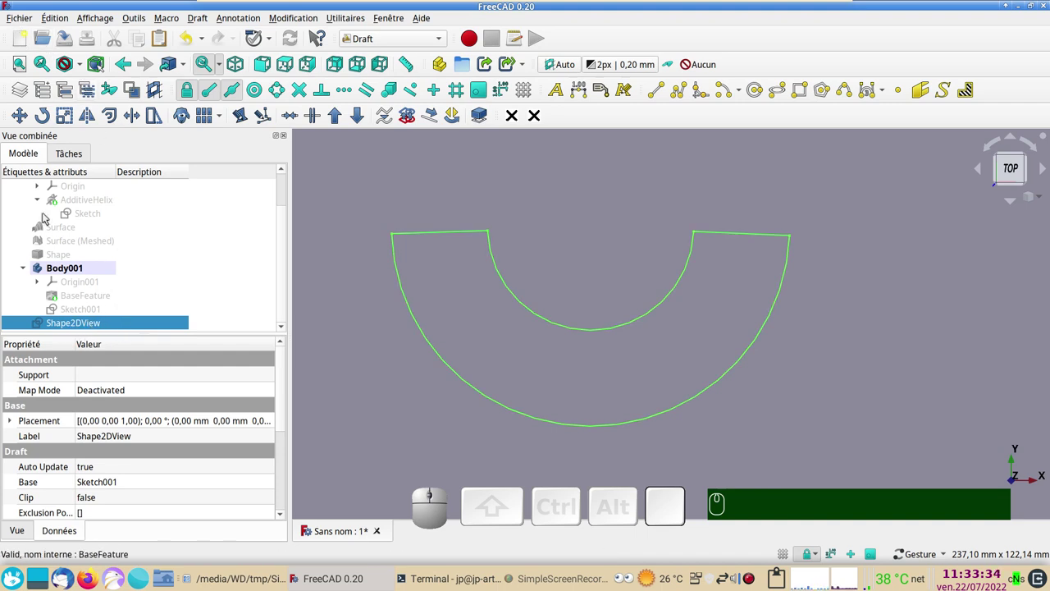
Step: Export the Shape2DView via Fichier > Exporter as an Autodesk DXF 2D file
click(18, 21)
click(67, 205)
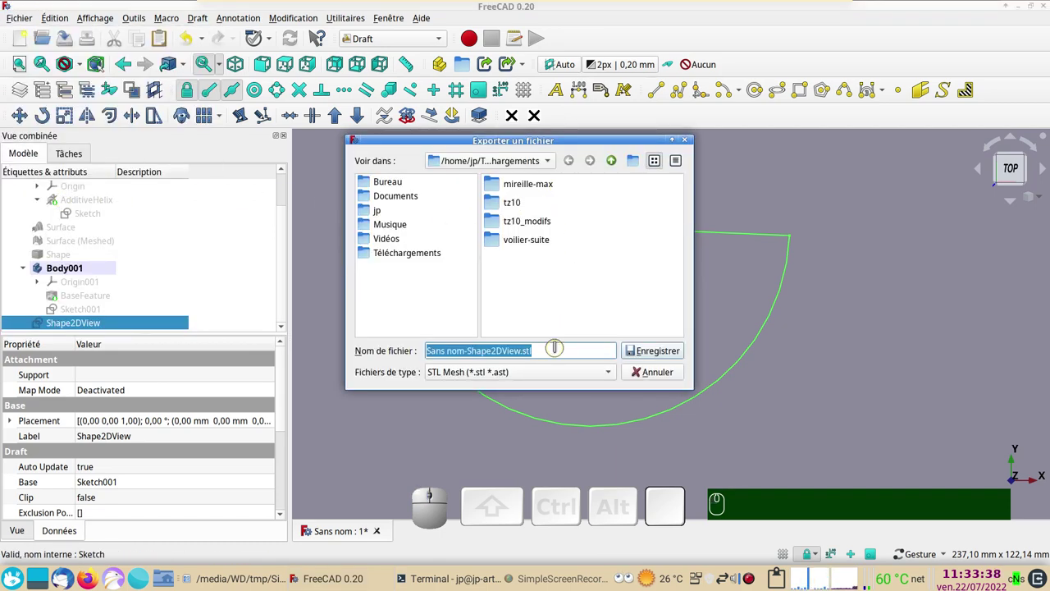
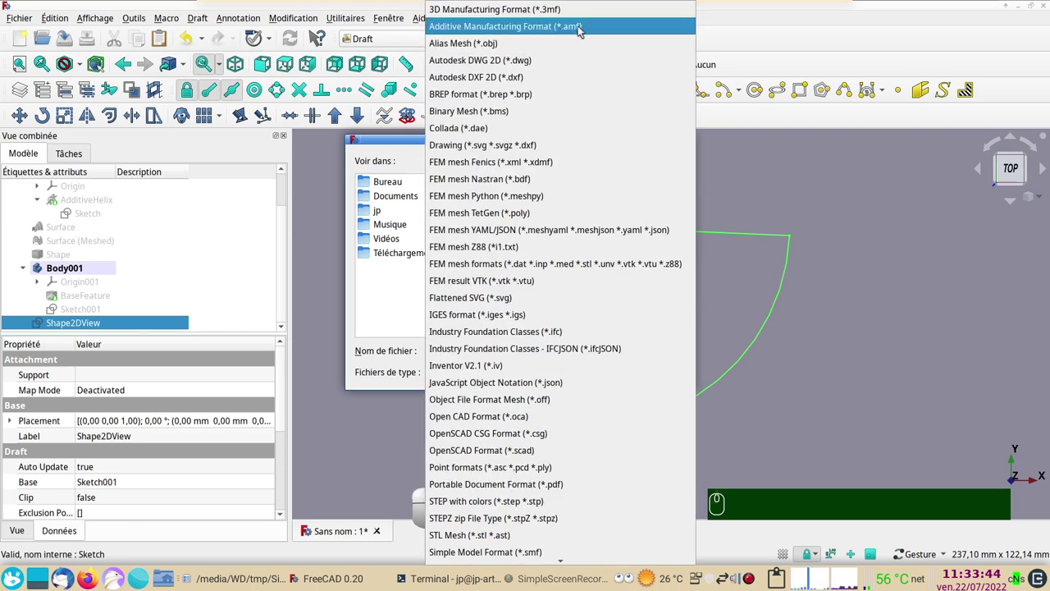
click(545, 75)
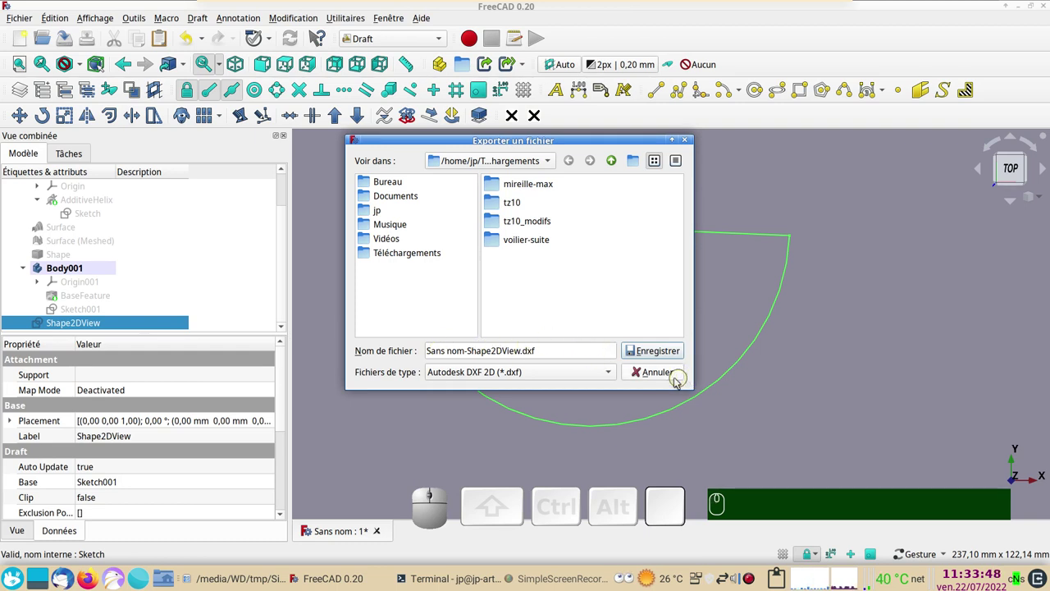
click(668, 378)
Step: Select the AdditiveHelix ramp feature in the tree to show it again
scroll(down, 3)
scroll(up, 3)
click(89, 245)
key(space)
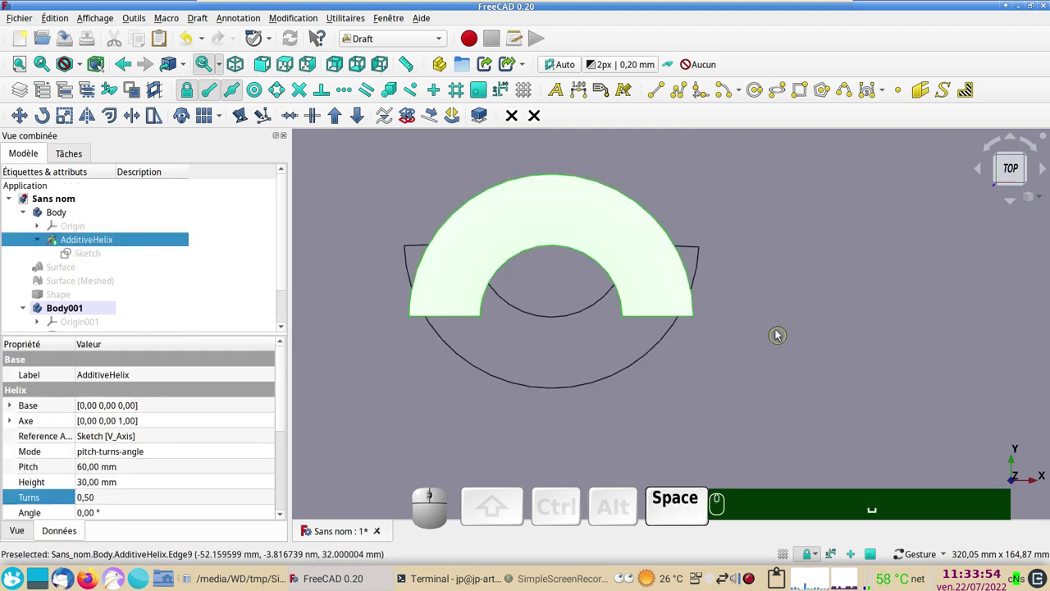
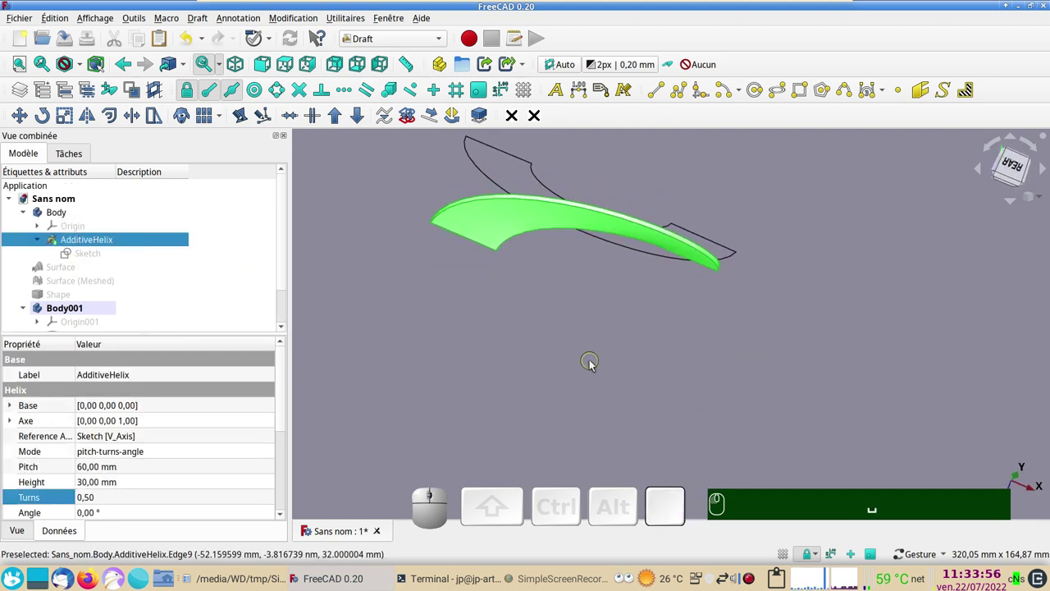
scroll(up, 3)
scroll(down, 3)
scroll(up, 3)
click(528, 348)
drag(523, 345, 679, 315)
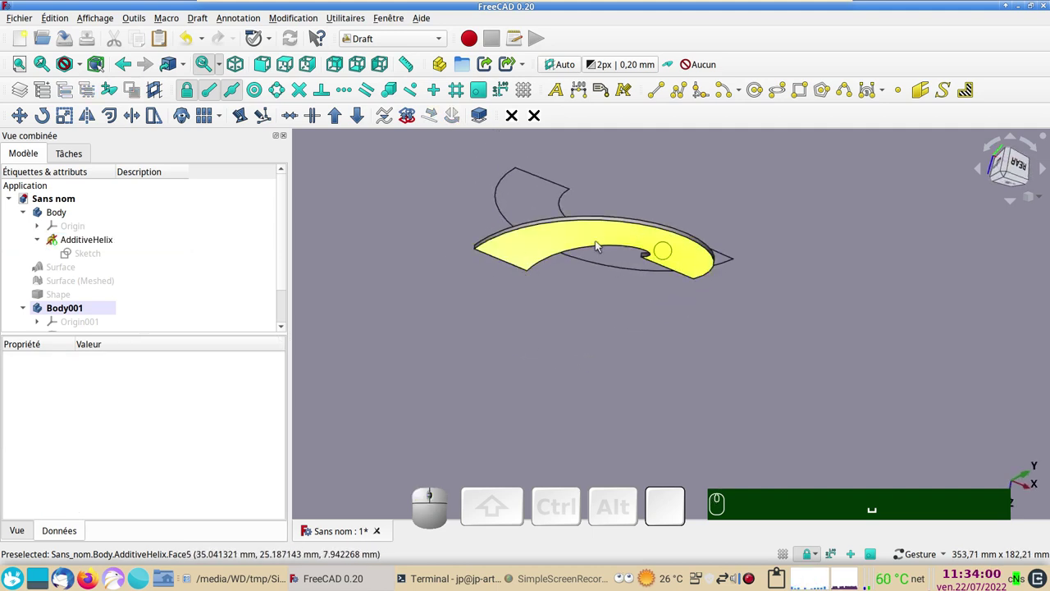
drag(661, 322, 659, 324)
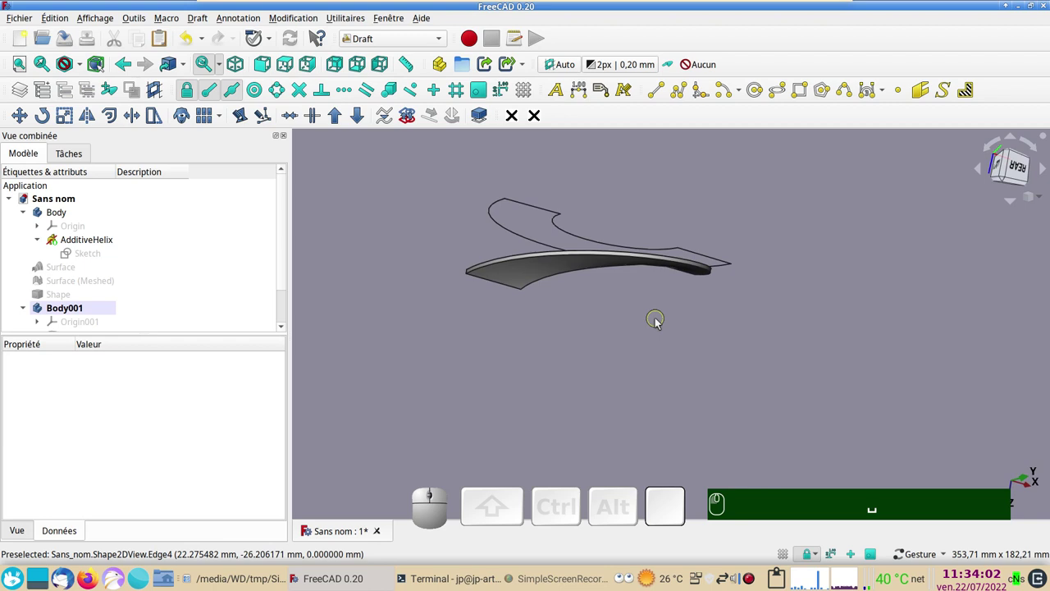
drag(668, 331, 643, 354)
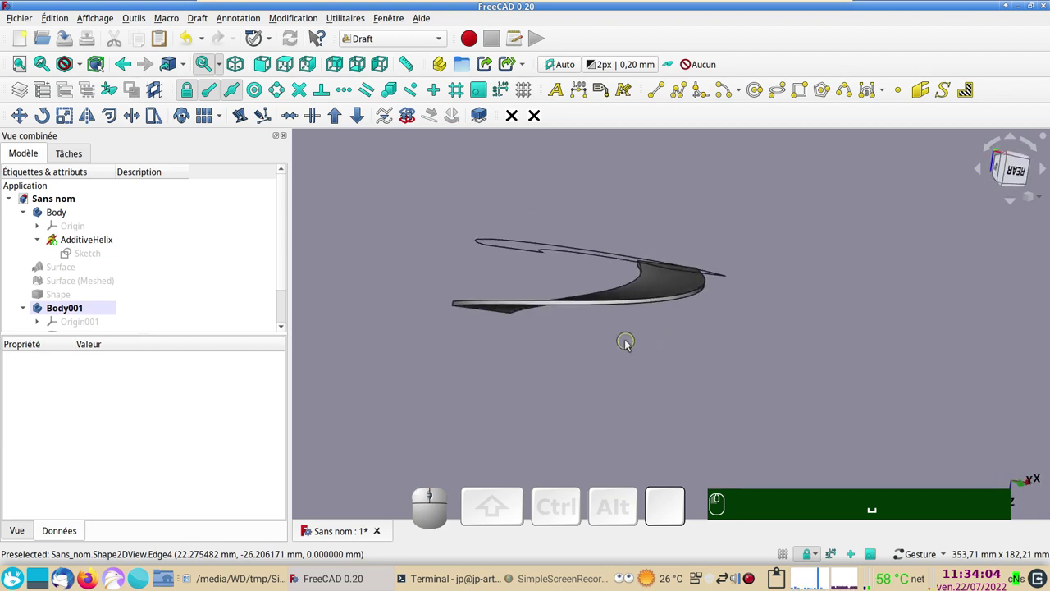
key(KP_1)
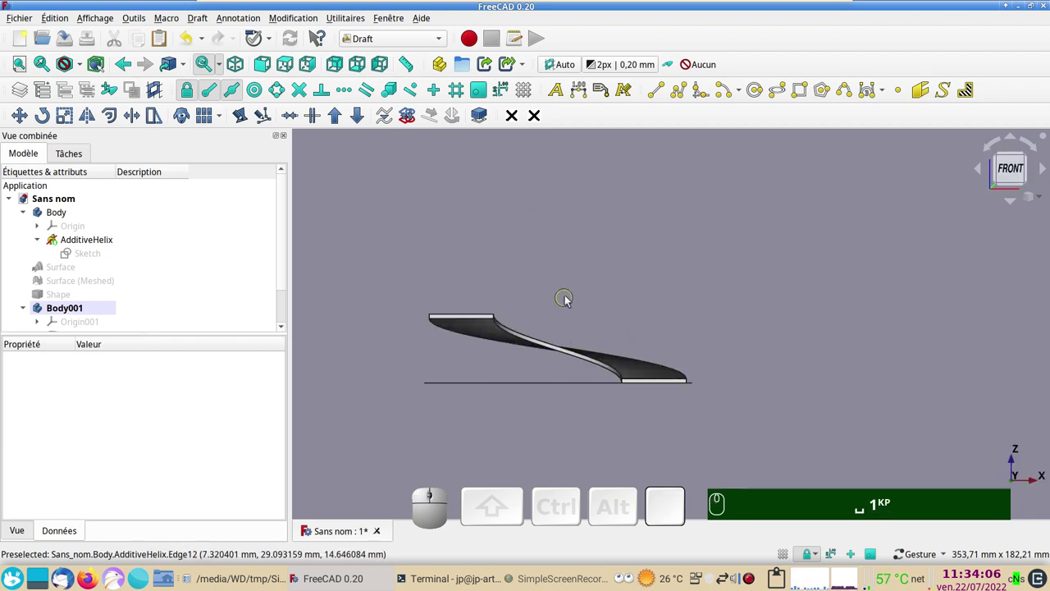
drag(568, 405, 434, 387)
scroll(up, 3)
right_click(406, 378)
drag(778, 366, 786, 401)
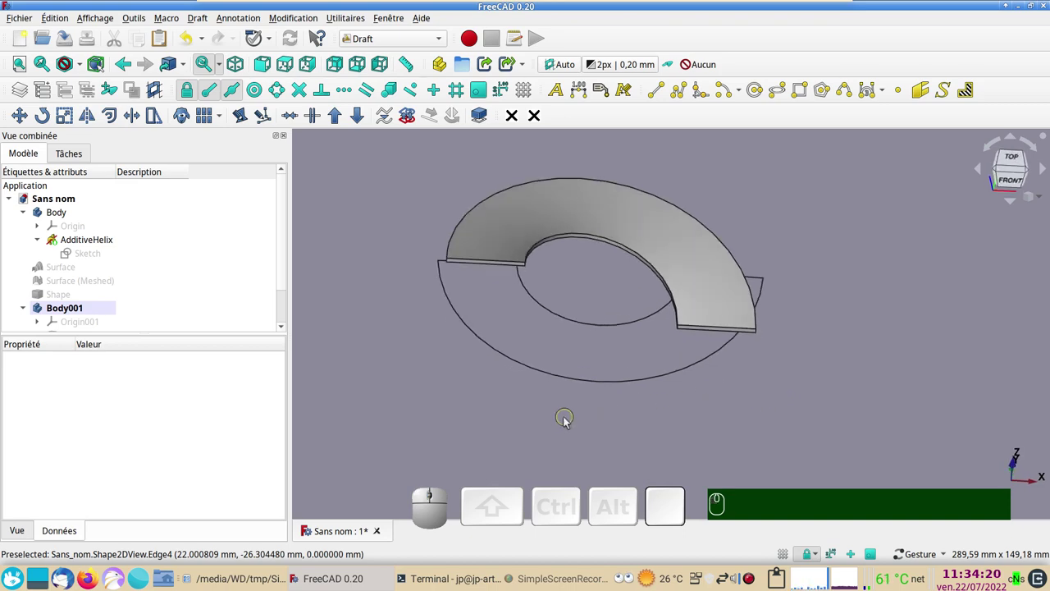
drag(566, 427, 685, 408)
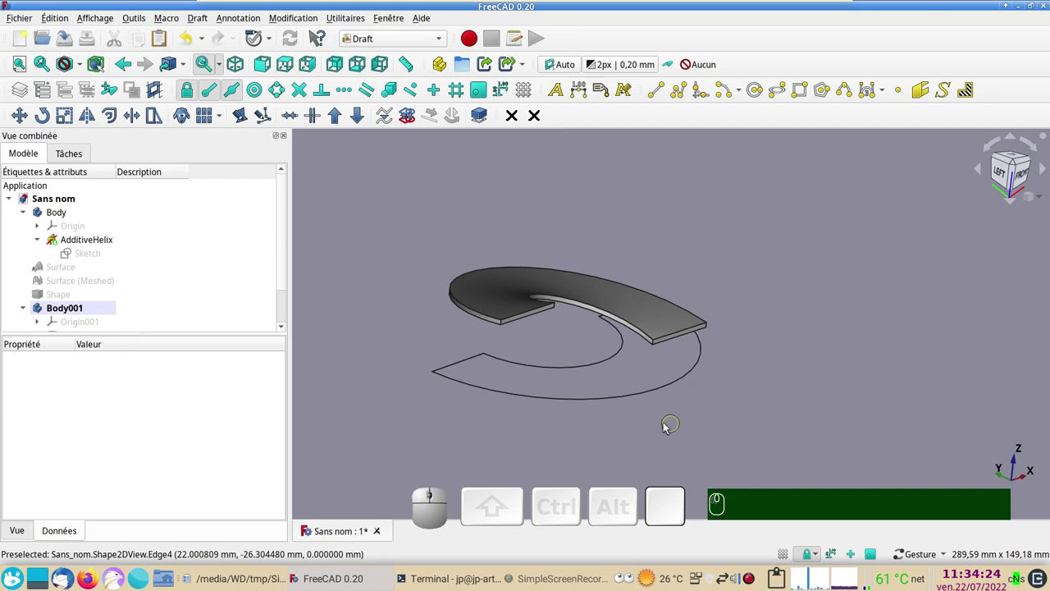